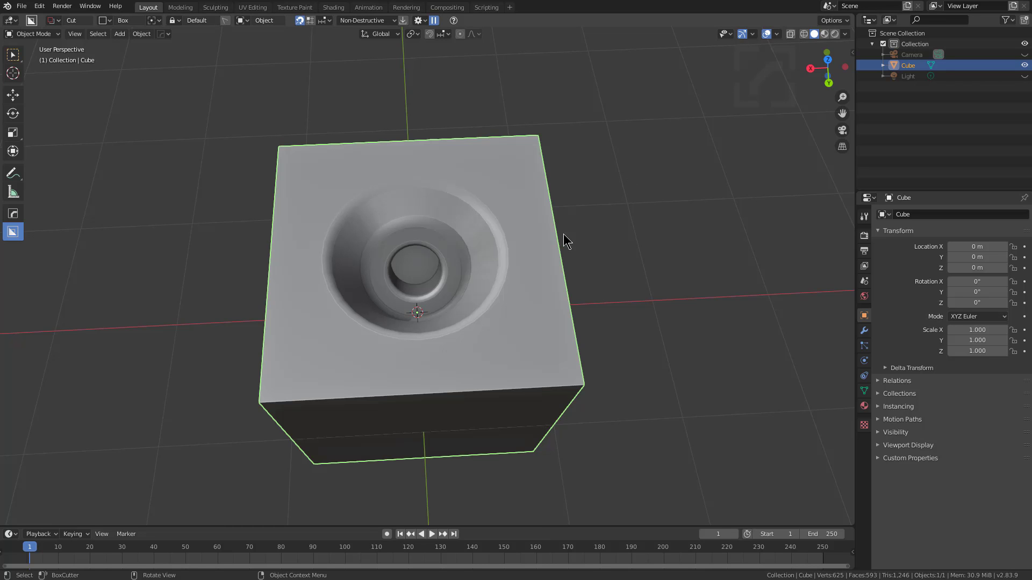
Extract the funnel-shaped recess with a BoxCutter box into a reusable custom cutter
middle_click(538, 247)
middle_click(510, 252)
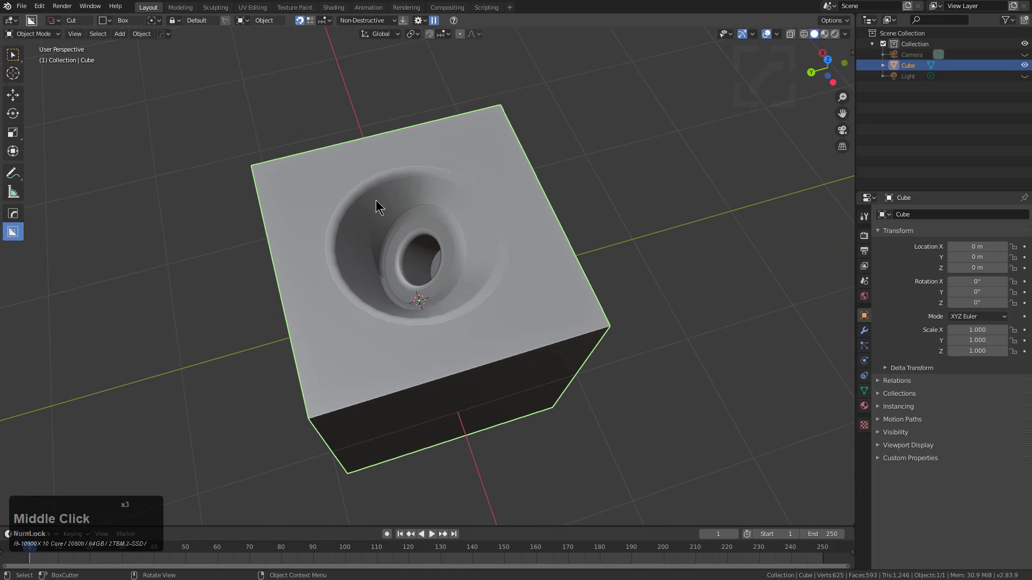
left_click(263, 172)
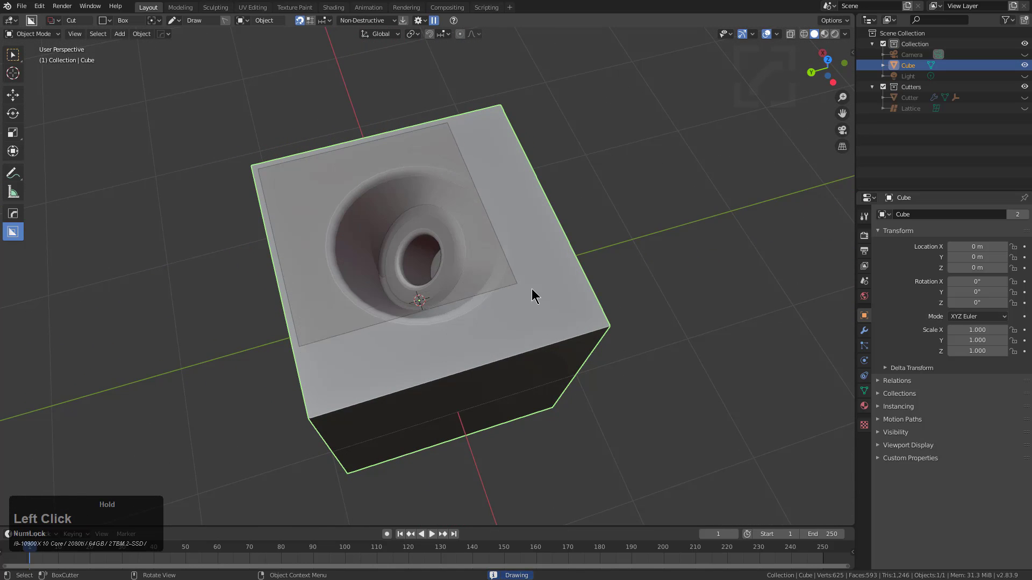
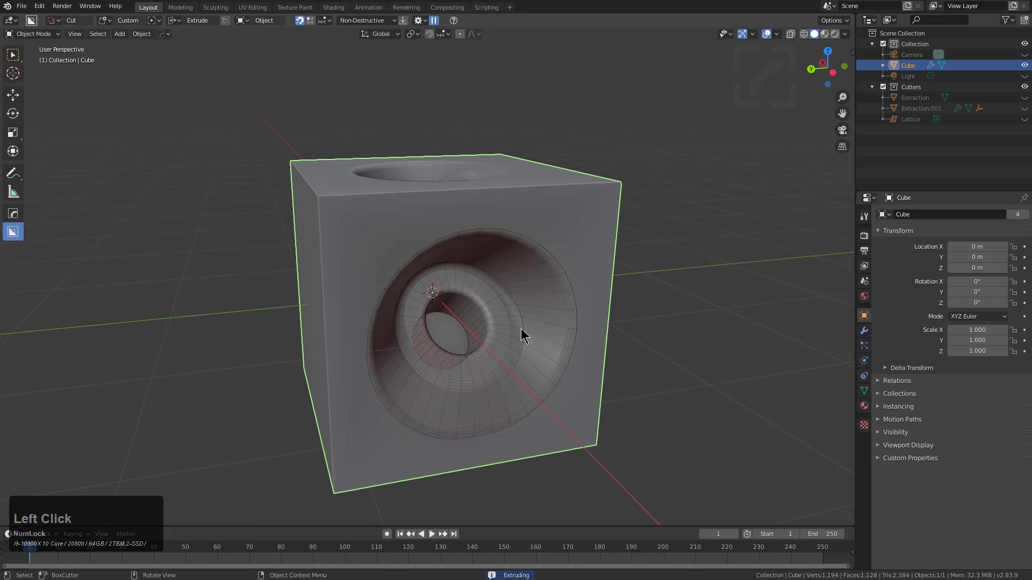
left_click(524, 331)
Cut the extracted recess into two more faces of the cube with the custom cutter
middle_click(575, 357)
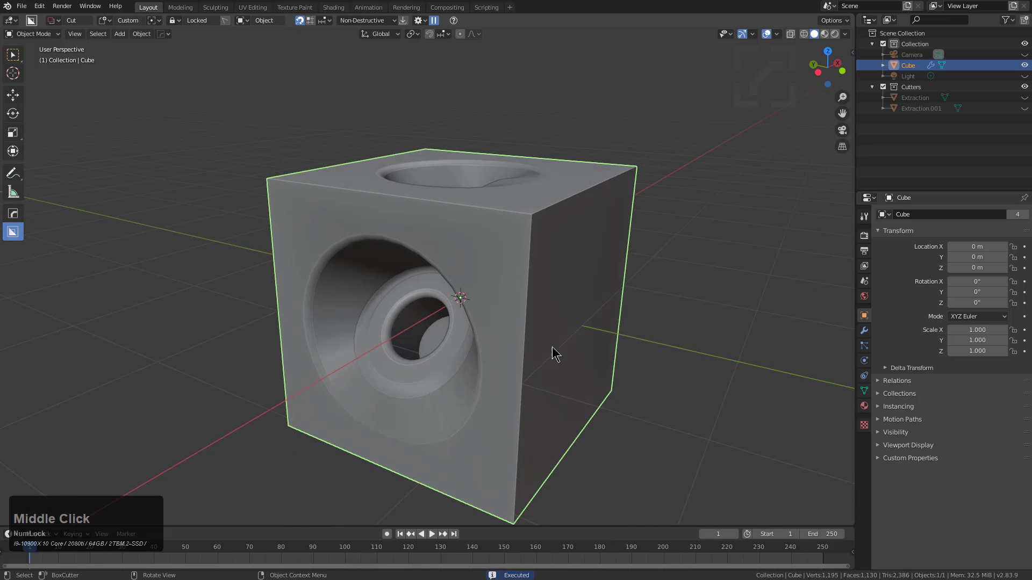
middle_click(573, 350)
left_click(503, 385)
double_click(503, 384)
scroll("down", 3)
middle_click(608, 348)
left_click(507, 383)
double_click(508, 383)
Orbit the cube to inspect the four recesses cut through its faces
middle_click(618, 379)
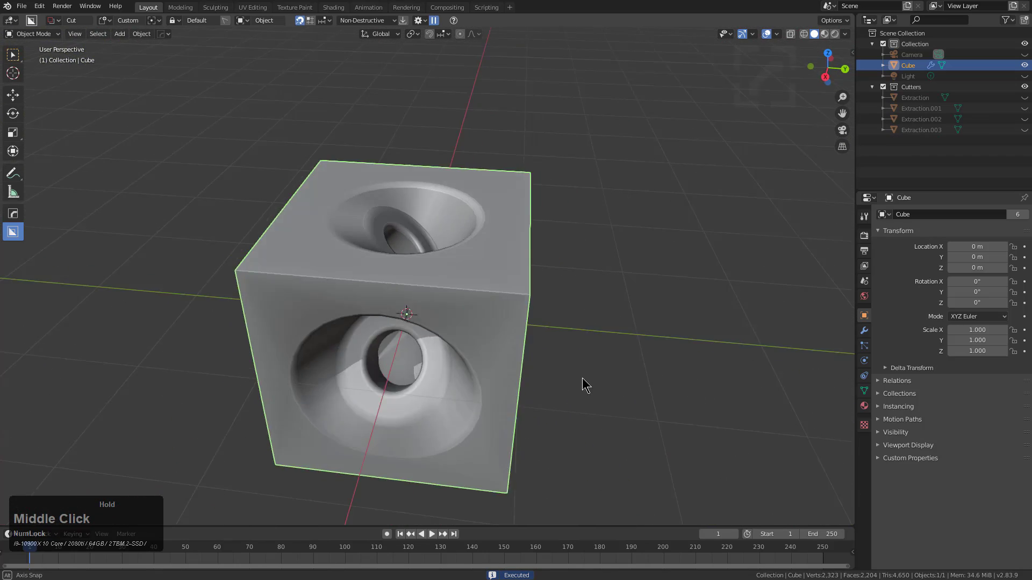
middle_click(505, 288)
scroll("up", 3)
scroll("down", 3)
middle_click(467, 290)
scroll("up", 3)
middle_click(362, 231)
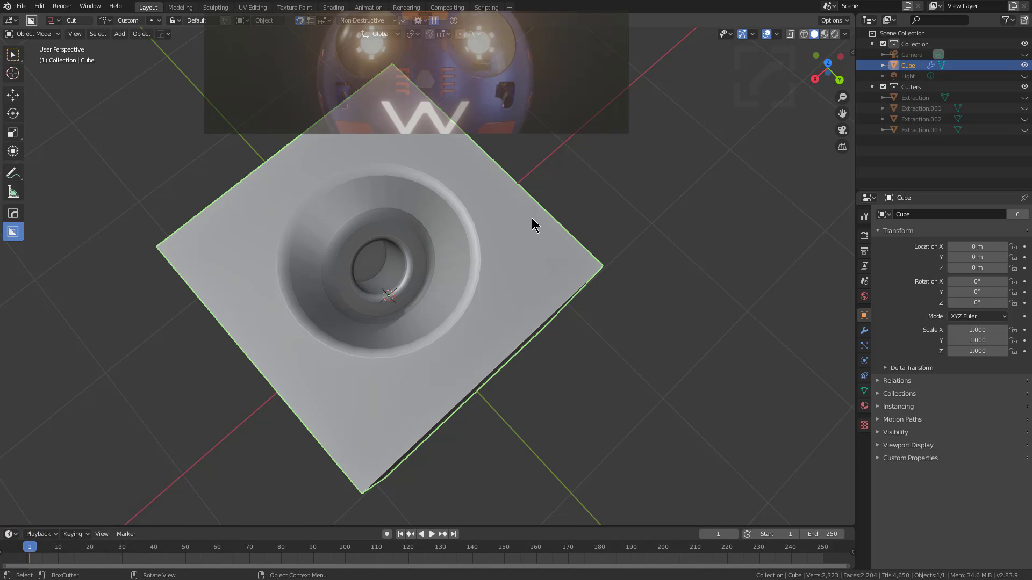
left_click_drag(531, 244, 488, 243)
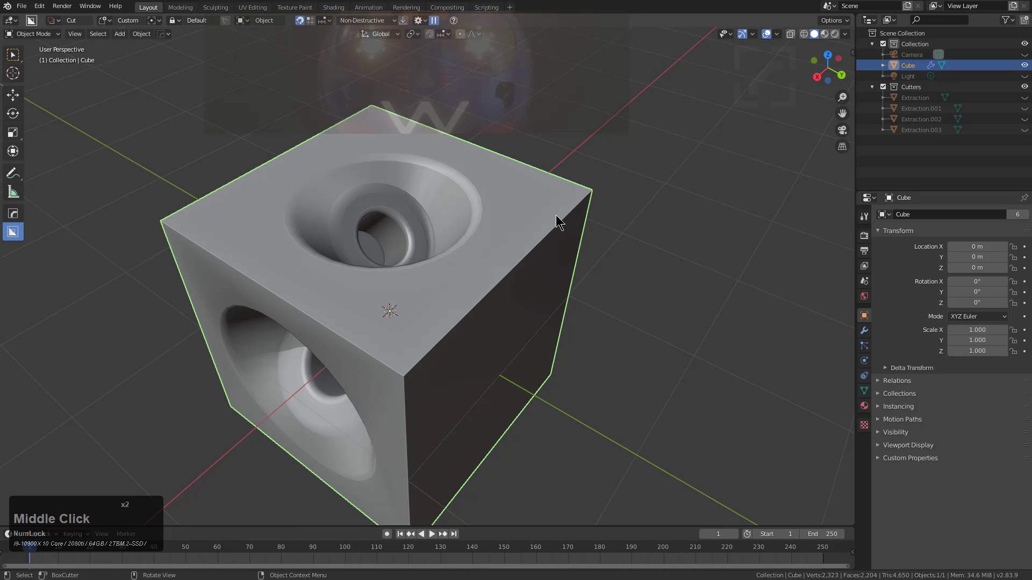
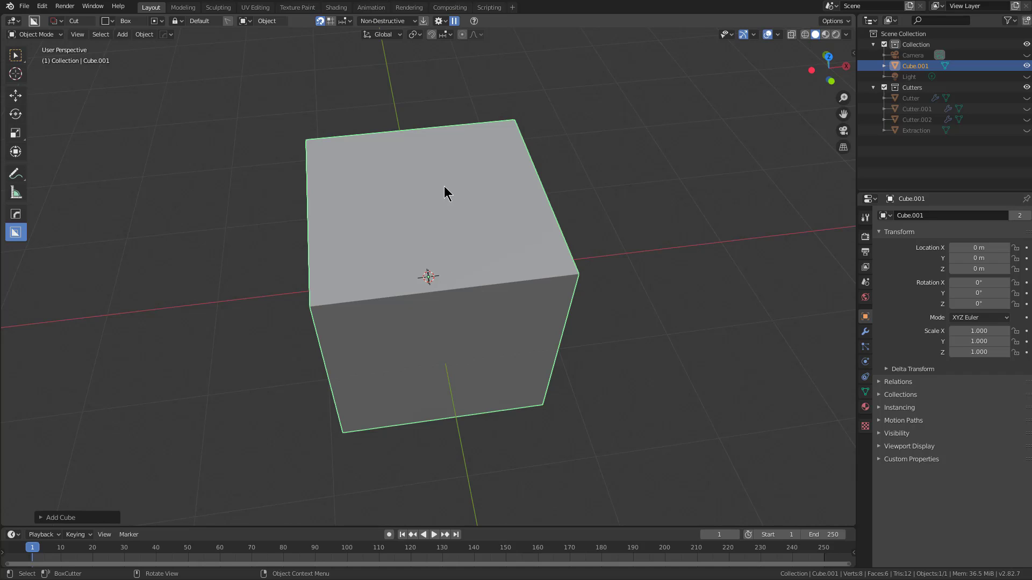
Draw a stepped-notch BoxCutter shape on the cube and confirm its extraction
left_click(353, 265)
left_click(468, 362)
left_click(341, 276)
left_click(481, 358)
left_click(382, 251)
left_click(422, 305)
left_click(329, 248)
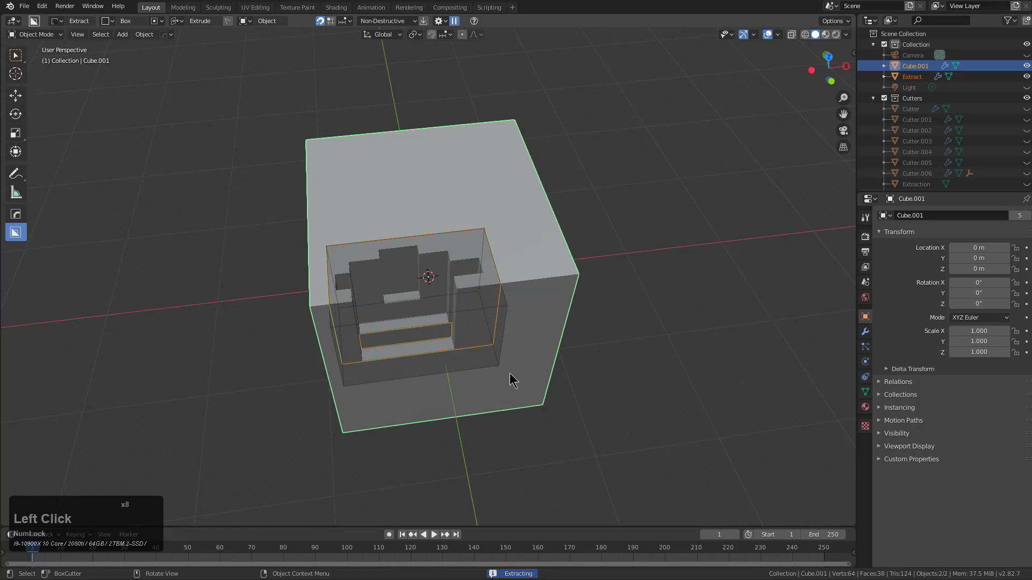
left_click(510, 384)
Extrude the stepped cutter into the cube's side to carve the notch
middle_click(577, 354)
left_click_drag(416, 286, 566, 299)
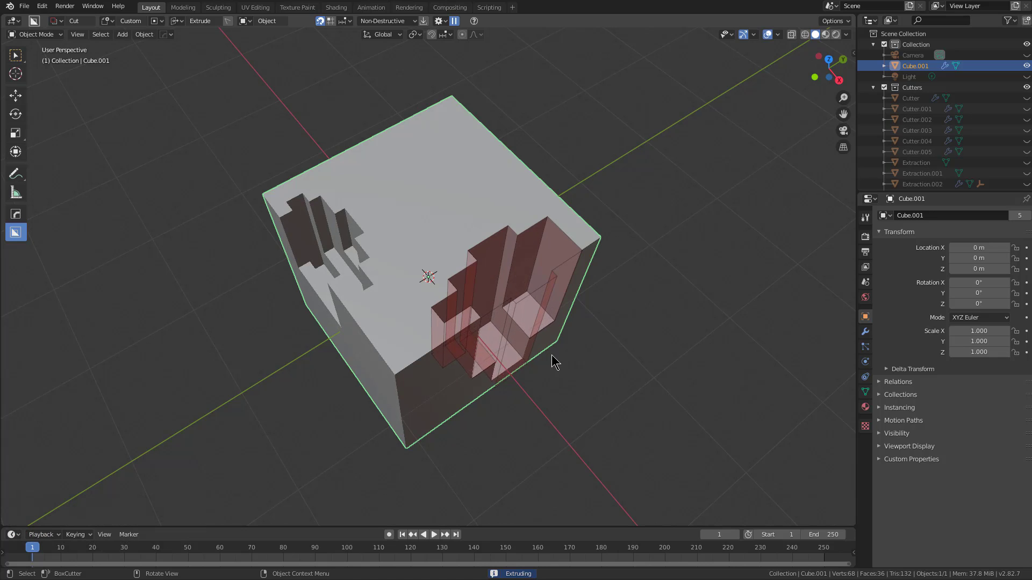
middle_click(588, 297)
middle_click(404, 237)
Delete the cut cube and add a cylinder as the new base mesh
left_click(477, 239)
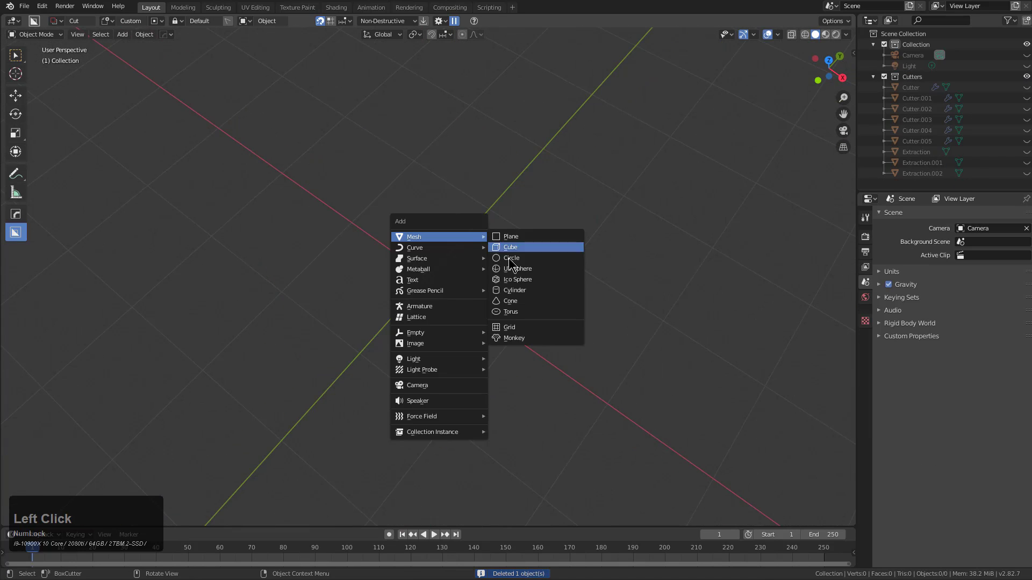
left_click(480, 269)
middle_click(425, 275)
Cut a circular recess and an inner ring groove into the cylinder's top
left_click(364, 239)
left_click(429, 225)
left_click(510, 291)
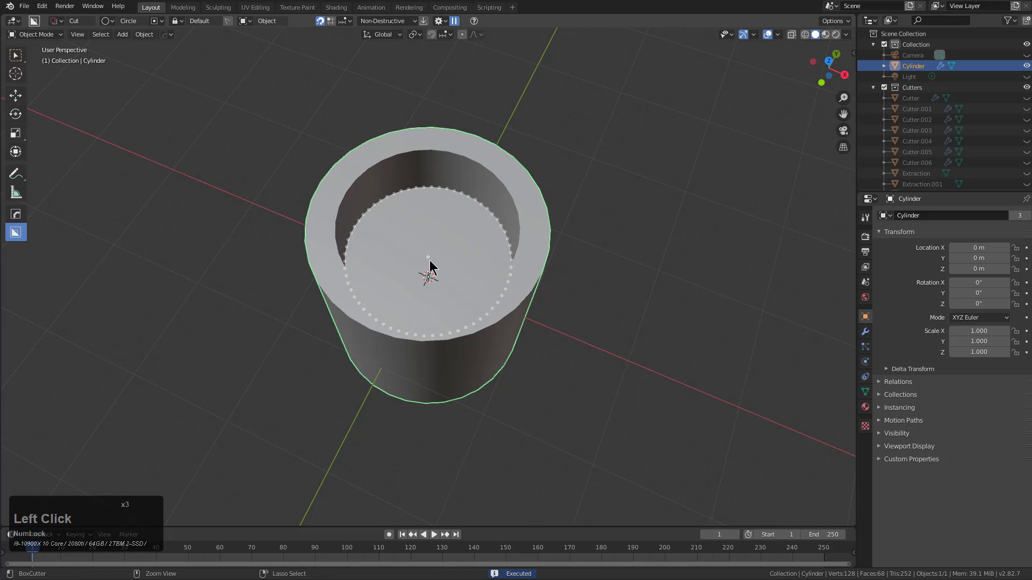
left_click(432, 259)
left_click(467, 318)
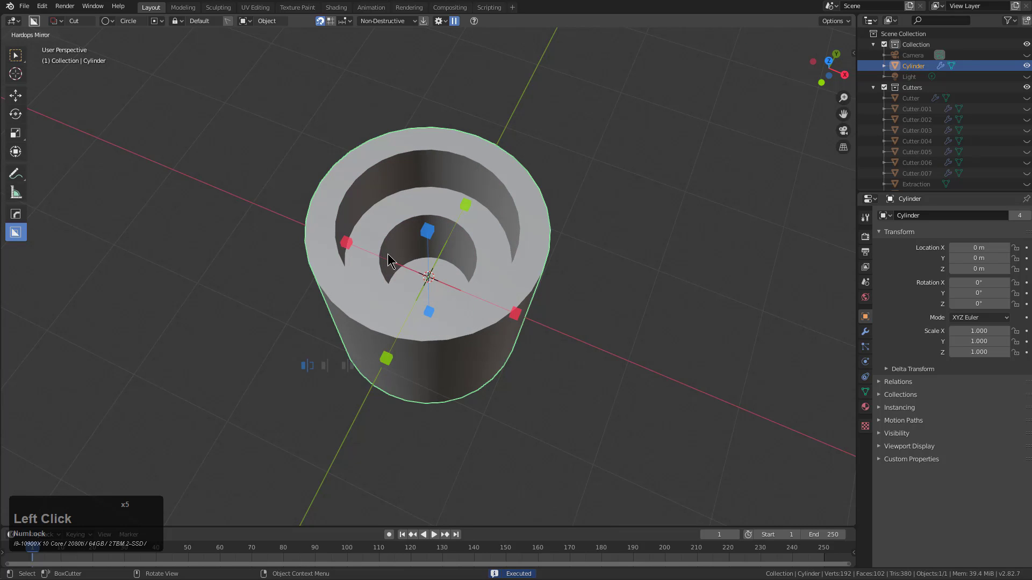
left_click(389, 355)
Cut three small mirrored holes into the ring surface of the cylinder
left_click(349, 245)
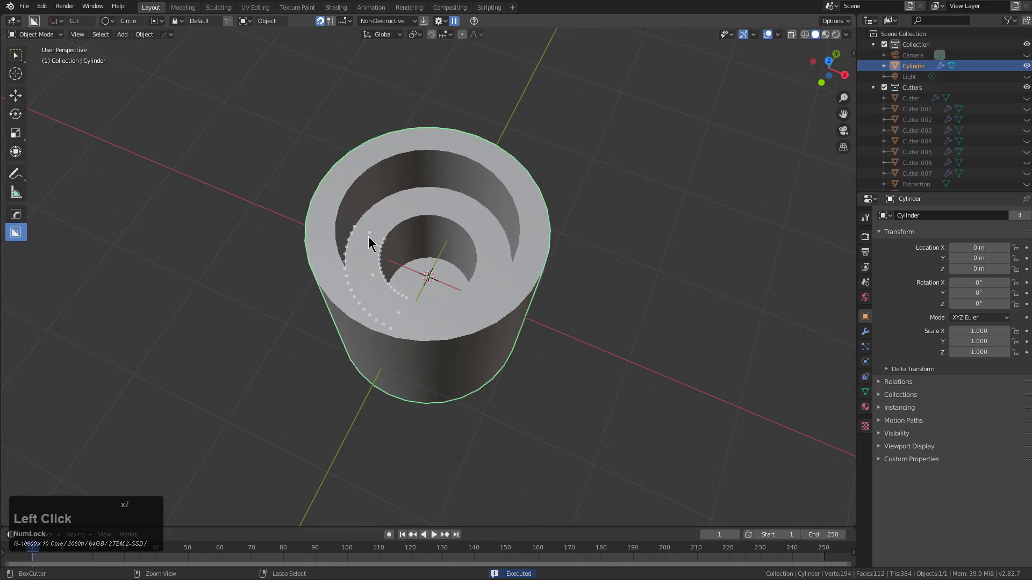
left_click(372, 234)
left_click(387, 267)
left_click(455, 208)
left_click(459, 242)
middle_click(410, 289)
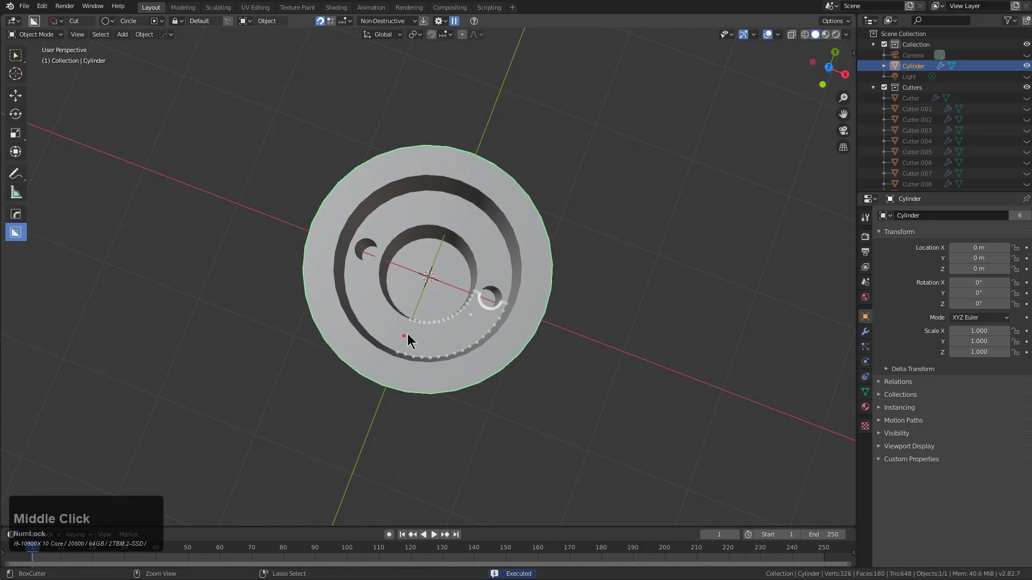
left_click(408, 337)
middle_click(422, 331)
left_click(409, 338)
Run Surface Extract on the cylinder's cut top to create an Extract object
middle_click(411, 310)
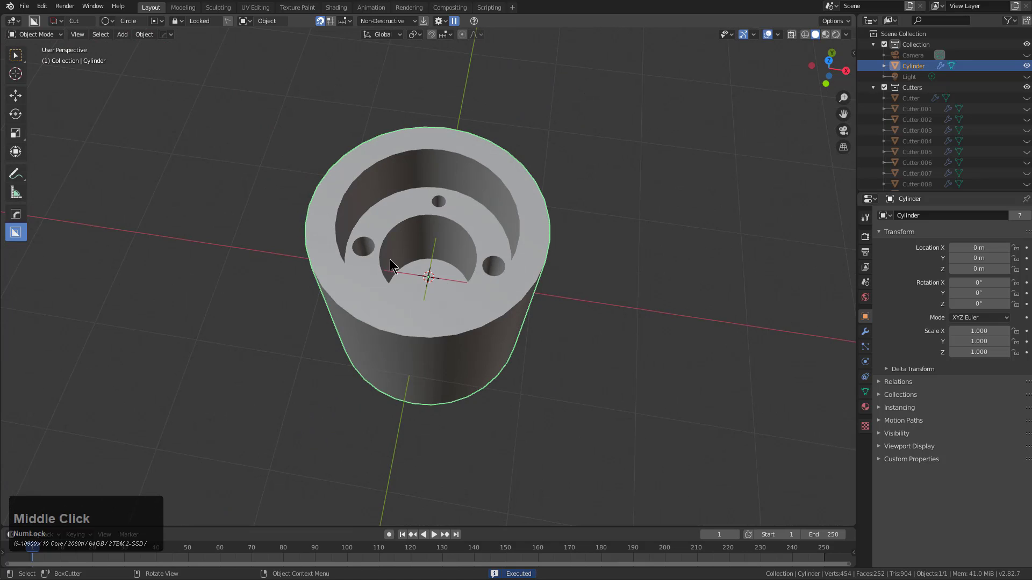
middle_click(475, 221)
left_click(433, 228)
left_click(433, 227)
middle_click(451, 232)
left_click(429, 219)
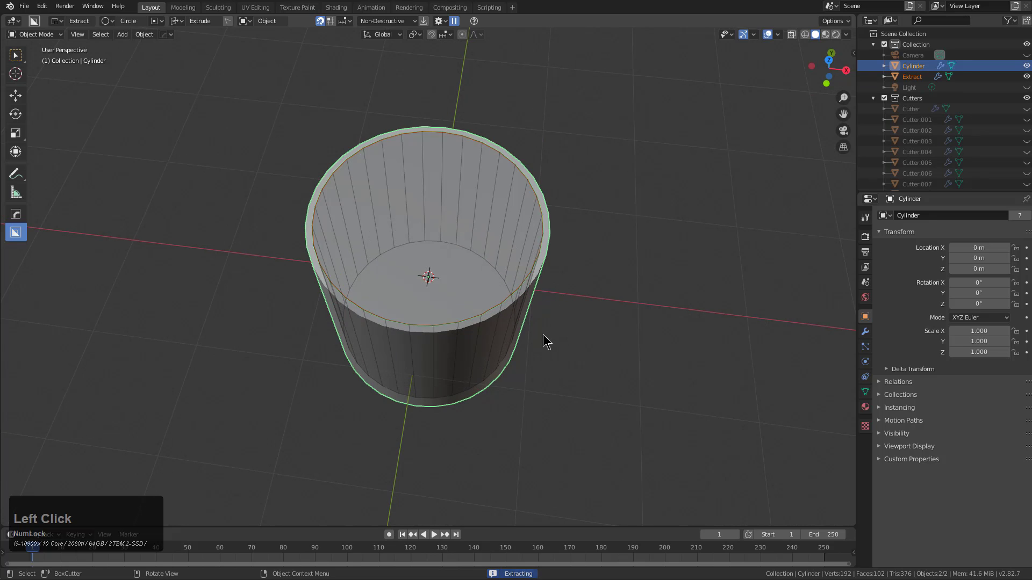
Finish the extraction and place a duplicate cylinder beside the first
left_click(546, 336)
middle_click(427, 250)
scroll("down", 3)
middle_click(393, 260)
middle_click(435, 247)
left_click(474, 297)
left_click(359, 269)
left_click(360, 268)
Cut the second cylinder with the extracted cutter and show all cutter shapes
middle_click(307, 261)
left_click(348, 232)
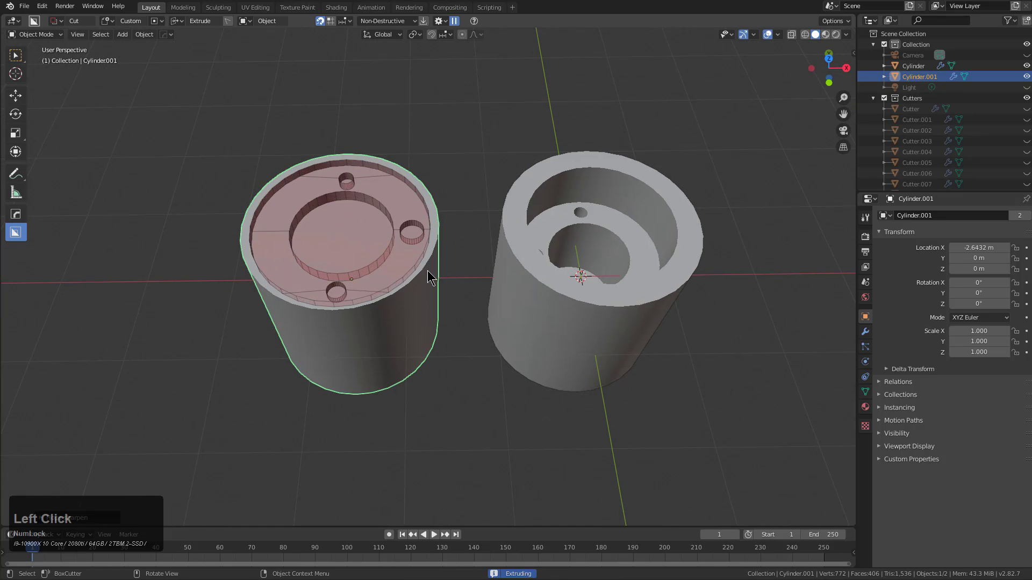
left_click(432, 297)
middle_click(363, 251)
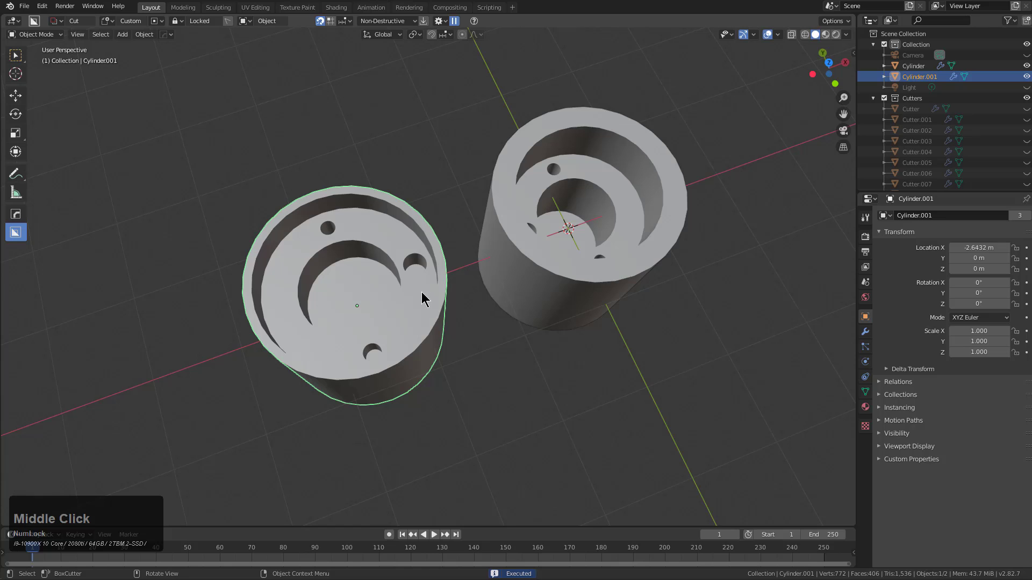
middle_click(533, 242)
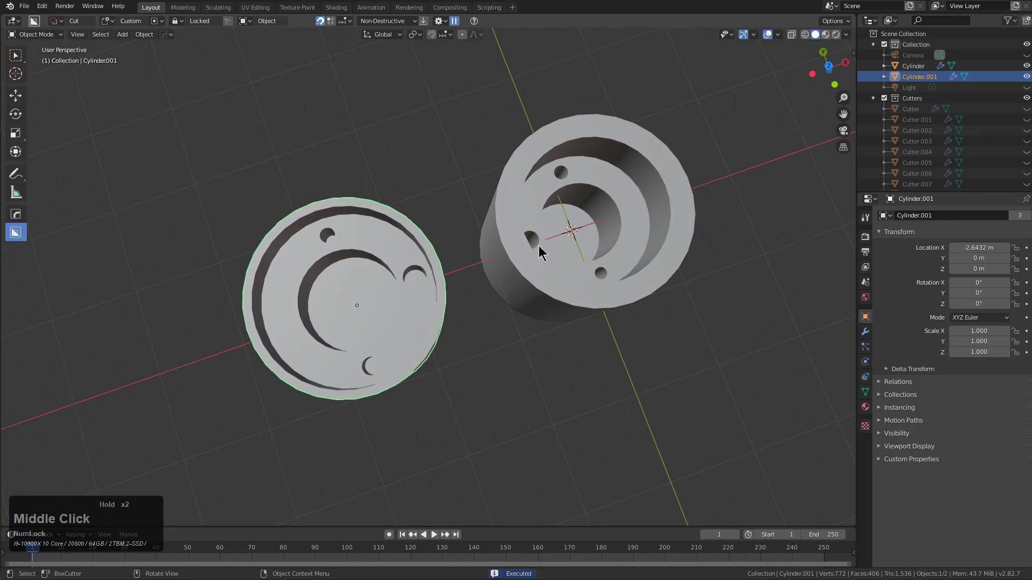
middle_click(539, 252)
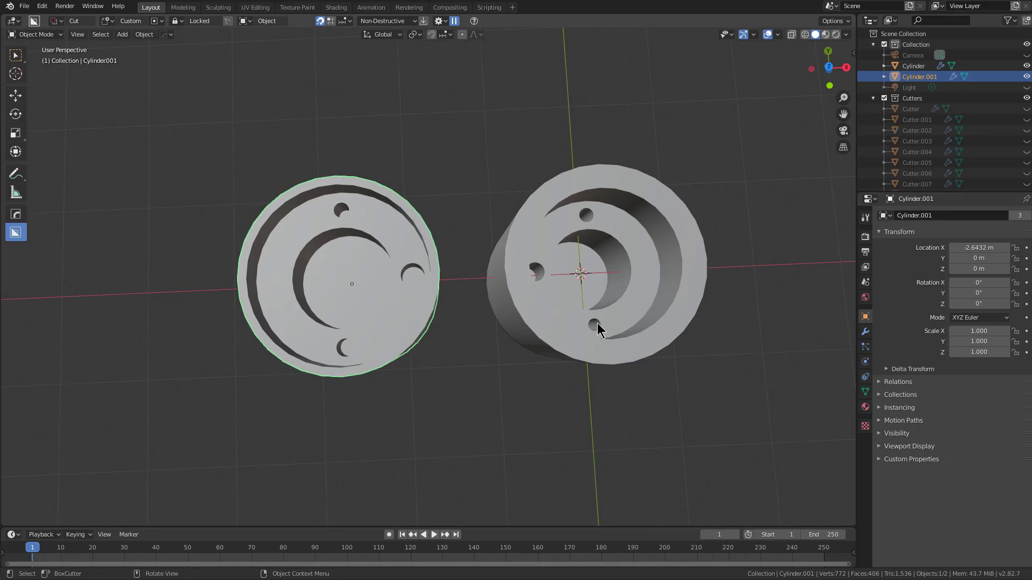
middle_click(525, 288)
middle_click(494, 273)
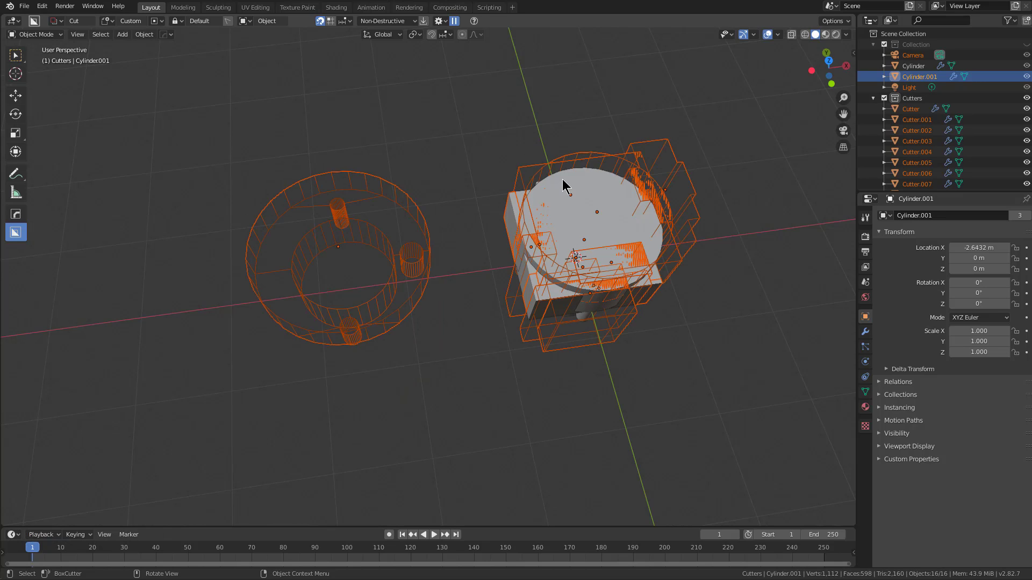
Select Cutter.006 above the second cylinder and look it over
left_click(572, 159)
left_click(573, 155)
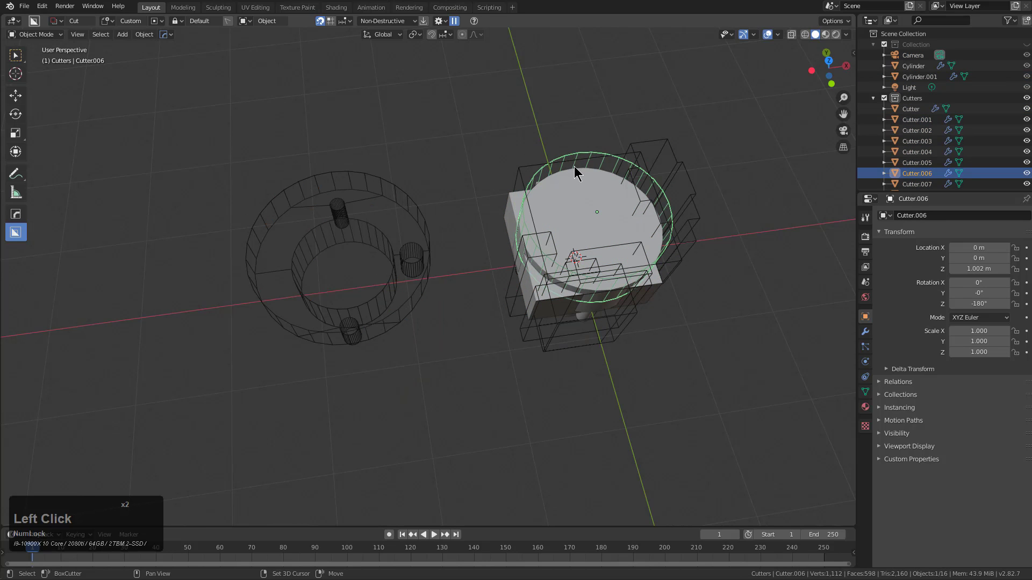
middle_click(605, 227)
middle_click(573, 262)
scroll("up", 3)
middle_click(523, 256)
middle_click(517, 247)
Select the Extraction.003 surface with mirrored side pegs and inspect it
left_click(491, 247)
left_click(491, 245)
left_click(493, 246)
middle_click(498, 252)
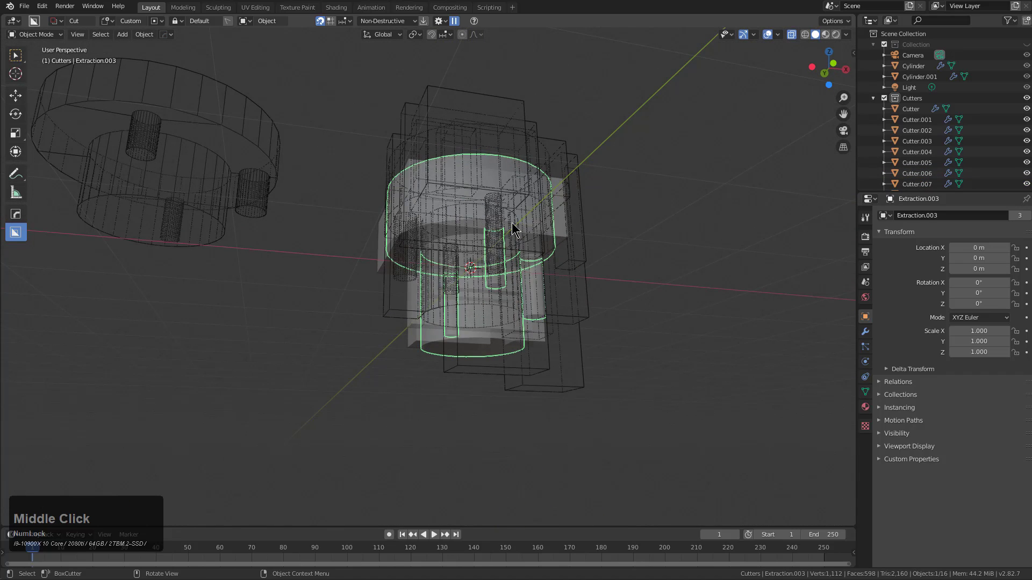
middle_click(538, 220)
middle_click(528, 225)
scroll("up", 3)
middle_click(493, 236)
Hide all objects so only the empty grid remains in the viewport
left_click(528, 311)
left_click(461, 276)
middle_click(493, 281)
right_click(438, 220)
middle_click(453, 258)
scroll("down", 3)
middle_click(446, 262)
middle_click(495, 259)
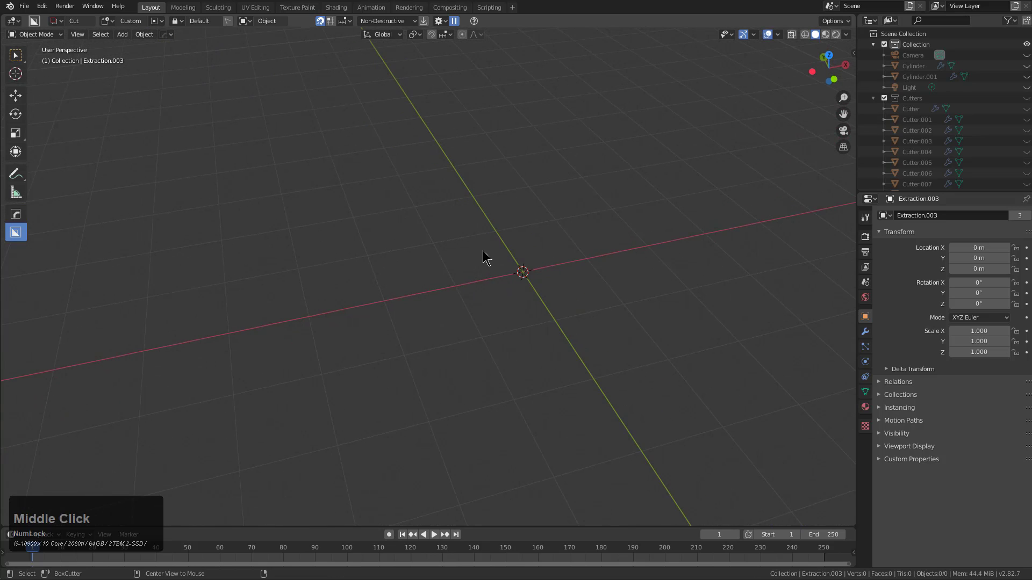
Set BoxCutter to Custom with the extracted cutter and cut Cylinder.002's top
middle_click(451, 274)
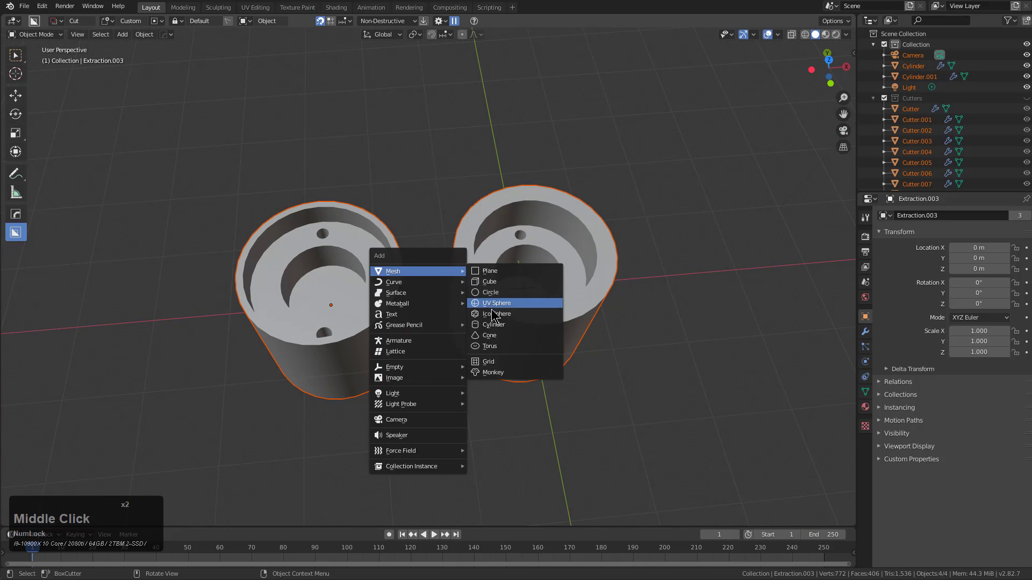
left_click(494, 319)
right_click(511, 318)
left_click(512, 319)
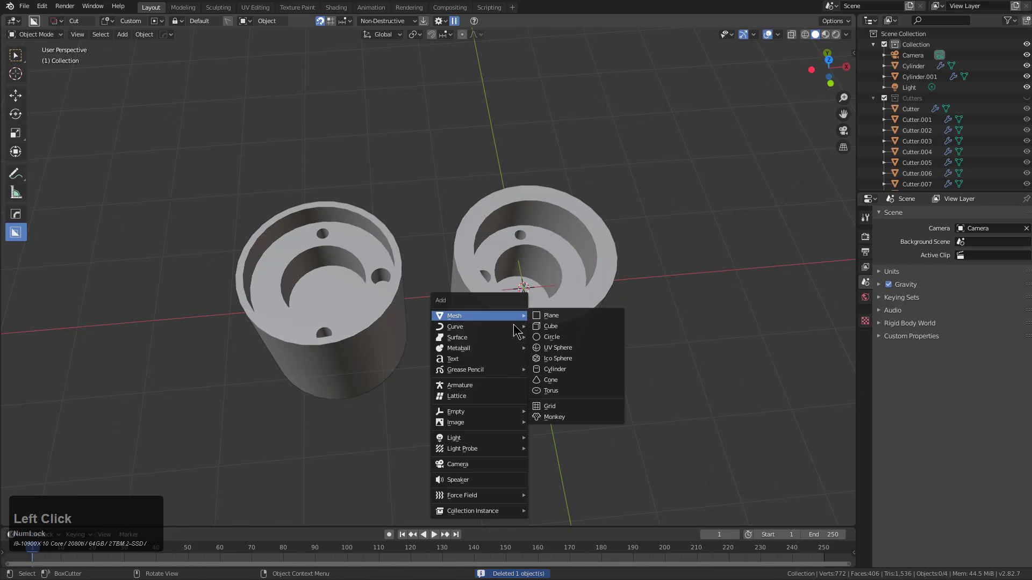
left_click(555, 375)
left_click(175, 339)
middle_click(215, 331)
scroll("up", 3)
left_click(388, 253)
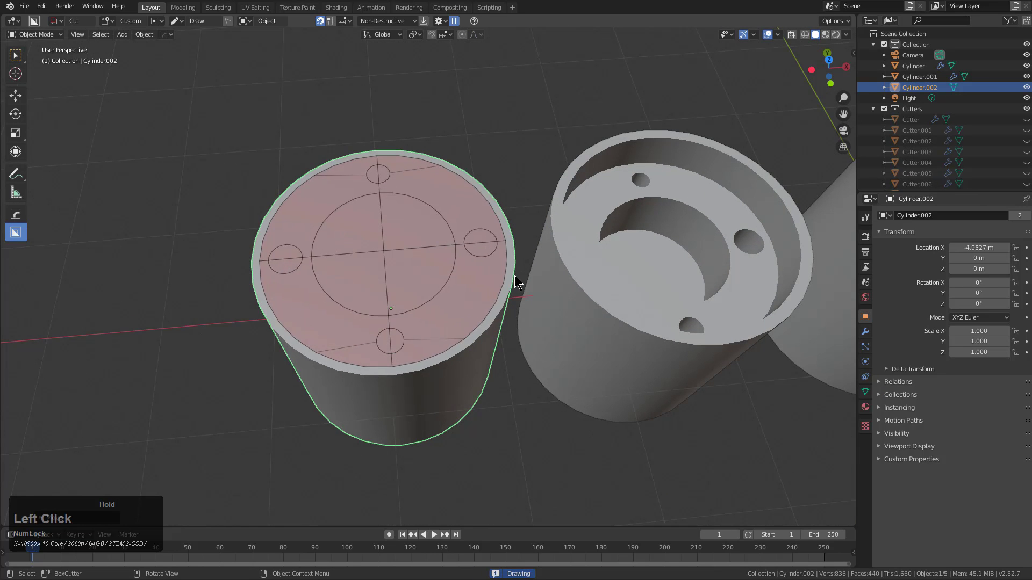
left_click(510, 325)
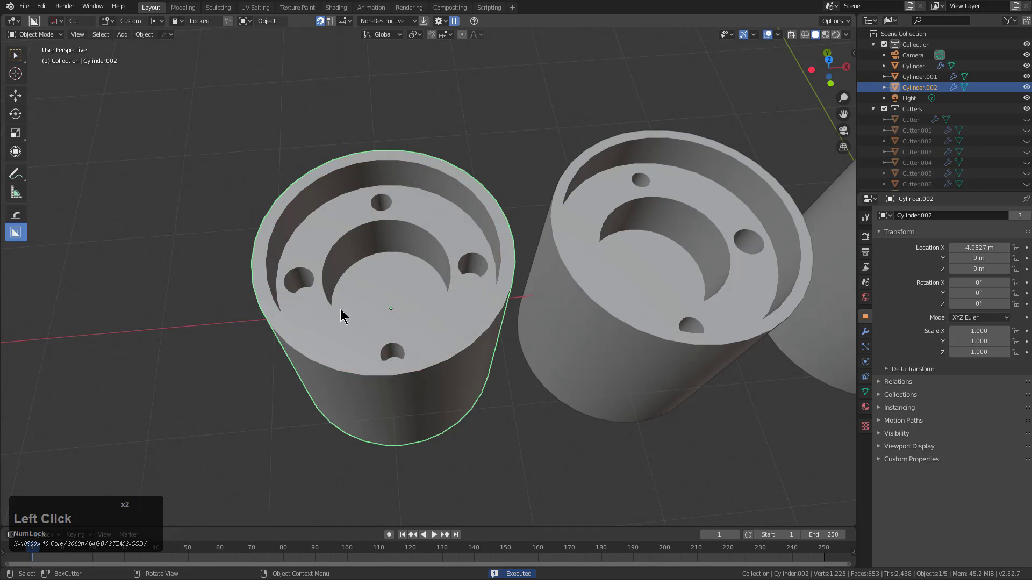
Orbit around the three matching cut cylinders to compare them
middle_click(424, 266)
scroll("down", 3)
middle_click(545, 266)
middle_click(495, 264)
middle_click(547, 276)
middle_click(430, 241)
scroll("down", 3)
middle_click(423, 244)
middle_click(433, 241)
scroll("down", 3)
middle_click(368, 244)
middle_click(359, 251)
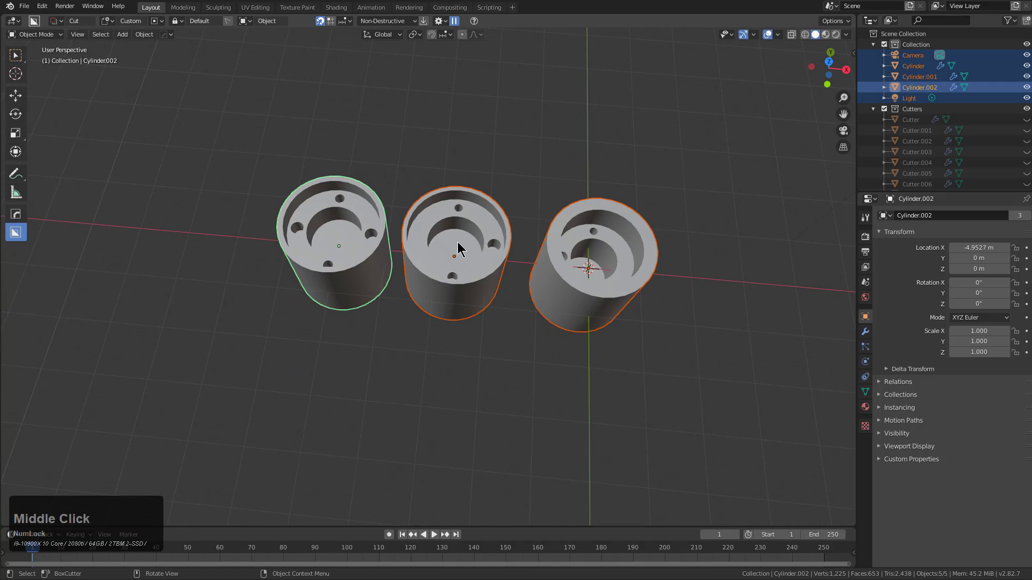
Delete every object and add a fresh cube to the empty scene
left_click(460, 243)
middle_click(514, 244)
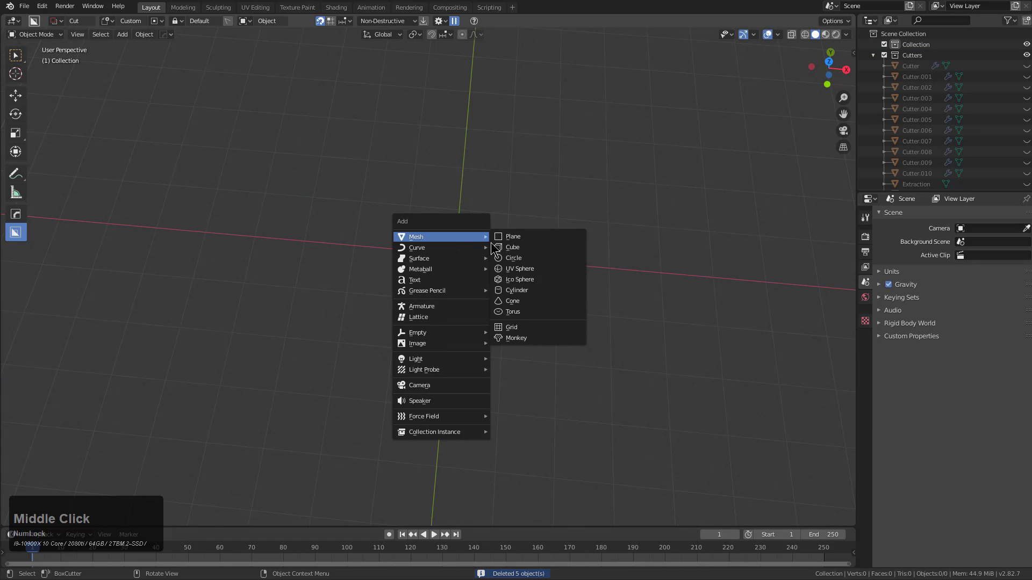
left_click(511, 251)
middle_click(461, 246)
scroll("down", 3)
left_click(429, 257)
left_click(408, 270)
Box-cut stepped notches into several faces of the new cube, including its front
left_click(415, 365)
middle_click(418, 362)
left_click(520, 245)
left_click(391, 318)
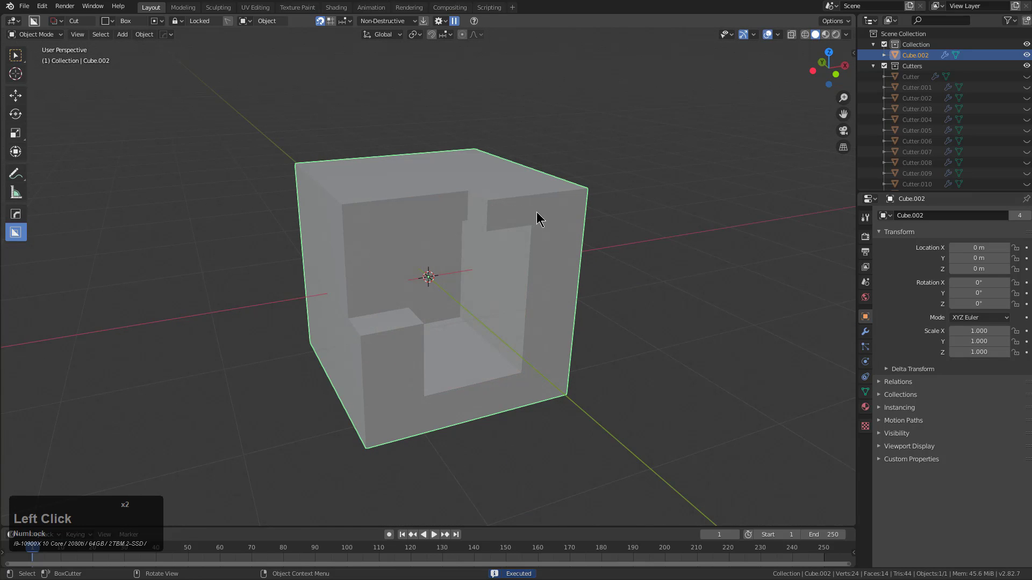
left_click(535, 228)
left_click(499, 275)
left_click(537, 328)
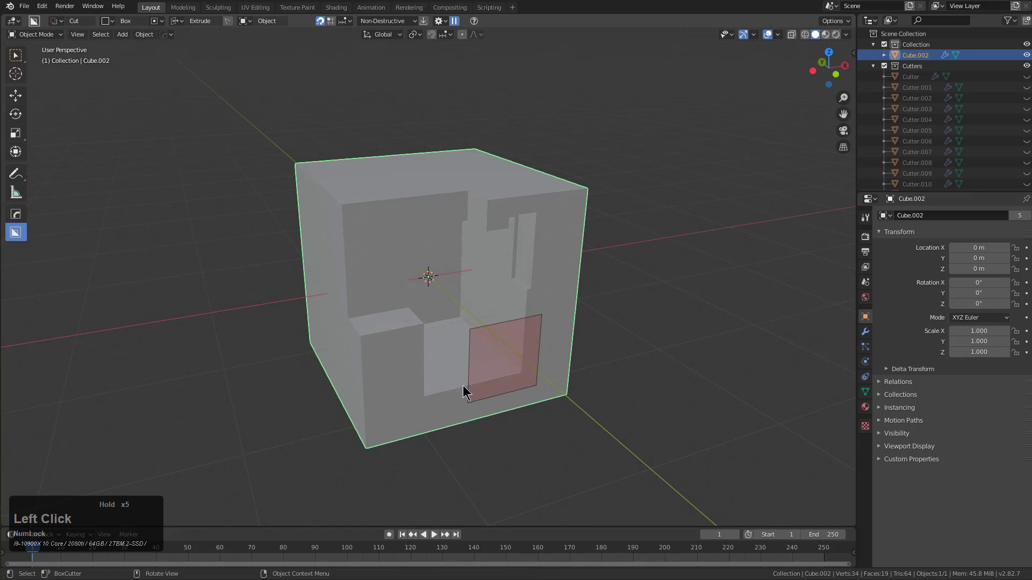
left_click(460, 379)
middle_click(504, 269)
Extract the cube's carved surface into a custom cutter, test-extruding it then cancelling
left_click(580, 197)
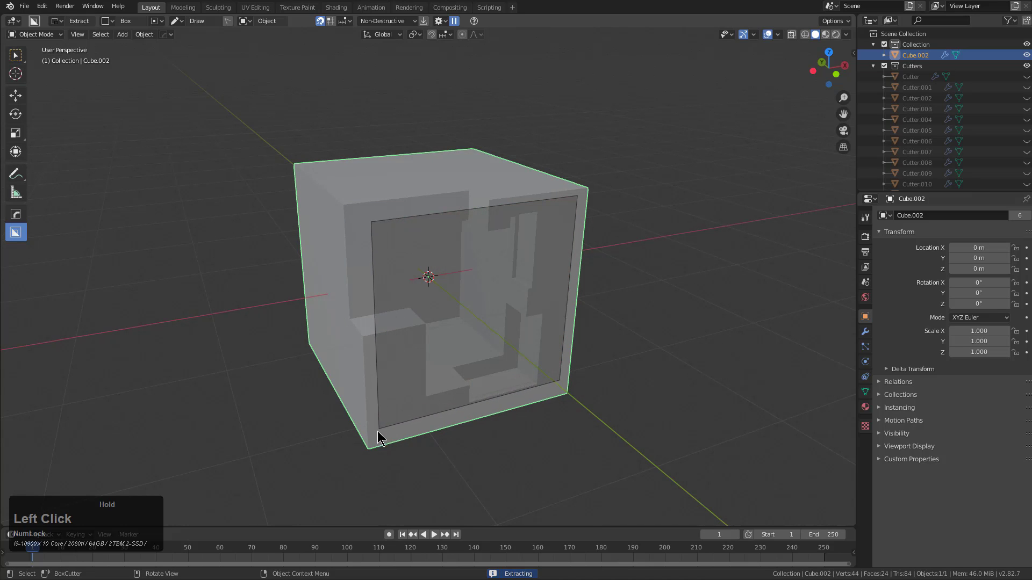
left_click(340, 339)
middle_click(490, 280)
left_click(511, 308)
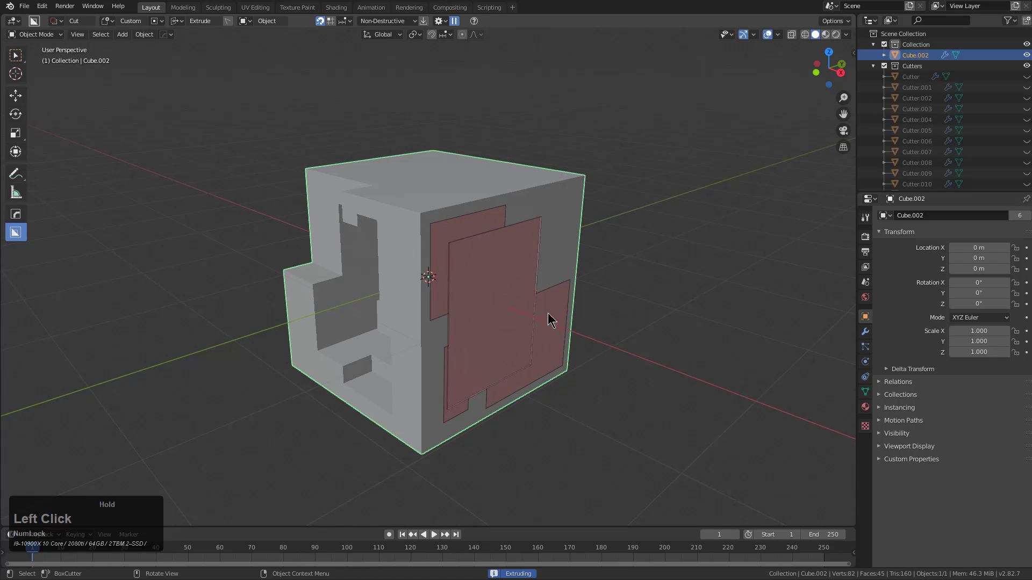
right_click(522, 293)
middle_click(484, 279)
scroll("down", 3)
middle_click(495, 287)
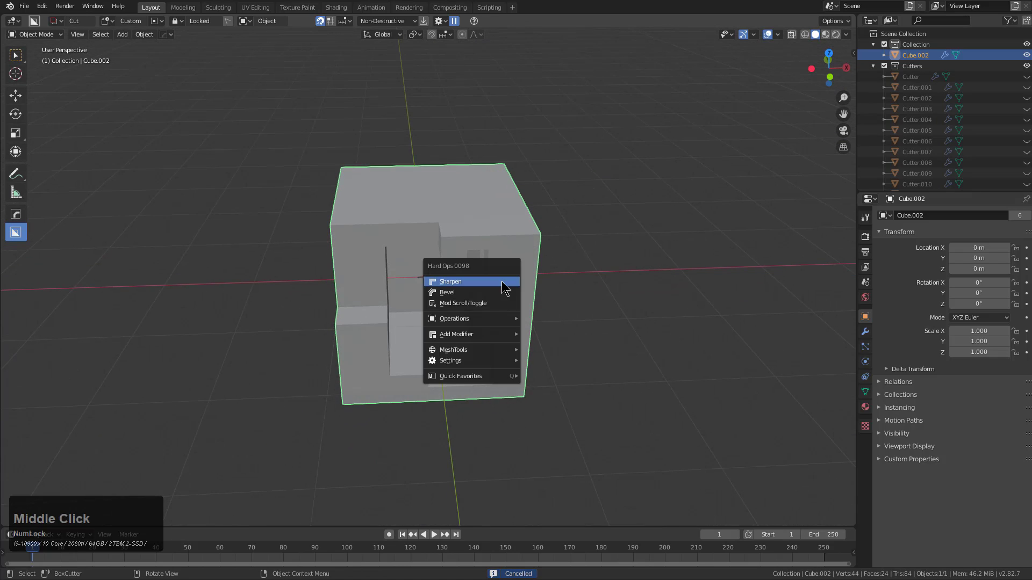
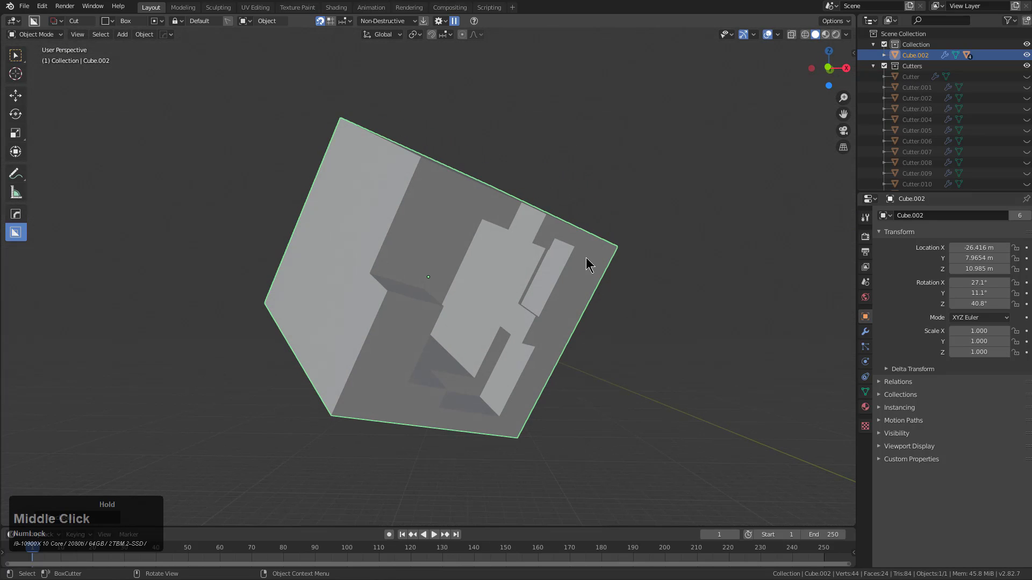
Draw the extracted cutter over the cube's tilted face and back out of the cut
left_click(610, 251)
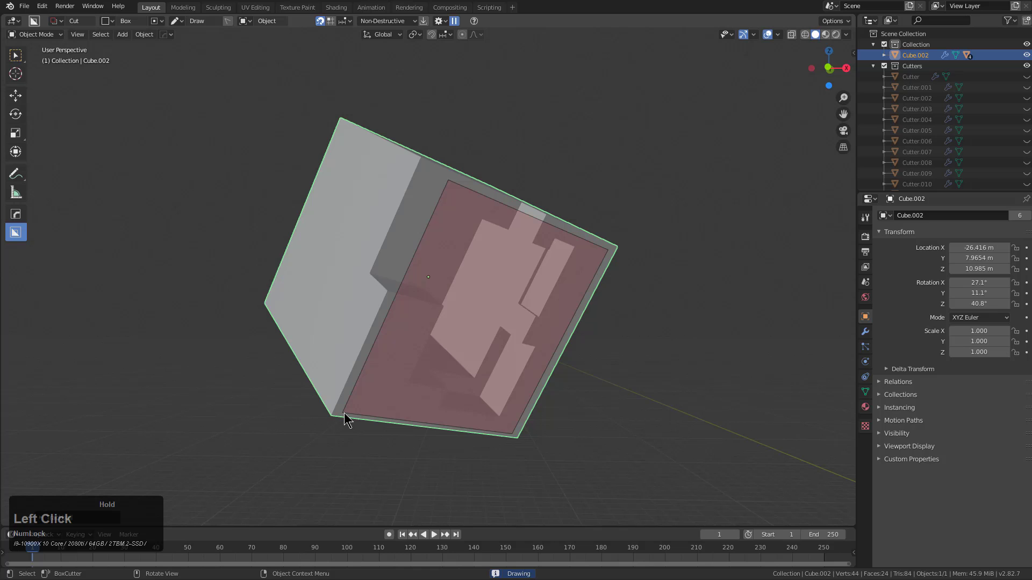
left_click(275, 321)
scroll("down", 3)
middle_click(479, 305)
middle_click(284, 300)
right_click(294, 273)
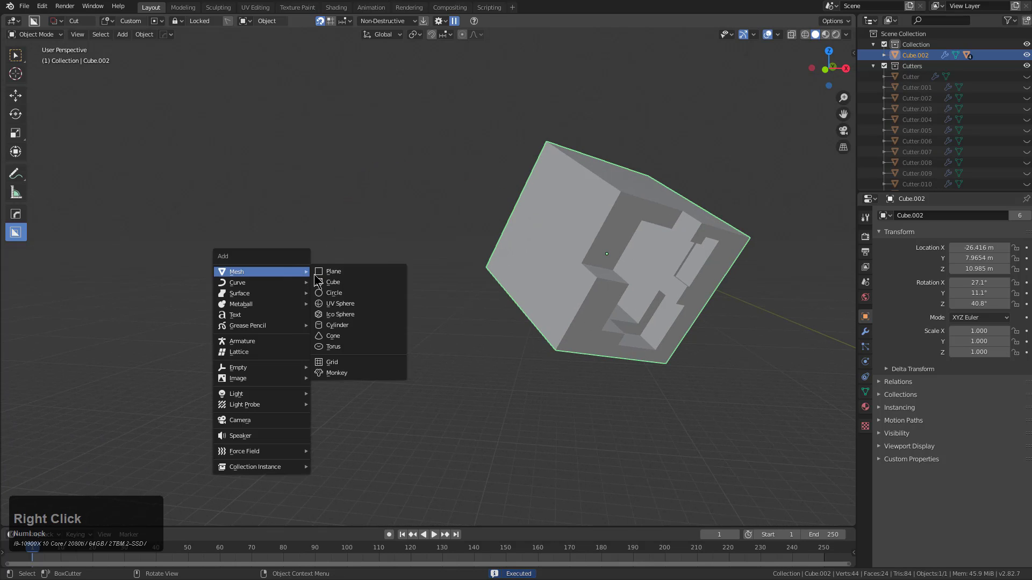
Add a second cube, Cube.003, and cut the extracted shape into it
left_click(337, 284)
middle_click(323, 301)
left_click(263, 302)
middle_click(330, 340)
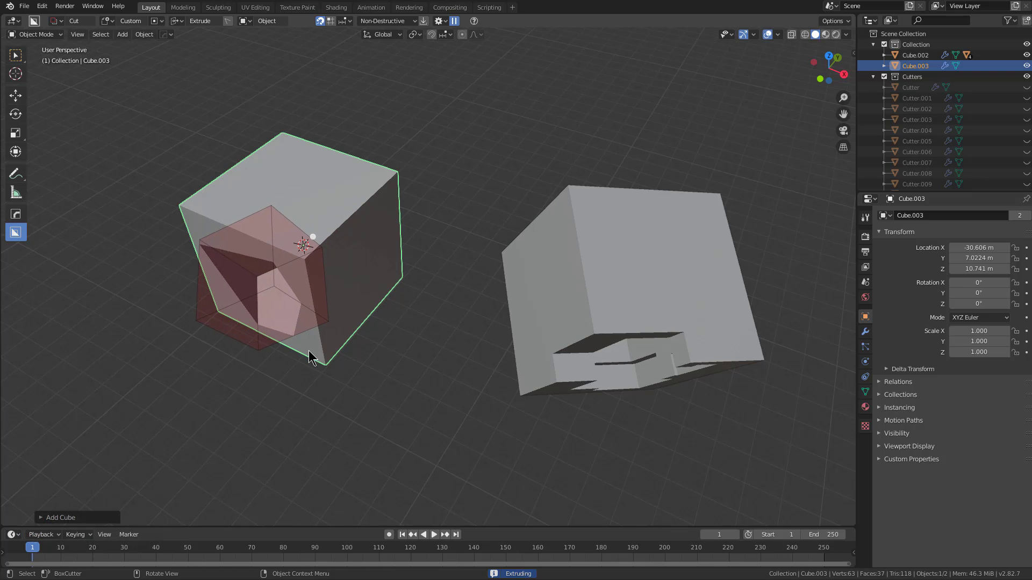
left_click(311, 352)
middle_click(343, 327)
scroll("up", 3)
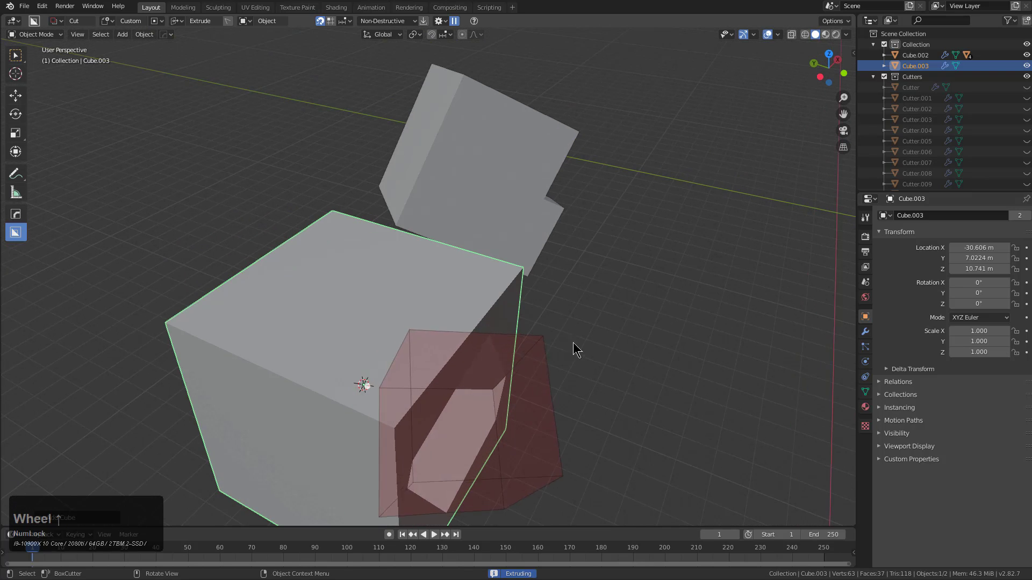
left_click(548, 333)
Orbit around both carved cubes, cancelling a stray cut along the way
middle_click(541, 342)
left_click_drag(583, 270, 321, 280)
scroll("down", 3)
middle_click(534, 258)
middle_click(572, 271)
middle_click(449, 249)
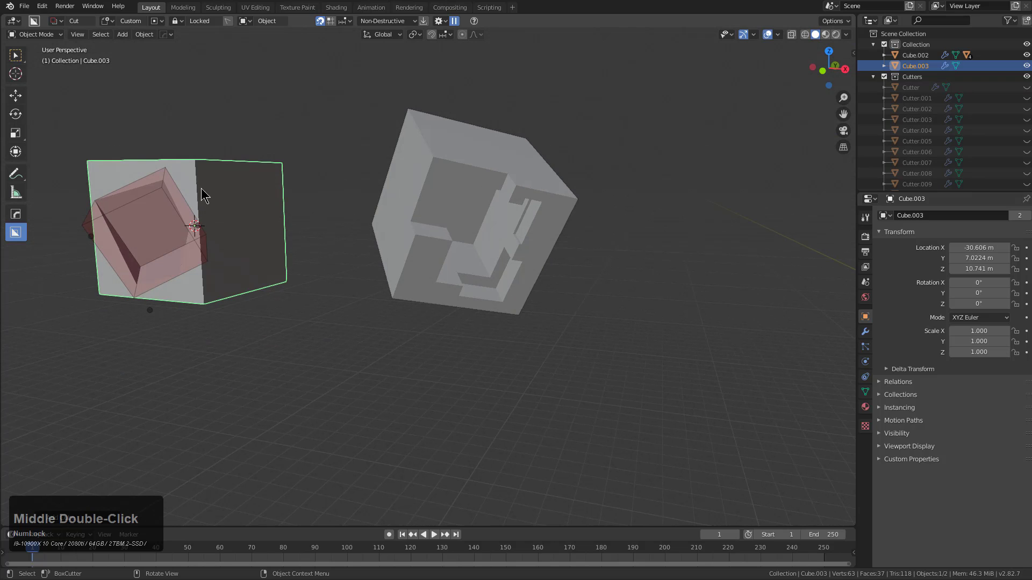
middle_click(431, 220)
right_click(431, 230)
middle_click(468, 250)
middle_click(466, 243)
scroll("up", 3)
left_click(450, 229)
scroll("down", 3)
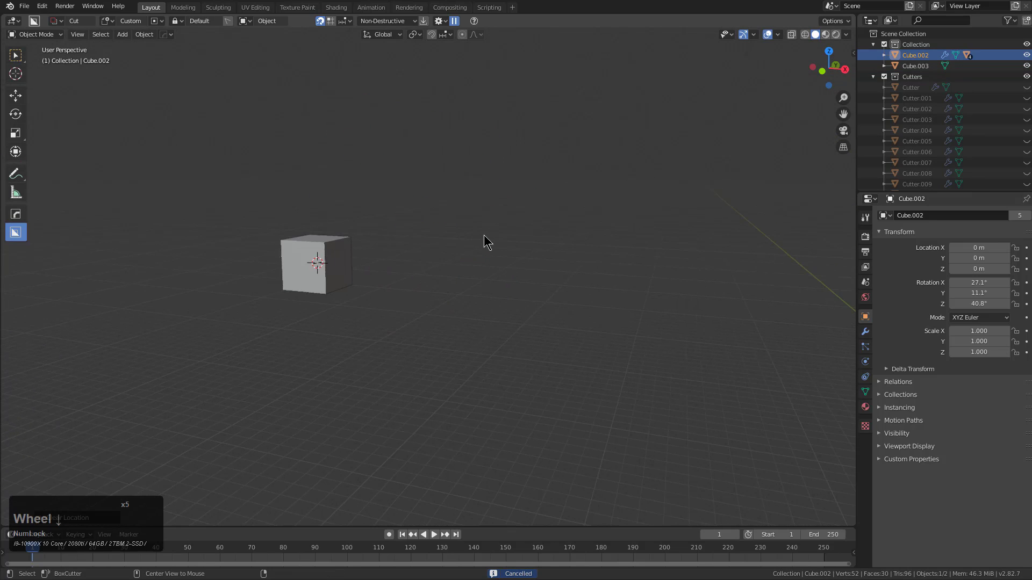
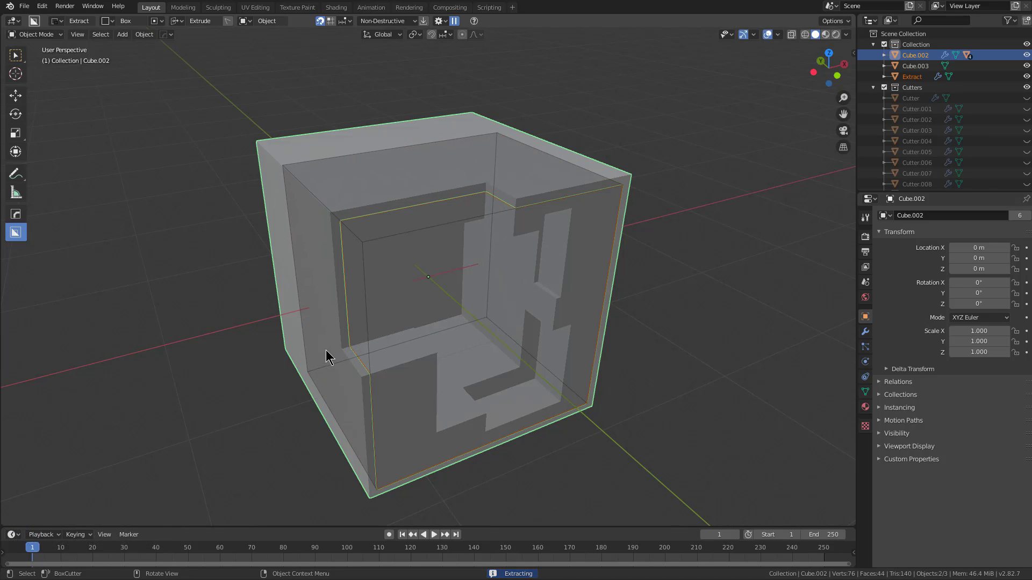
Select Cube.002 and extract its carved interior as a custom cutter
scroll("down", 3)
middle_click(520, 302)
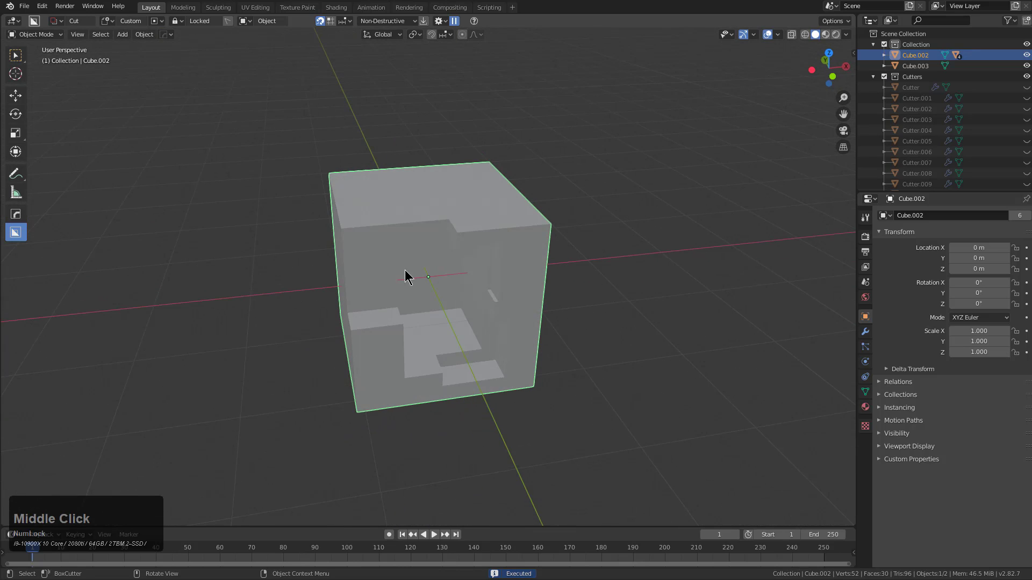
middle_click(535, 277)
left_click(541, 291)
left_click(438, 250)
left_click(335, 218)
middle_click(349, 238)
scroll("up", 3)
middle_click(468, 262)
Add Cube.004 and extrude the extracted cutter into it to cut the shape
left_click(399, 260)
left_click(325, 292)
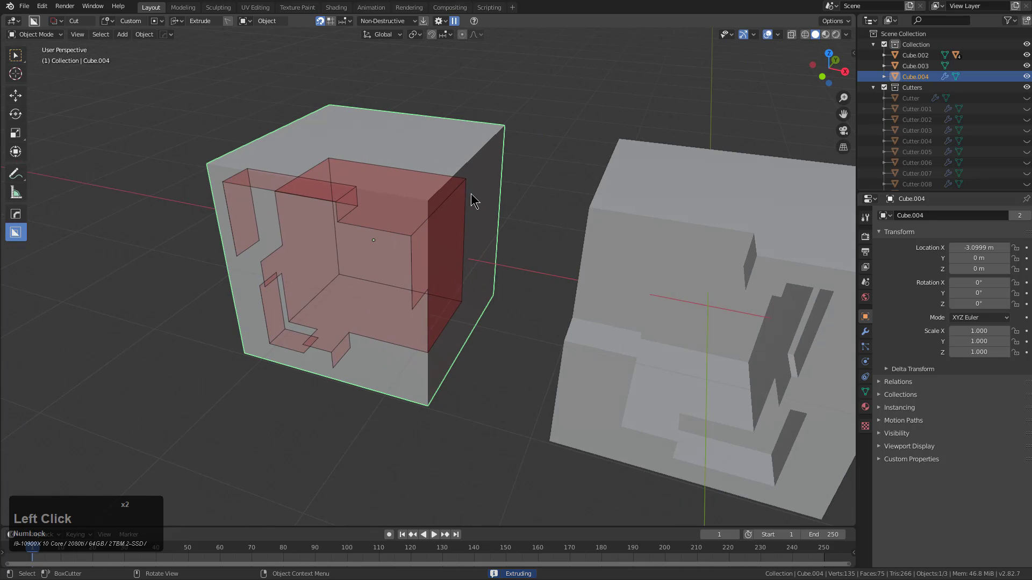
left_click(464, 223)
middle_click(404, 238)
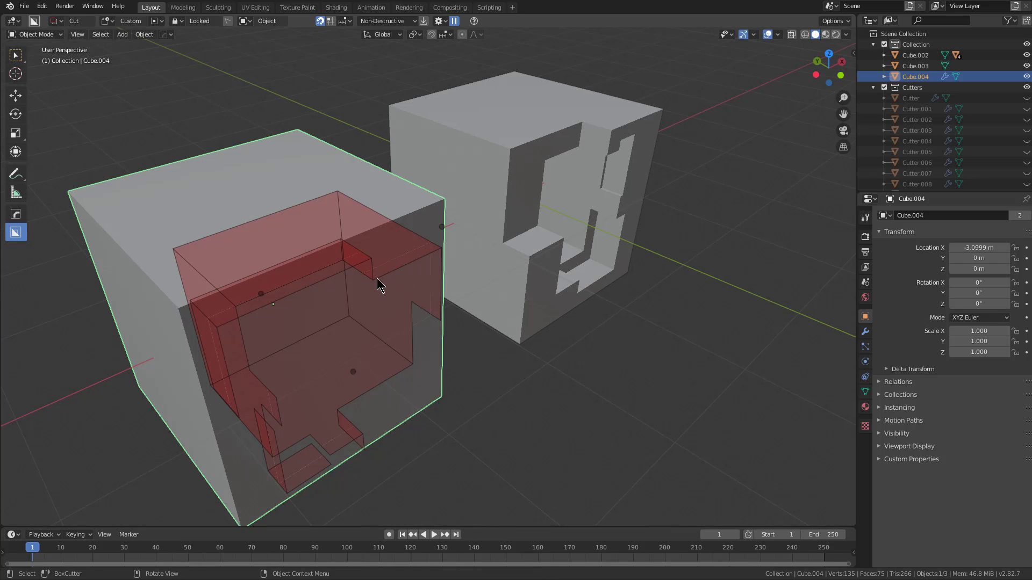
left_click(380, 274)
middle_click(573, 256)
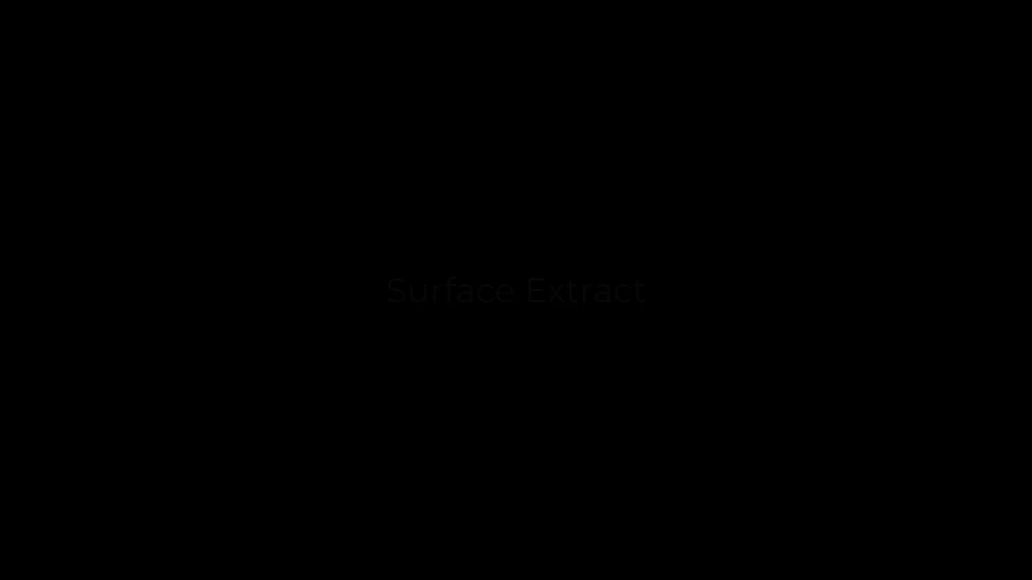
In BoxCutter's Behavior settings, enable Surface Extract and set the cut mode to Extract
middle_click(515, 216)
middle_click(452, 144)
scroll("up", 3)
scroll("up", 3)
left_click(426, 25)
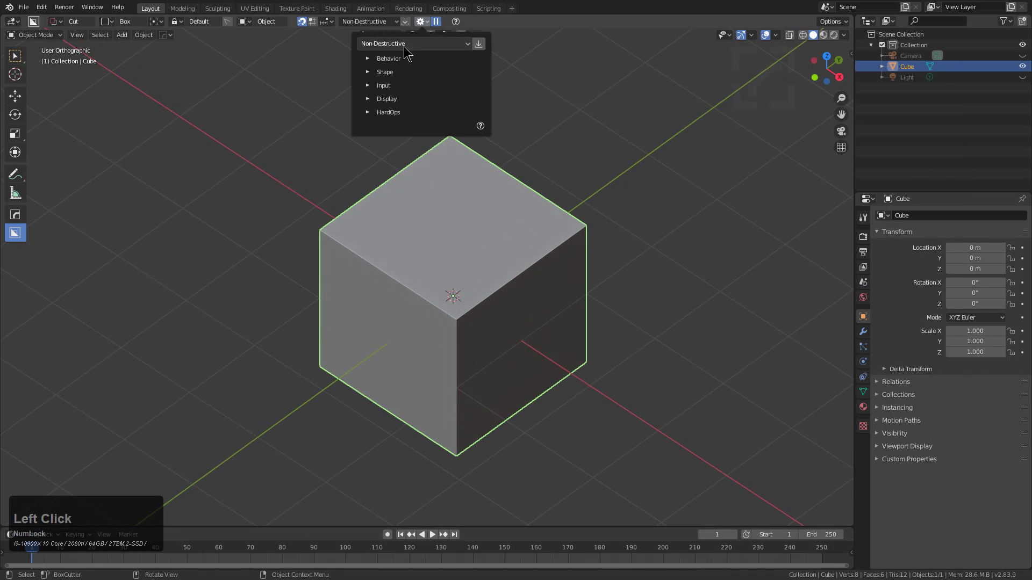
left_click(375, 61)
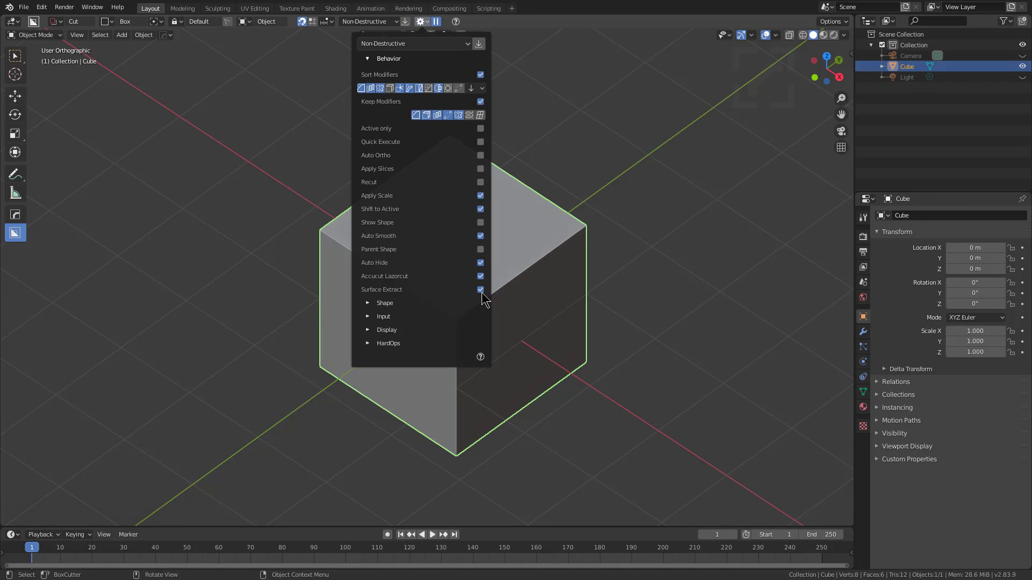
left_click(83, 45)
left_click(94, 52)
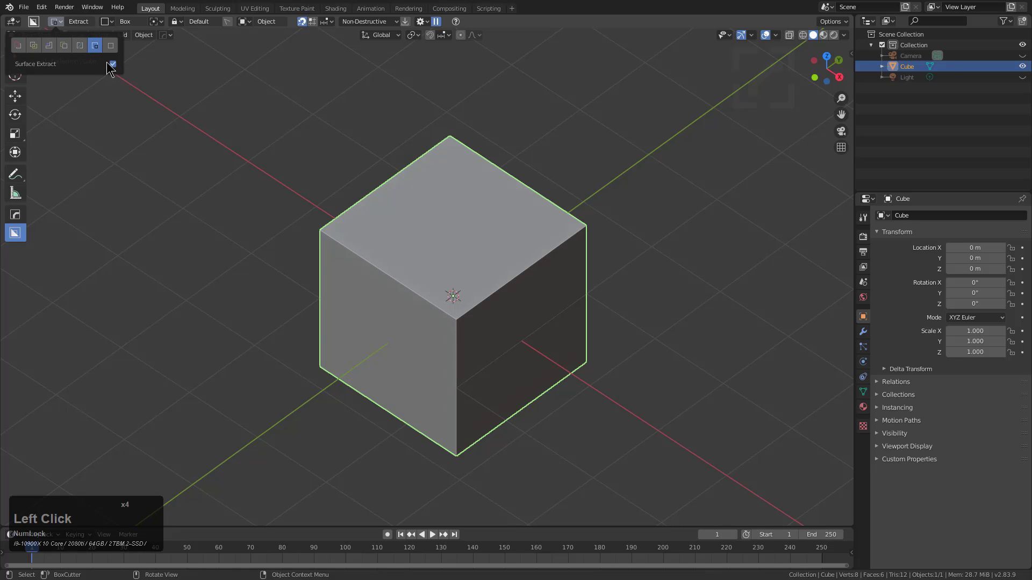
middle_click(508, 254)
Turn the hole's bottom faces into a circle and set its size
middle_click(485, 274)
middle_click(452, 253)
scroll("up", 3)
middle_click(455, 319)
right_click(460, 278)
left_click(411, 301)
left_click(441, 190)
middle_click(473, 227)
middle_click(475, 246)
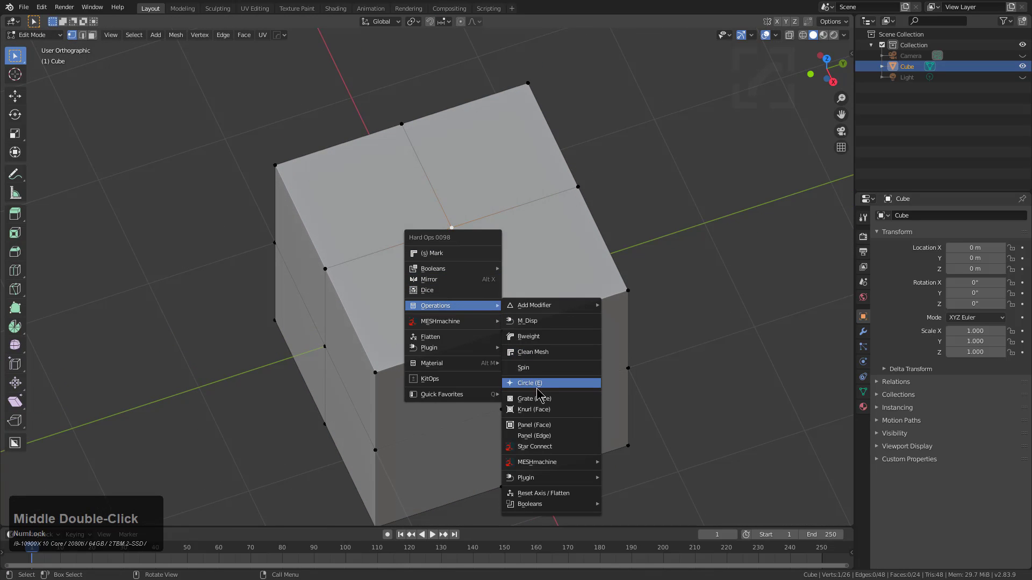
left_click(538, 387)
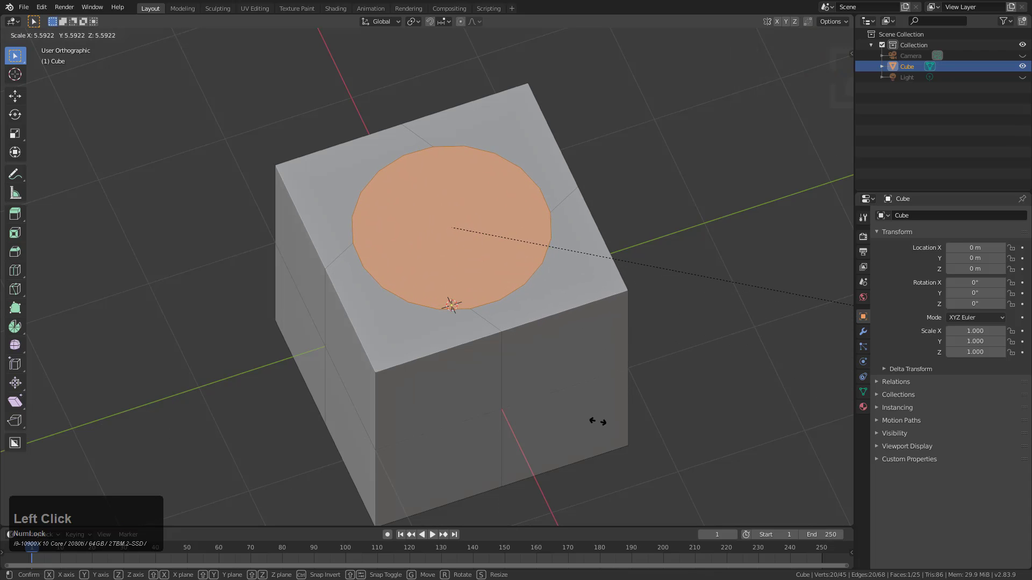
left_click(559, 350)
Select the ring of faces around the circle and extrude it down into a narrower shaft
middle_click(545, 353)
scroll("up", 3)
right_click(571, 328)
left_click(529, 288)
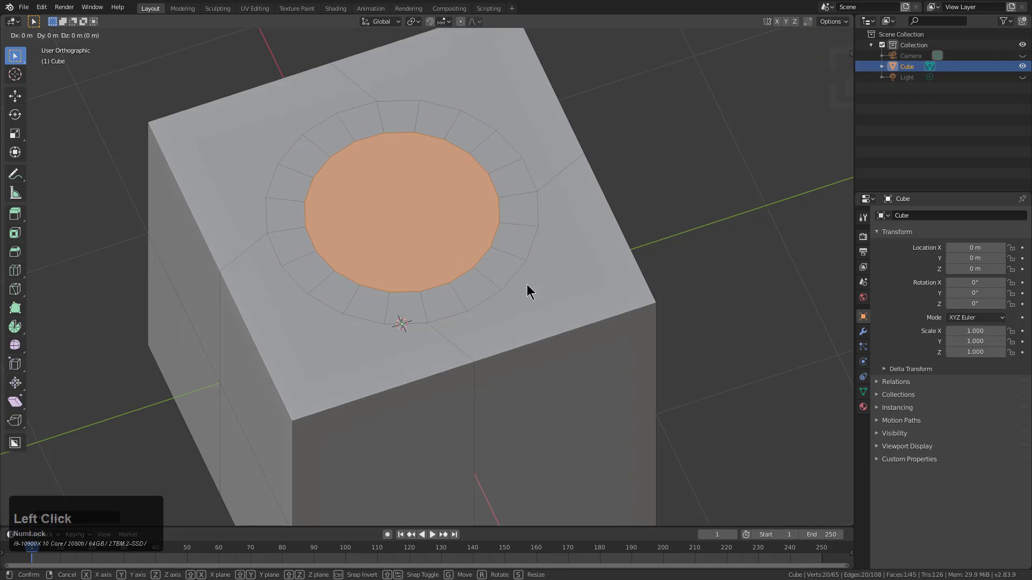
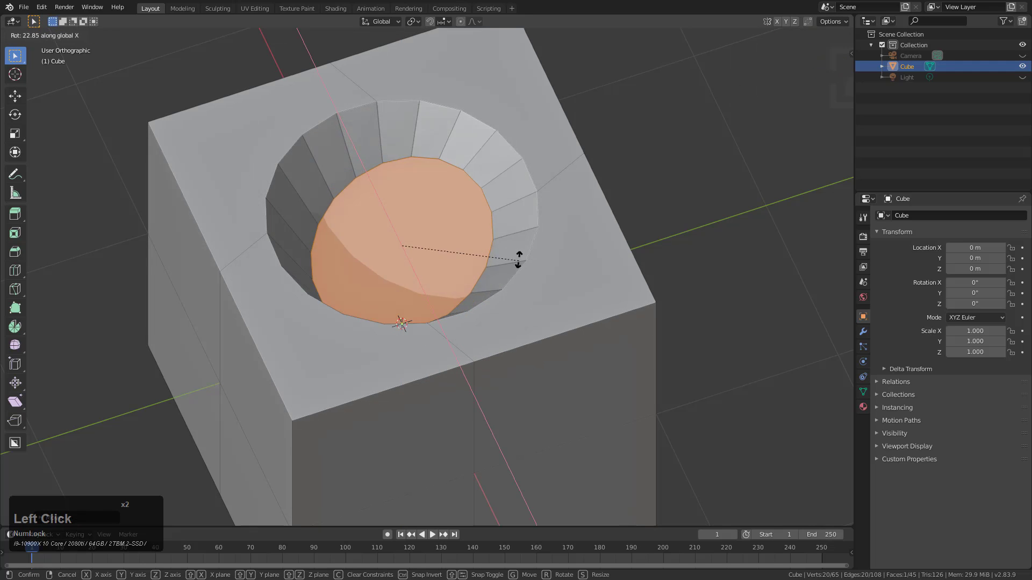
left_click(429, 333)
middle_click(473, 324)
left_click(492, 338)
middle_click(526, 336)
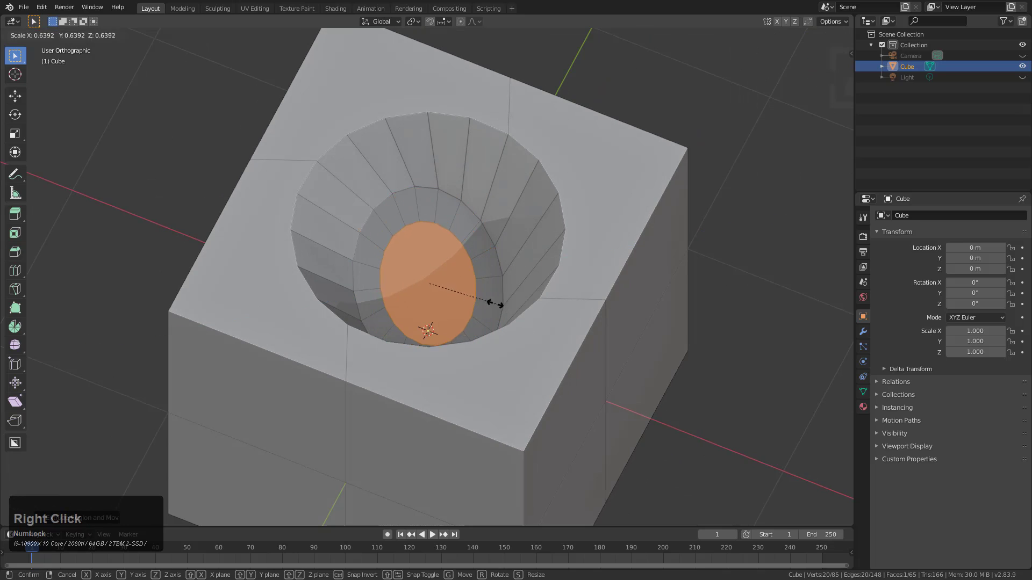
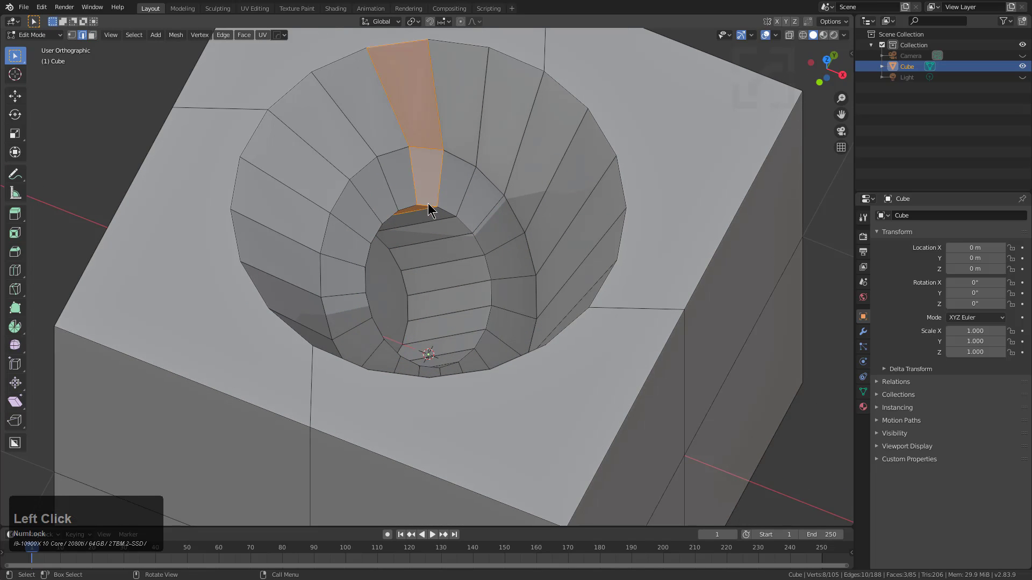
Add supporting loop cuts around the rims of the funnel recess
left_click(430, 205)
left_click(422, 149)
left_click(418, 45)
left_click(557, 82)
left_click(246, 147)
left_click(573, 323)
scroll("up", 3)
left_click(658, 345)
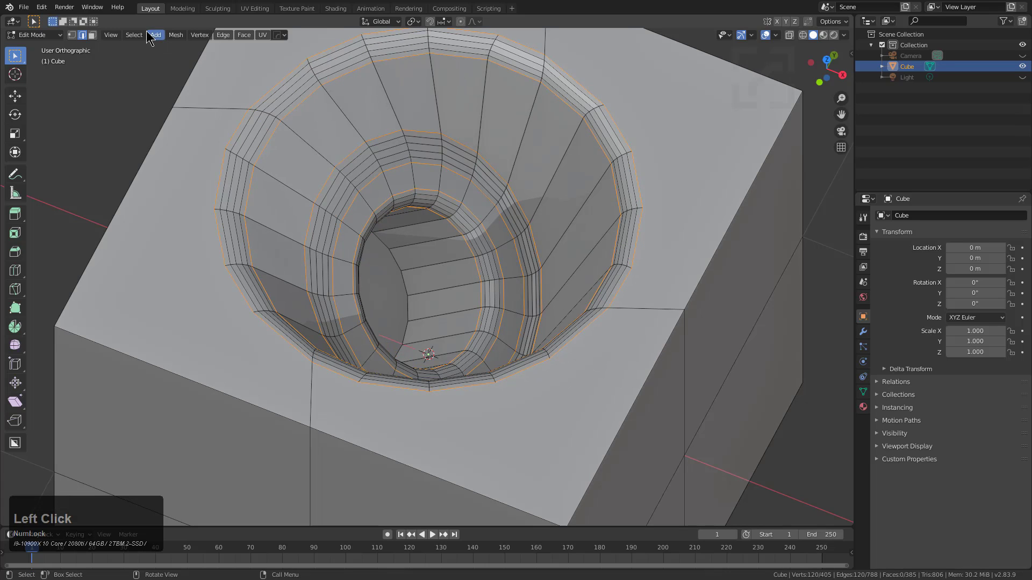
Use Select > Select Loops > Select Boundary Loops to grab the hole's rim edges
left_click(142, 37)
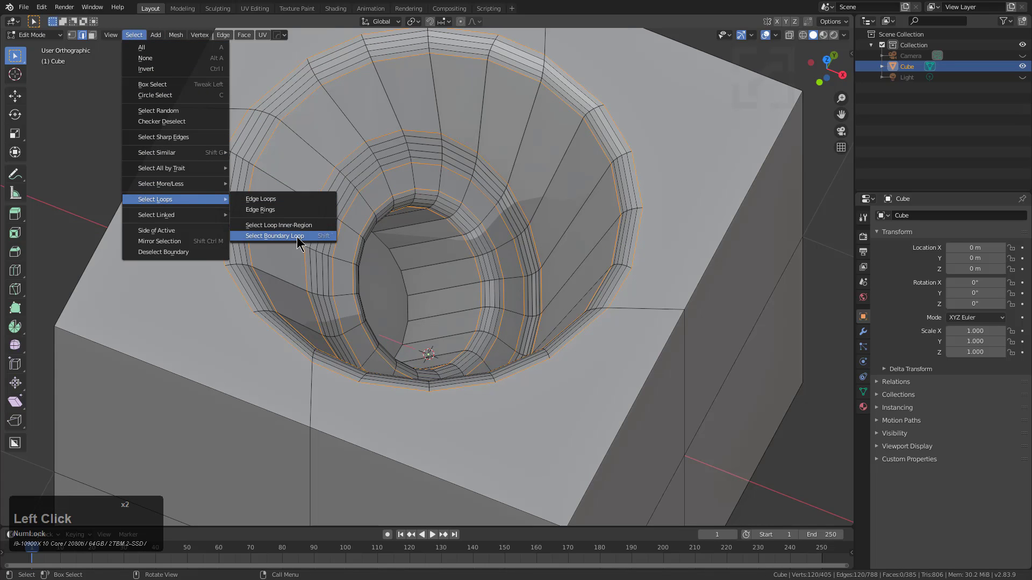
left_click(492, 137)
scroll("down", 3)
middle_click(507, 236)
middle_click(505, 267)
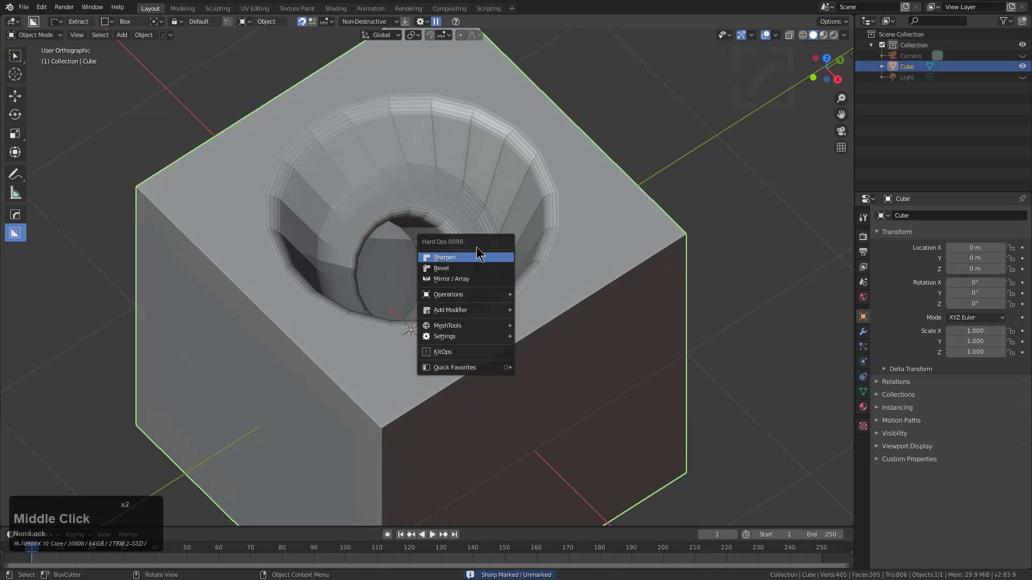
Sharpen the cube's edges with Hard Ops, then bevel them and set the bevel width
left_click(480, 258)
middle_click(492, 263)
middle_click(506, 241)
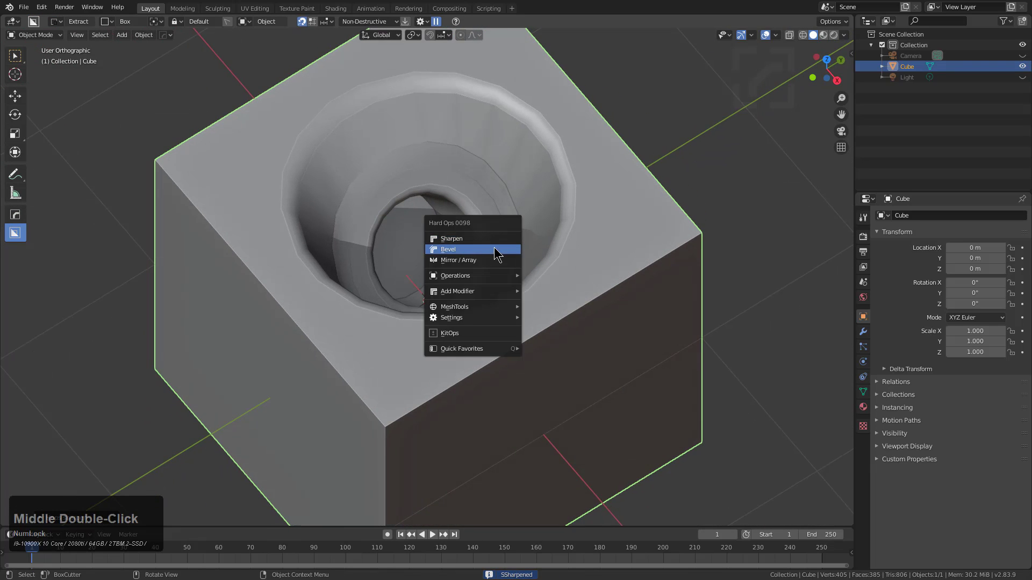
left_click(497, 250)
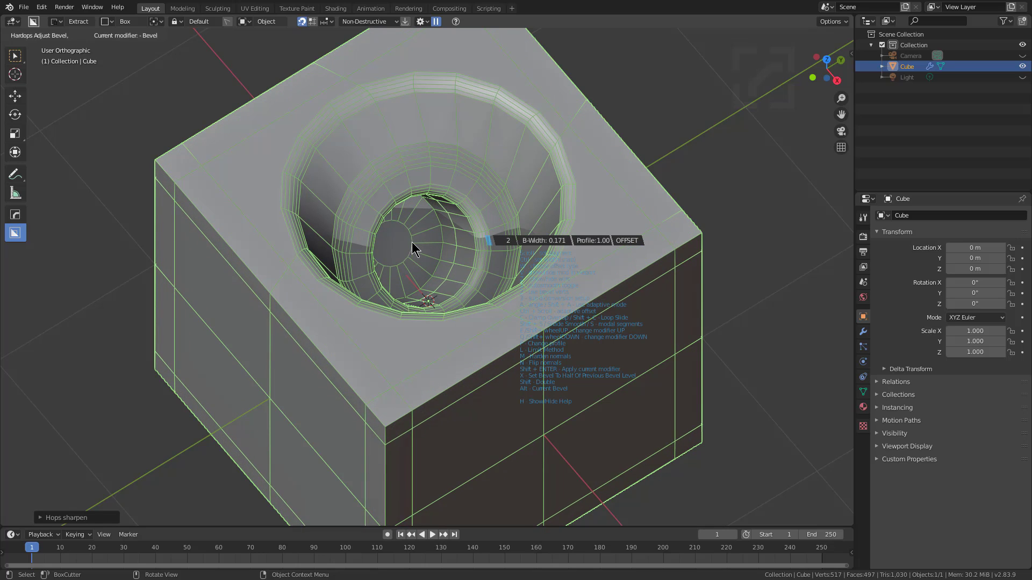
left_click(426, 244)
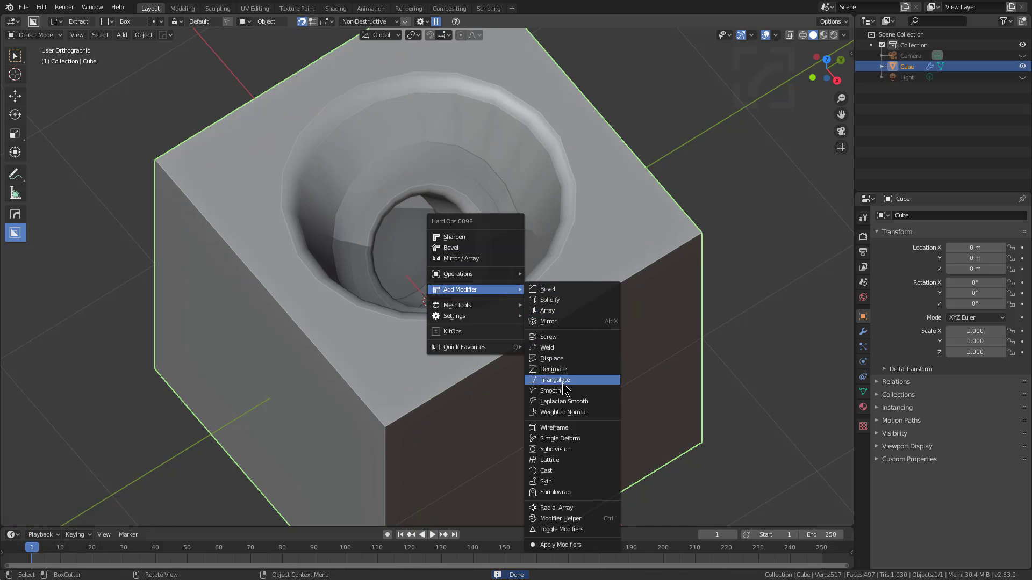
Add Triangulate and subdivision modifiers to smooth the cube and its recess
left_click(564, 382)
scroll("down", 3)
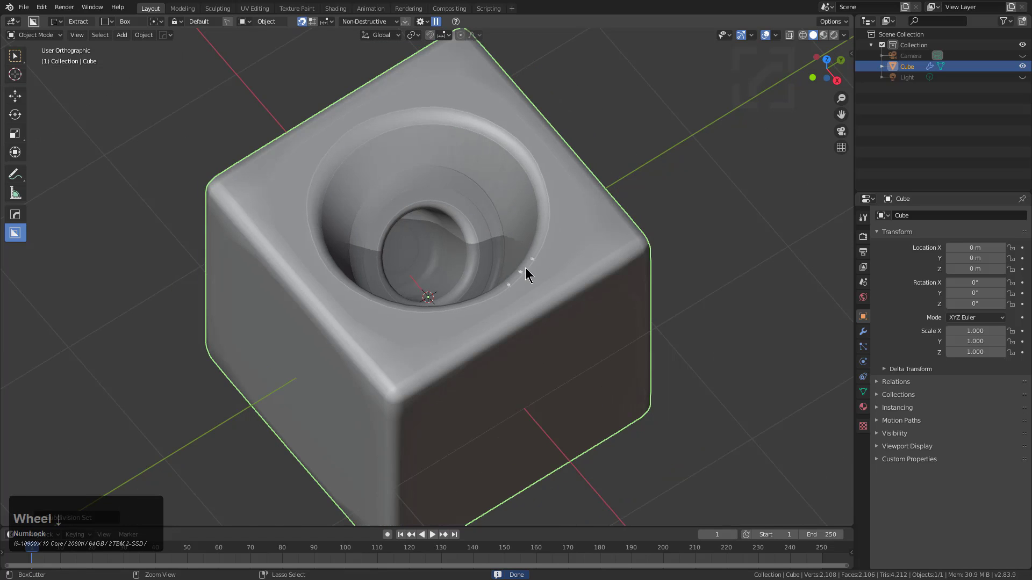
middle_click(523, 272)
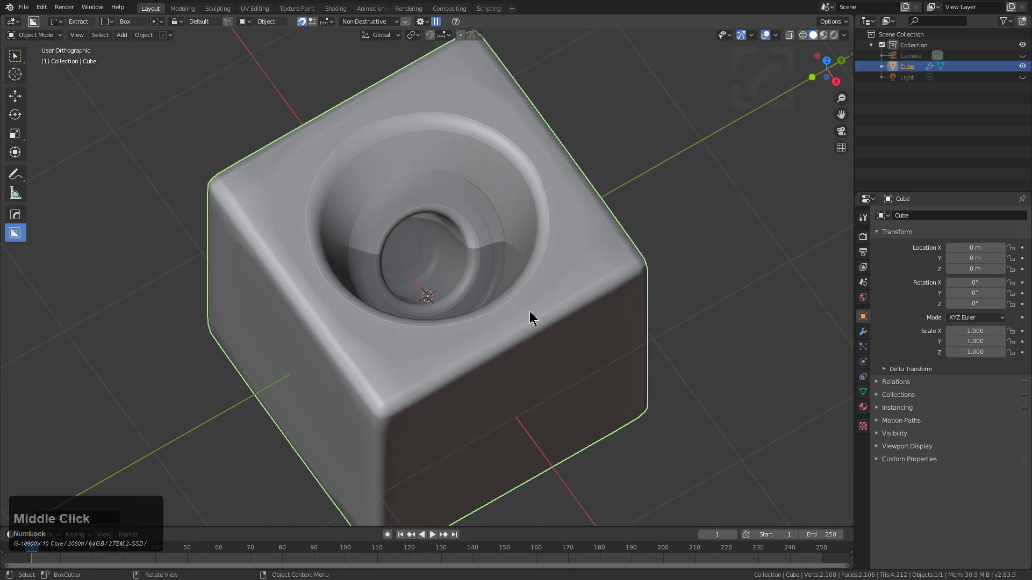
left_click(514, 273)
scroll("up", 3)
left_click(514, 273)
Orbit into the hole and show the wireframe over the smoothed cube
middle_click(504, 237)
middle_click(499, 250)
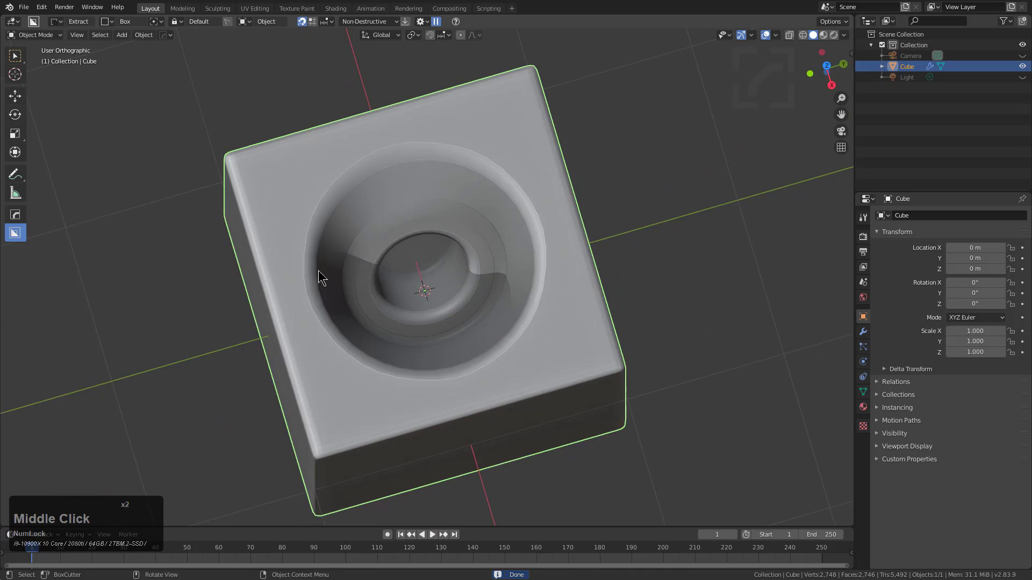
middle_click(340, 242)
left_click(326, 253)
middle_click(288, 206)
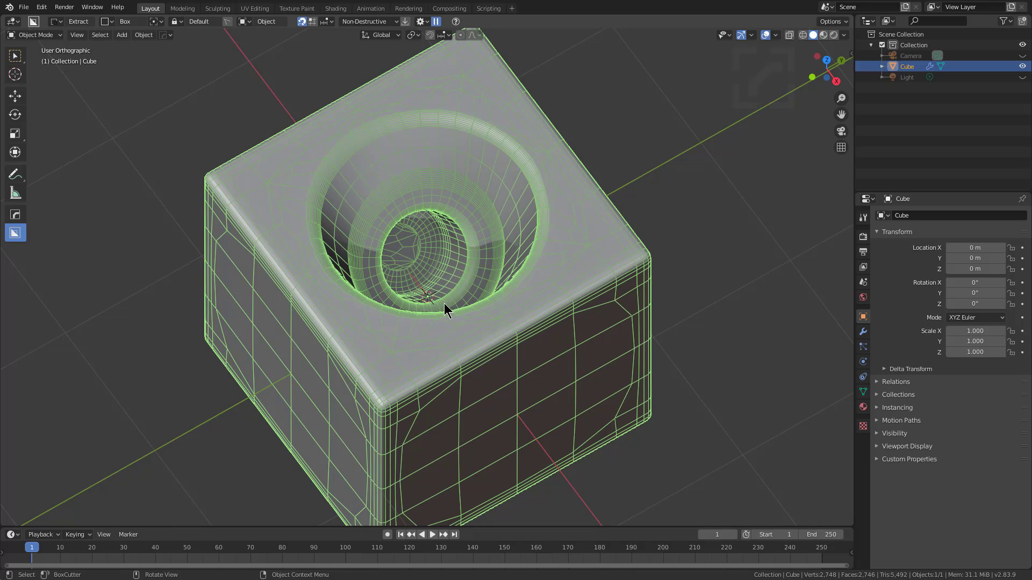
Hide the wireframe and try extracting the cube's top surface, then cancel
left_click(436, 297)
middle_click(424, 263)
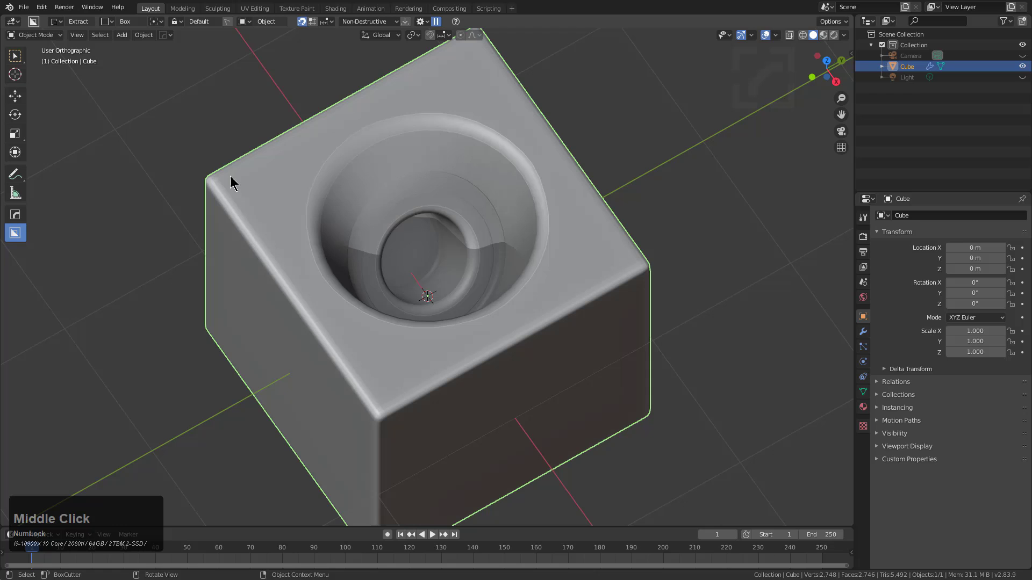
left_click_drag(251, 188, 616, 291)
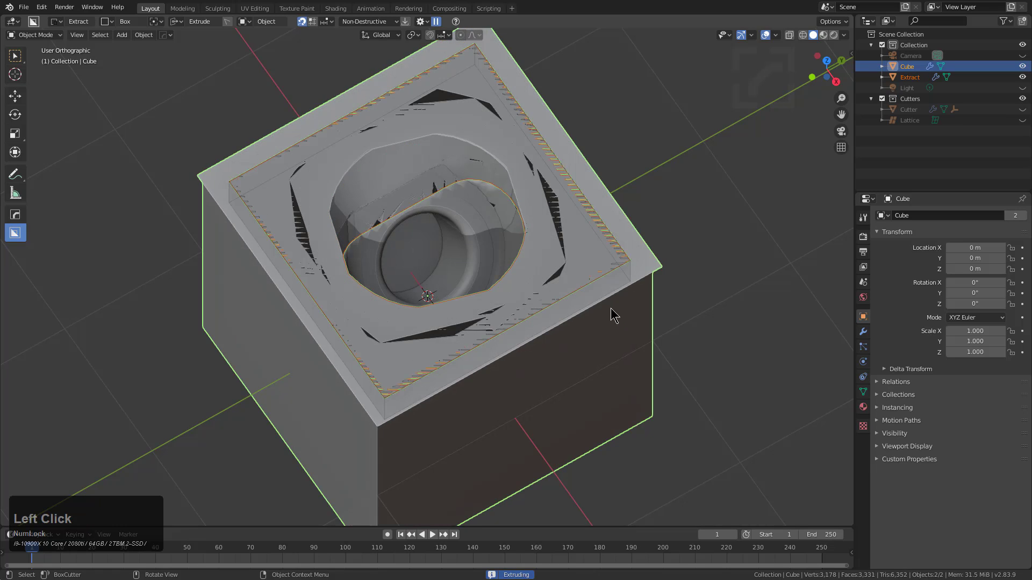
right_click(620, 363)
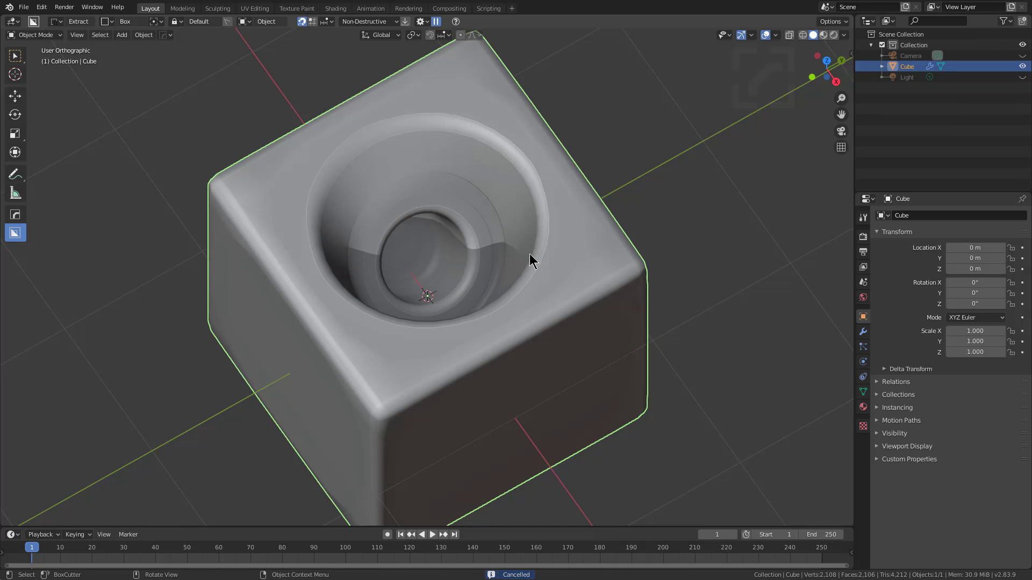
Review the cube's modifiers in the HOps Helper and extract the top surface again
left_click(511, 316)
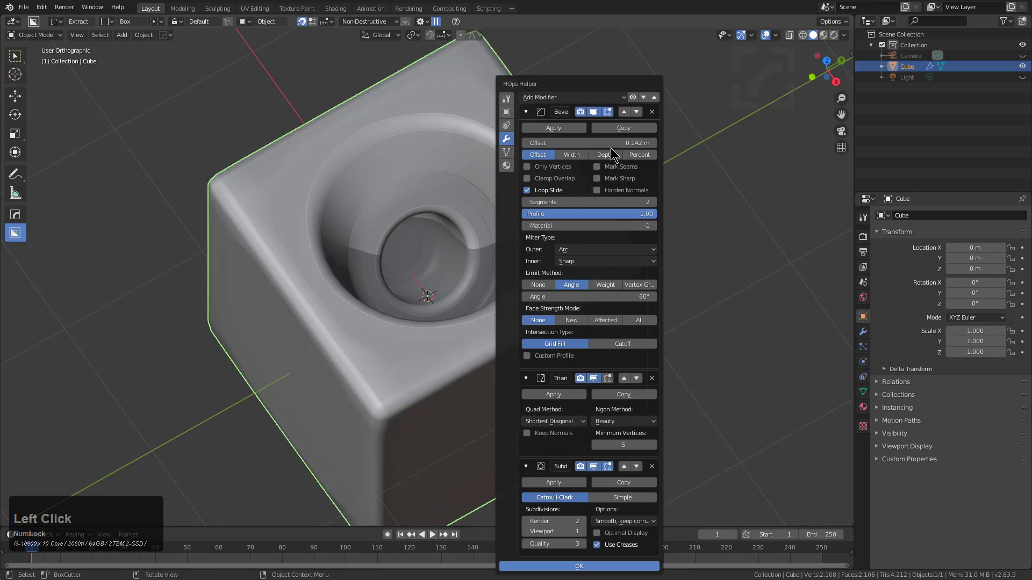
left_click(659, 101)
left_click(585, 114)
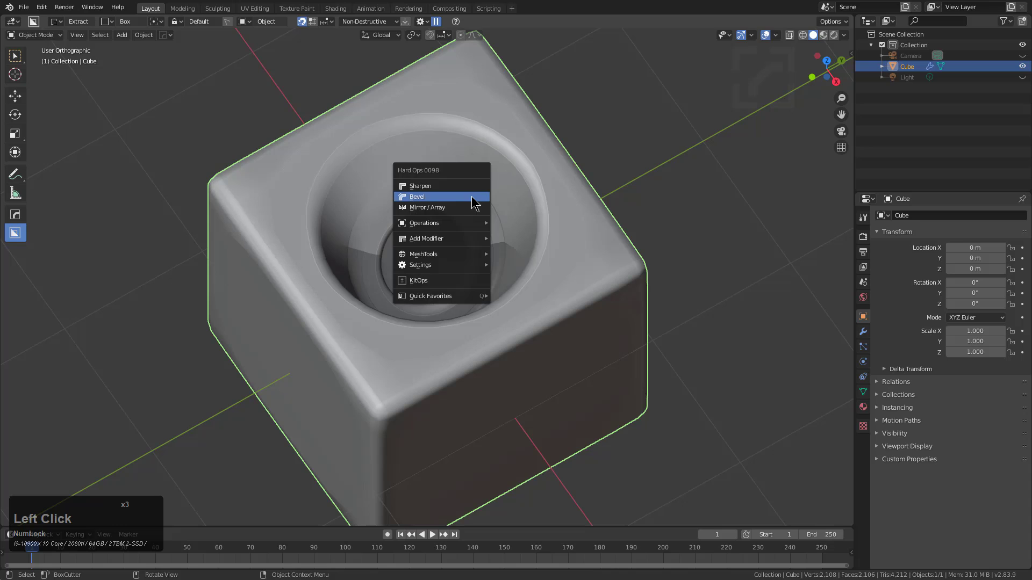
left_click(468, 198)
scroll("up", 3)
left_click(467, 198)
left_click(228, 182)
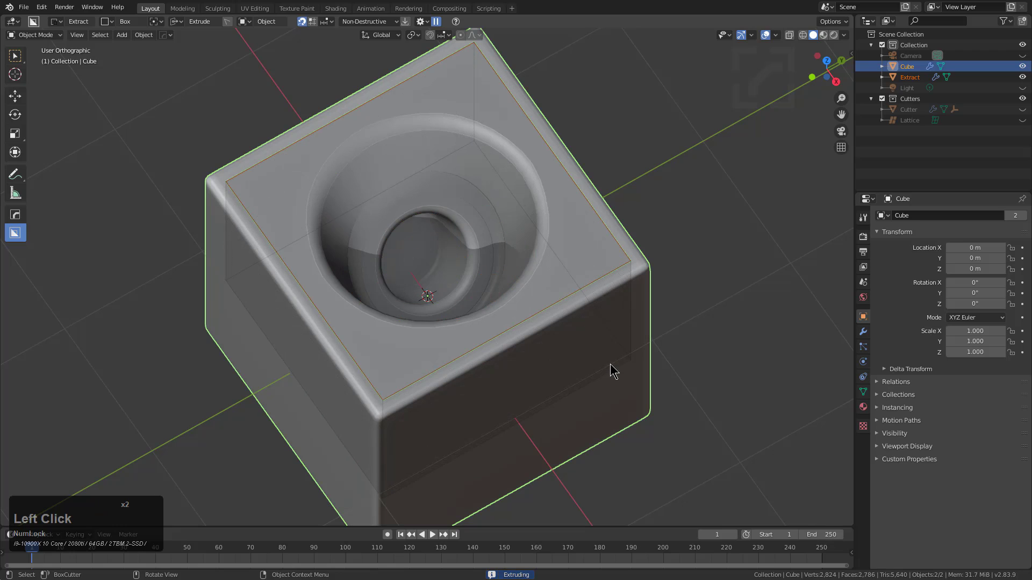
Add a new cube mesh (Cube.001) via Shift+A > Mesh > Cube and frame it in view
left_click(618, 370)
scroll("down", 3)
middle_click(552, 316)
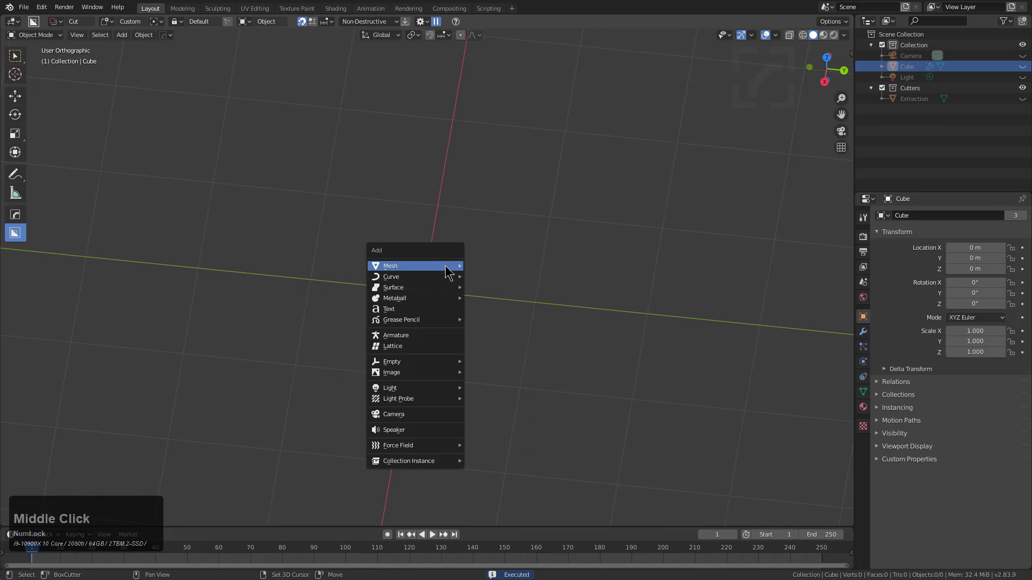
left_click(503, 295)
middle_click(443, 299)
scroll("up", 3)
middle_click(490, 315)
middle_click(465, 280)
Cut the extracted funnel shape into several faces of the cube as BoxCutter Custom cuts
left_click(450, 294)
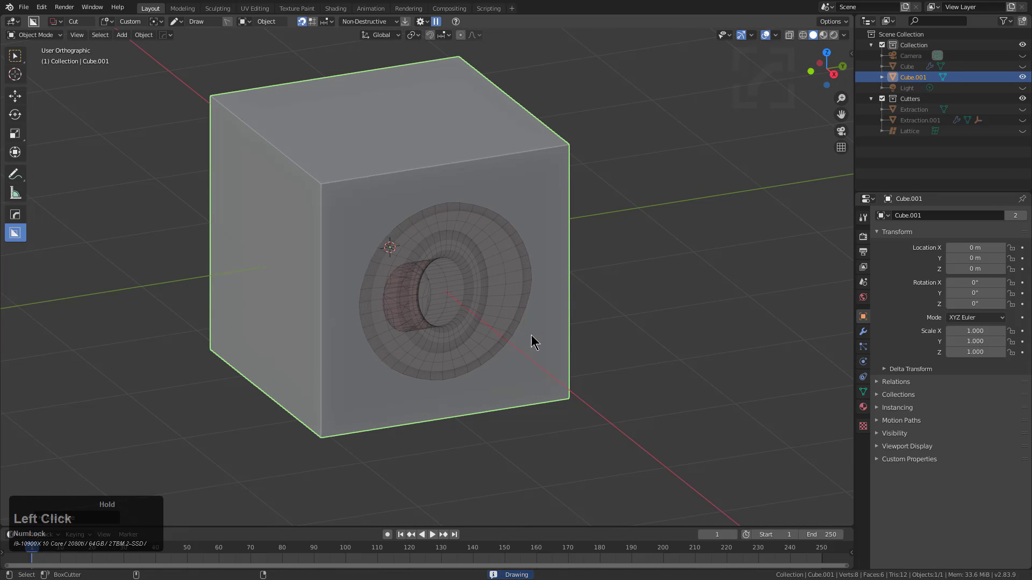
left_click(492, 300)
middle_click(516, 309)
middle_click(388, 252)
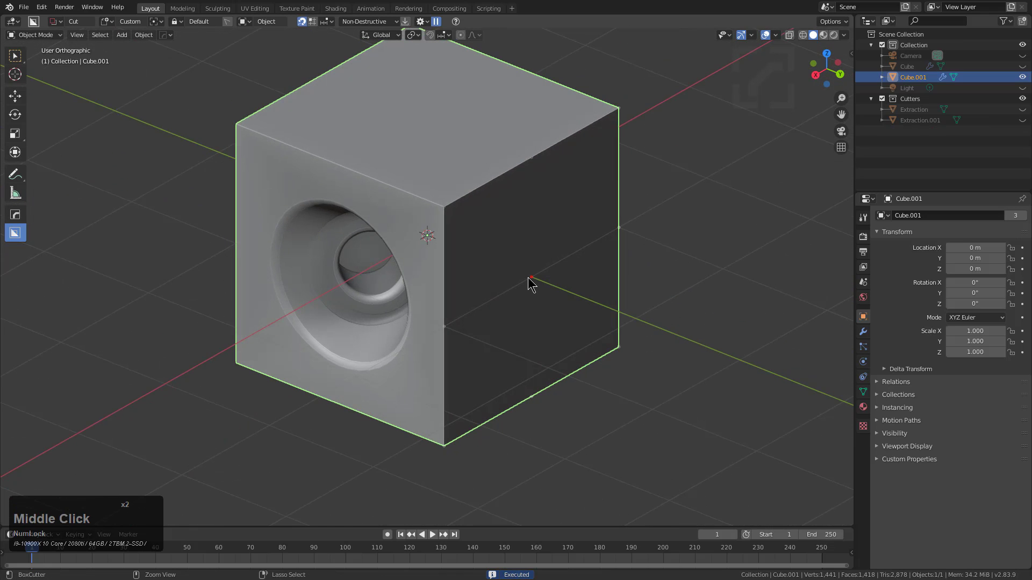
left_click(535, 279)
double_click(536, 280)
middle_click(534, 257)
middle_click(486, 223)
left_click(462, 185)
double_click(463, 185)
middle_click(558, 265)
left_click(519, 337)
double_click(520, 337)
middle_click(589, 332)
middle_click(419, 253)
middle_click(493, 255)
left_click(500, 328)
double_click(497, 326)
middle_click(502, 350)
middle_click(505, 320)
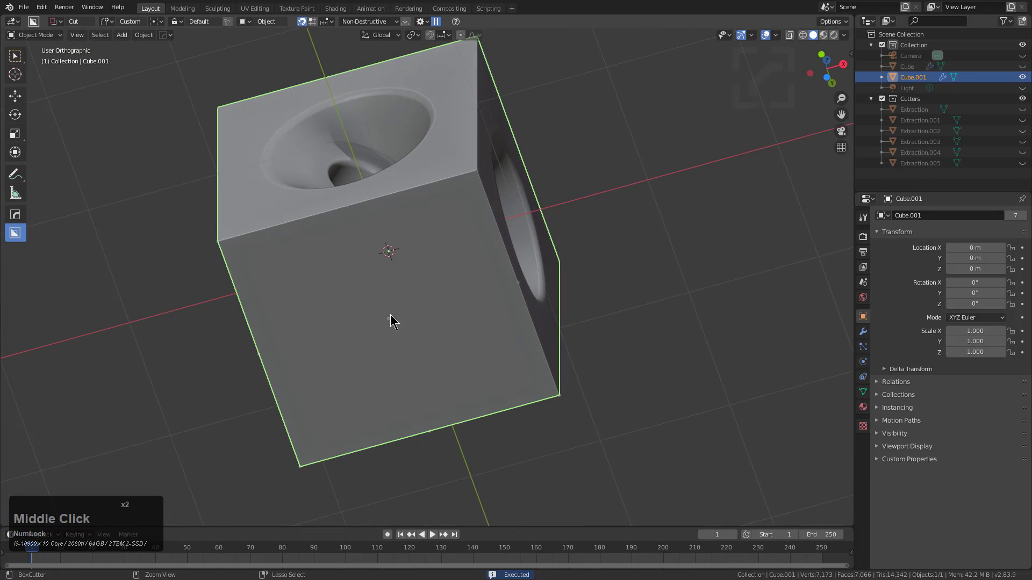
left_click(391, 322)
double_click(391, 321)
Orbit around the carved cube to inspect the funnel recesses on its faces
middle_click(408, 257)
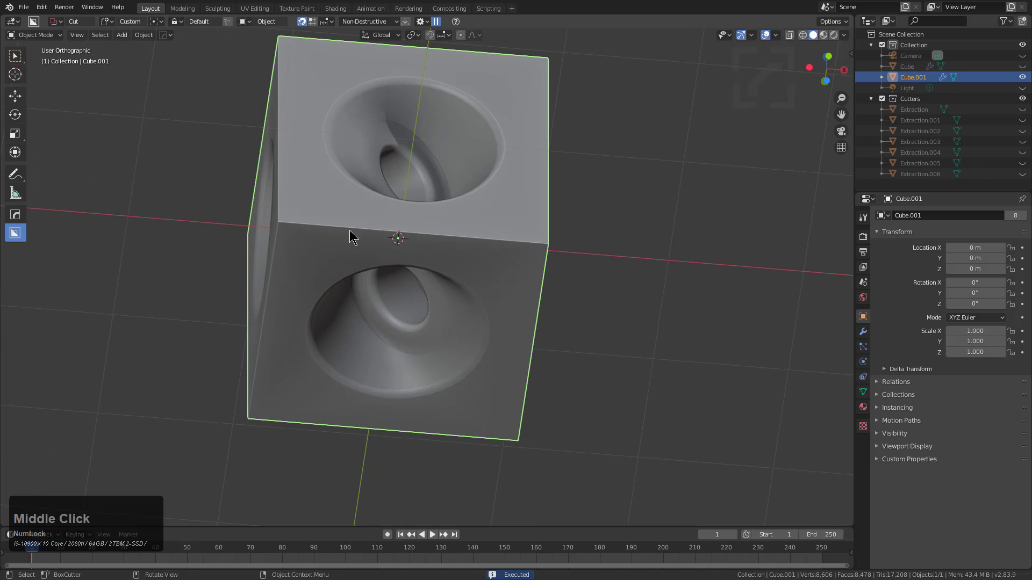
middle_click(398, 221)
middle_click(485, 260)
middle_click(501, 228)
middle_click(461, 233)
middle_click(540, 258)
middle_click(519, 299)
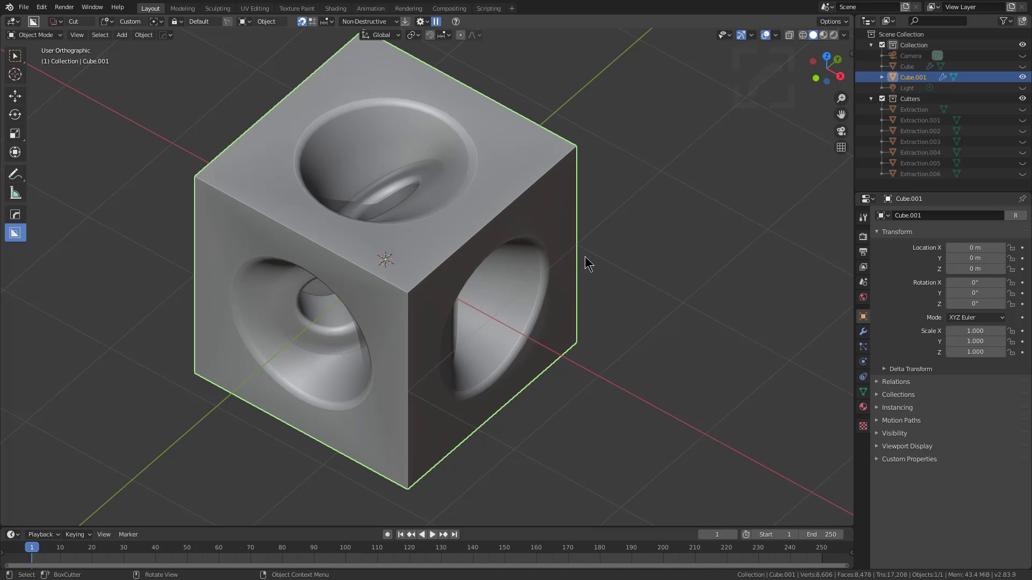
middle_click(600, 280)
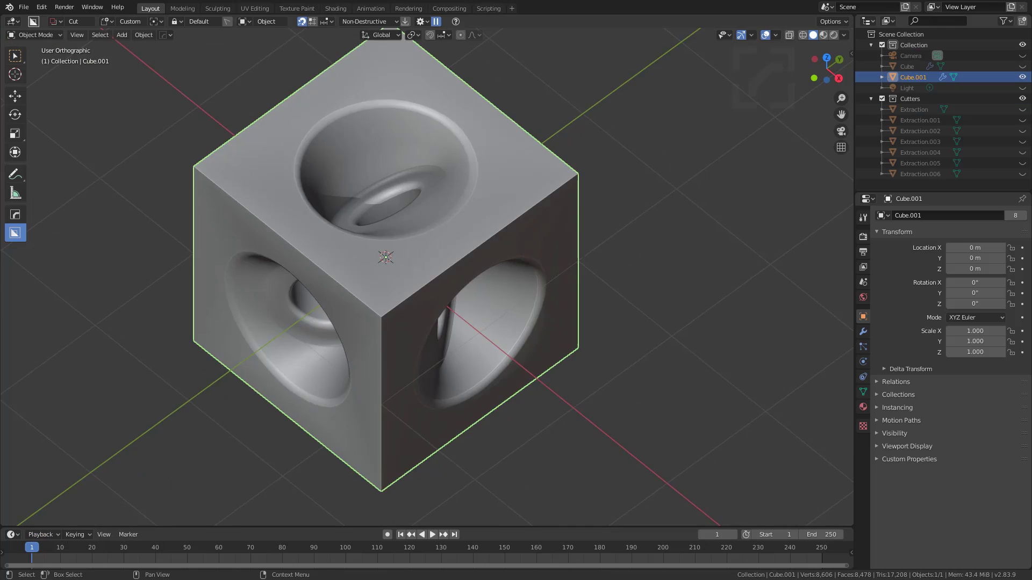
middle_click(474, 247)
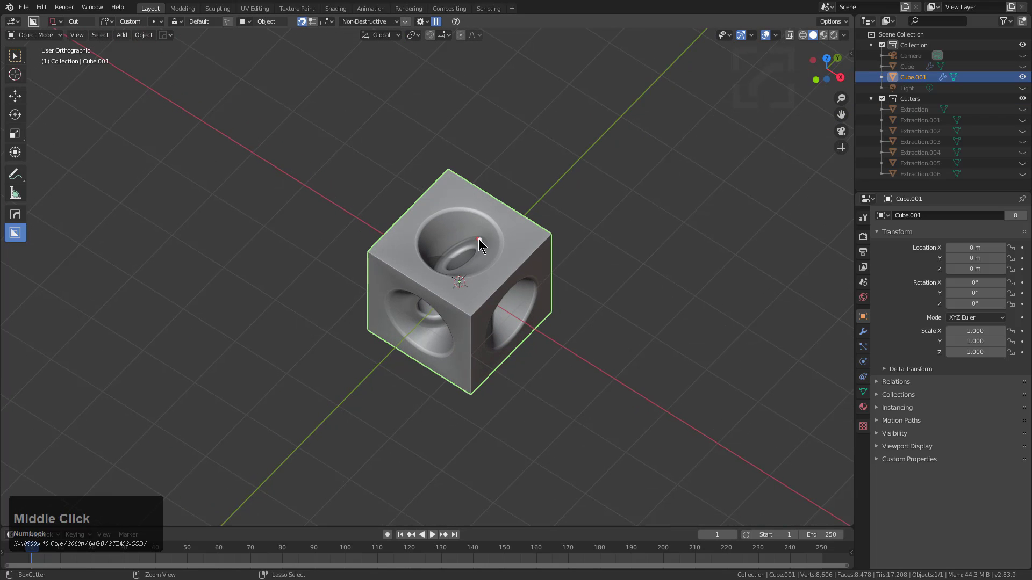
Reset to a default scene cube, scale it up and bring up the BoxCutter shape pie (Circle, Custom, Ngon)
left_click(482, 240)
left_click(525, 306)
middle_click(508, 307)
scroll("down", 3)
middle_click(520, 272)
scroll("down", 3)
middle_click(493, 304)
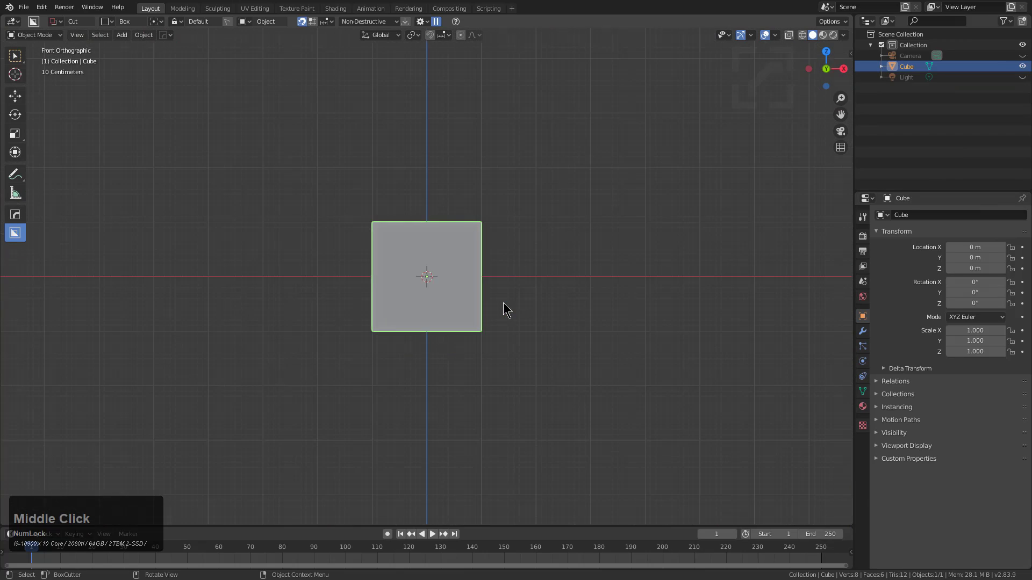
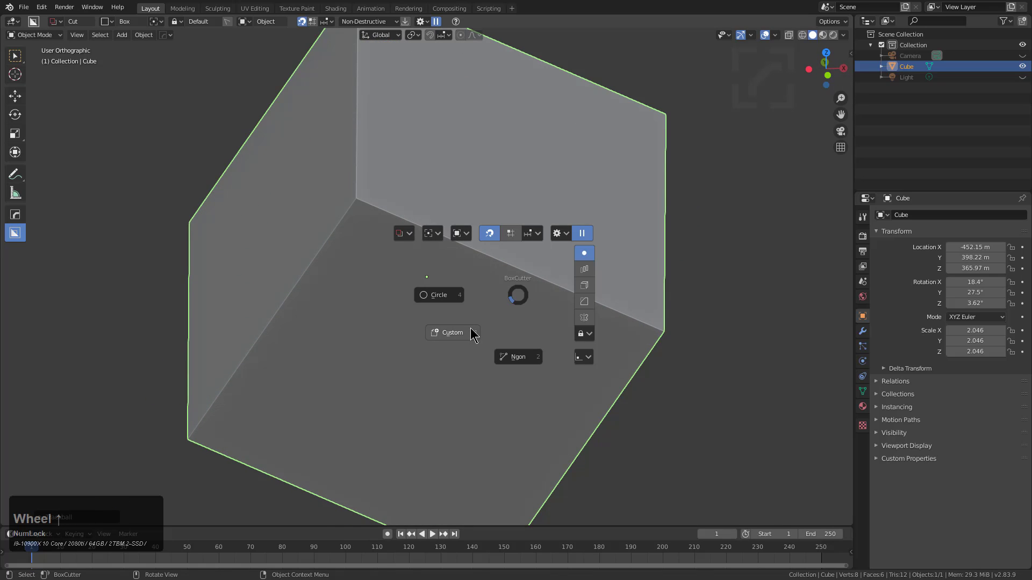
Switch BoxCutter to the Circle shape from the pie menu
middle_click(480, 273)
left_click(386, 221)
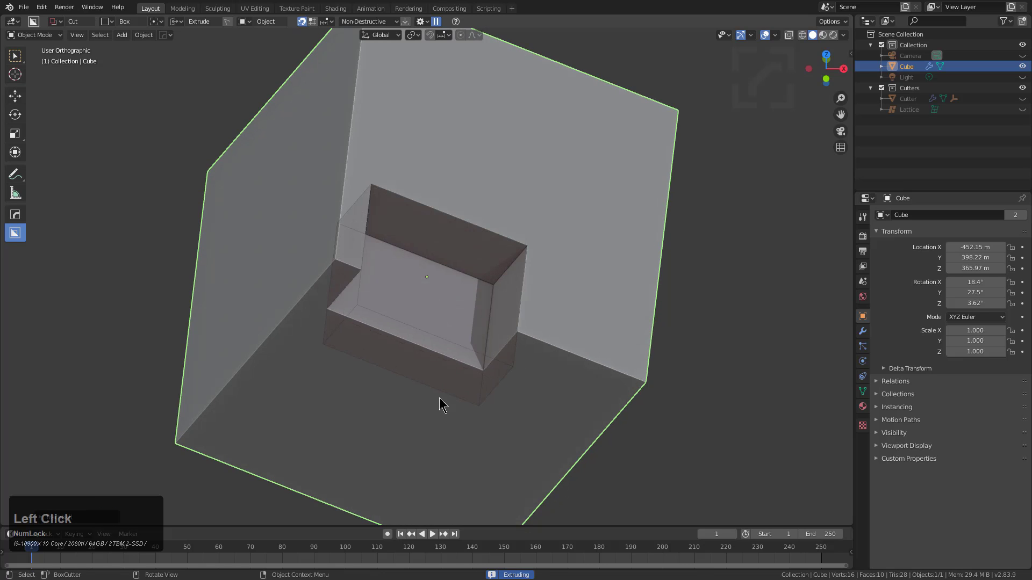
left_click(417, 415)
left_click(378, 224)
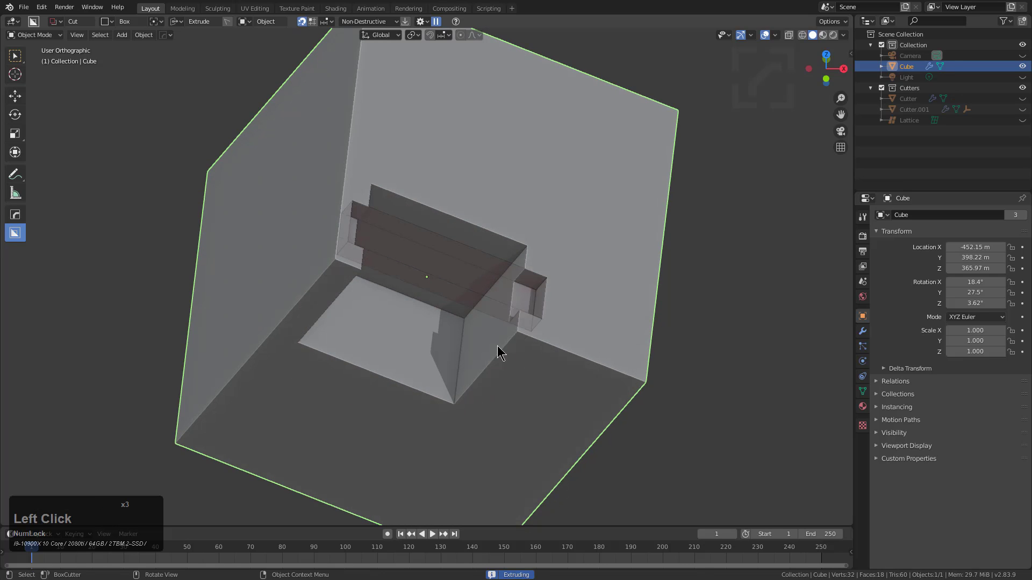
left_click(407, 390)
middle_click(440, 333)
scroll("up", 3)
middle_click(415, 264)
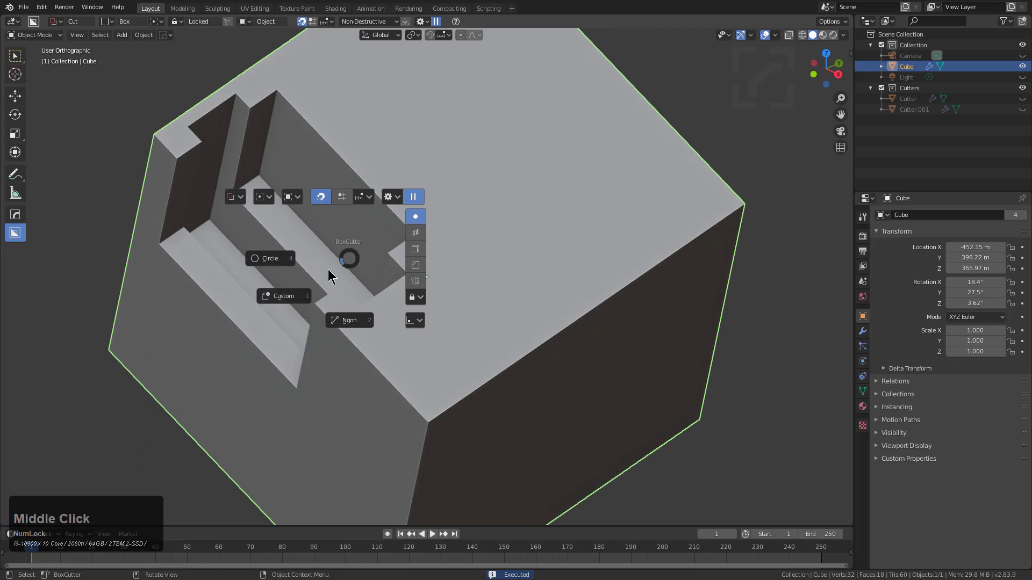
Draw and extrude a cylindrical channel cut along the box grooves, then return to the Box shape
left_click(283, 265)
left_click(255, 148)
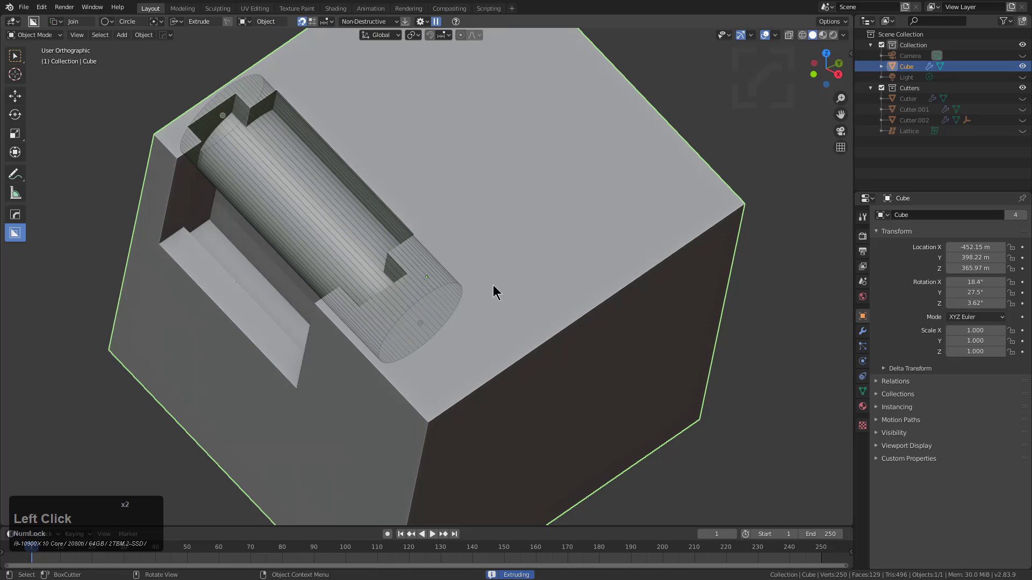
left_click(501, 291)
middle_click(355, 233)
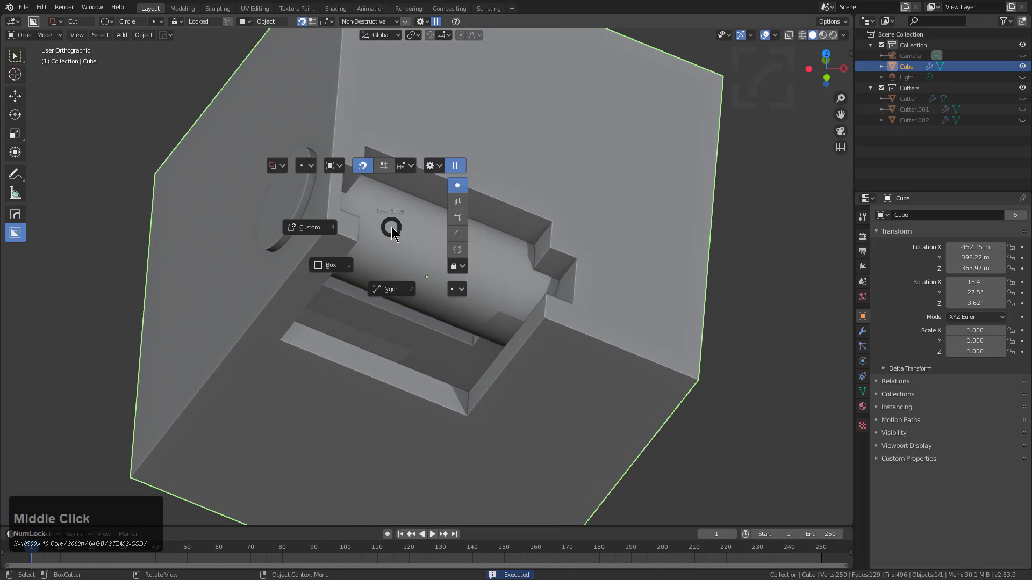
left_click(357, 263)
middle_click(413, 261)
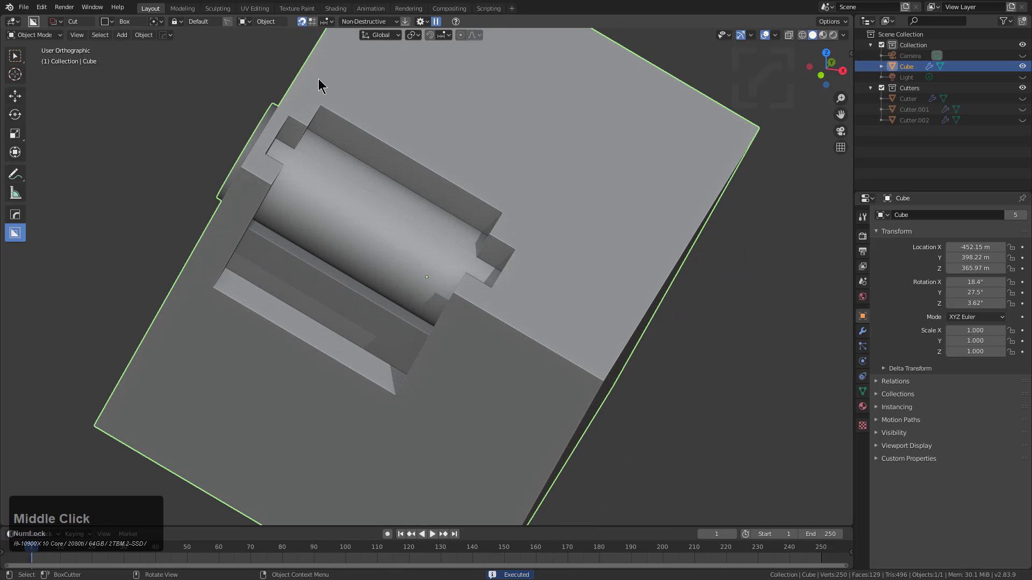
Surface Extract the stepped channel into an Extraction object and pick it as the Custom cutter
left_click(323, 83)
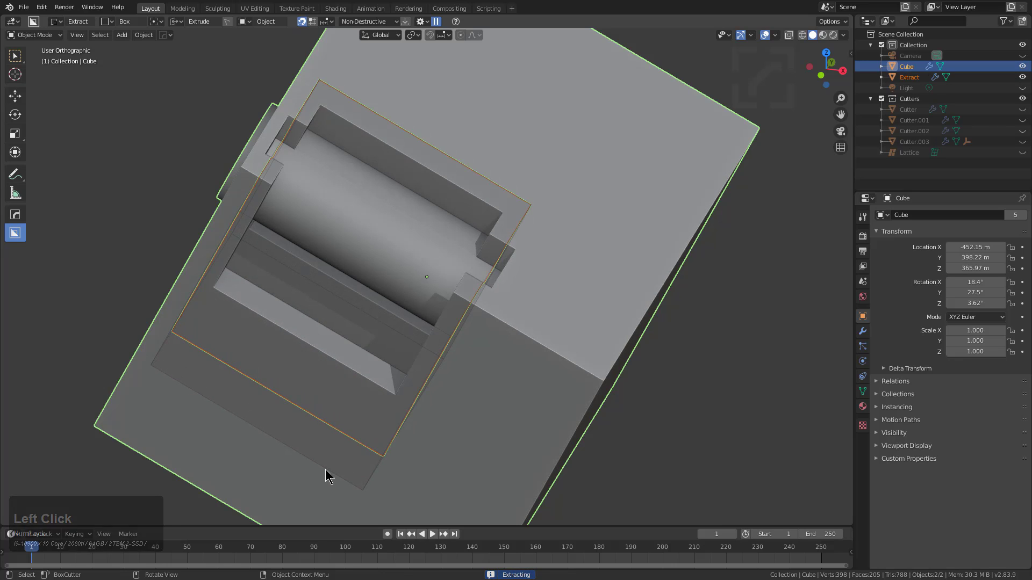
left_click(328, 472)
scroll("down", 3)
middle_click(457, 376)
middle_click(404, 266)
left_click_drag(421, 253, 593, 268)
right_click(593, 268)
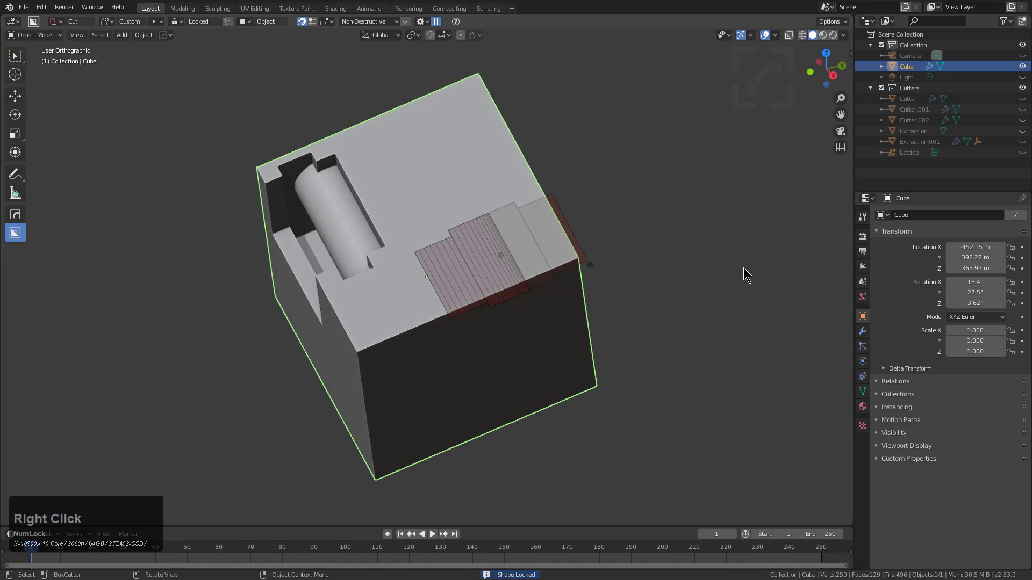
Drag out and extrude the extracted channel shape as a cut through the cube
left_click_drag(486, 335, 598, 318)
scroll("up", 3)
middle_click(460, 289)
middle_click(489, 334)
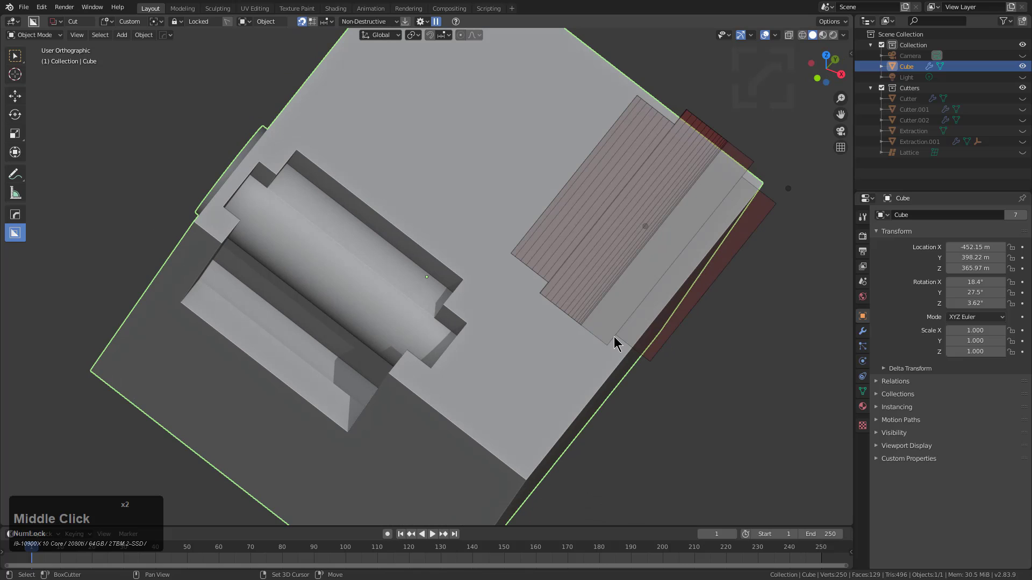
middle_click(607, 343)
middle_click(664, 304)
left_click_drag(650, 144, 620, 328)
middle_click(636, 343)
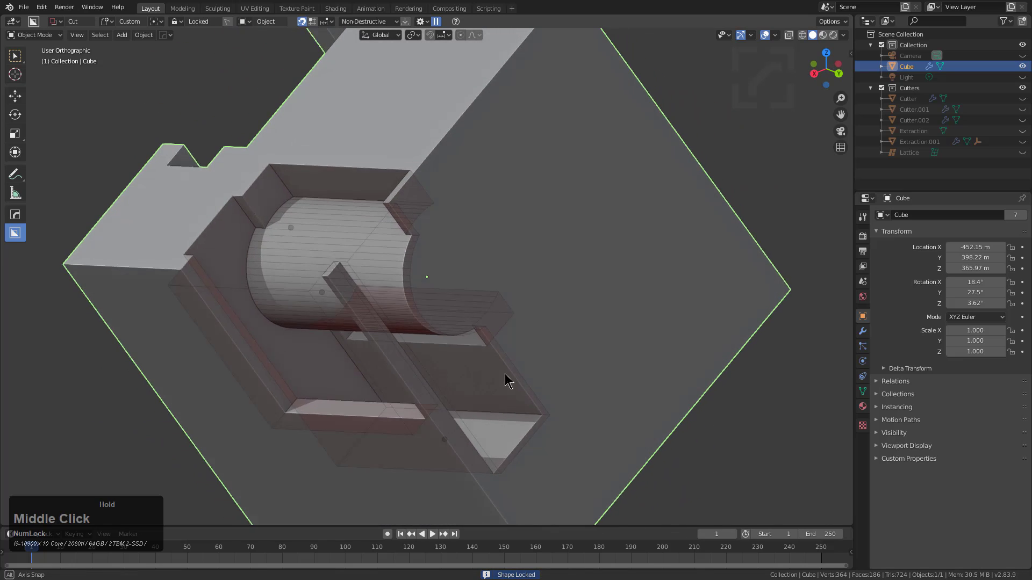
Cut the extracted channel, cylinder included, into a second face, adding Extraction.001
middle_click(483, 322)
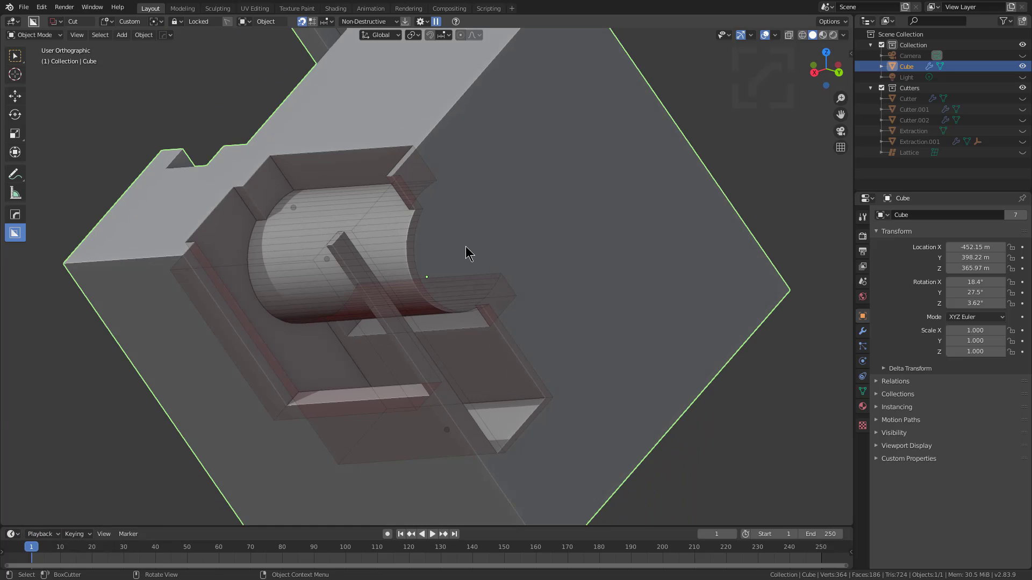
middle_click(479, 257)
scroll("down", 3)
middle_click(458, 270)
scroll("down", 3)
left_click_drag(501, 289, 504, 261)
middle_click(508, 264)
left_click(492, 229)
middle_click(516, 273)
middle_click(431, 234)
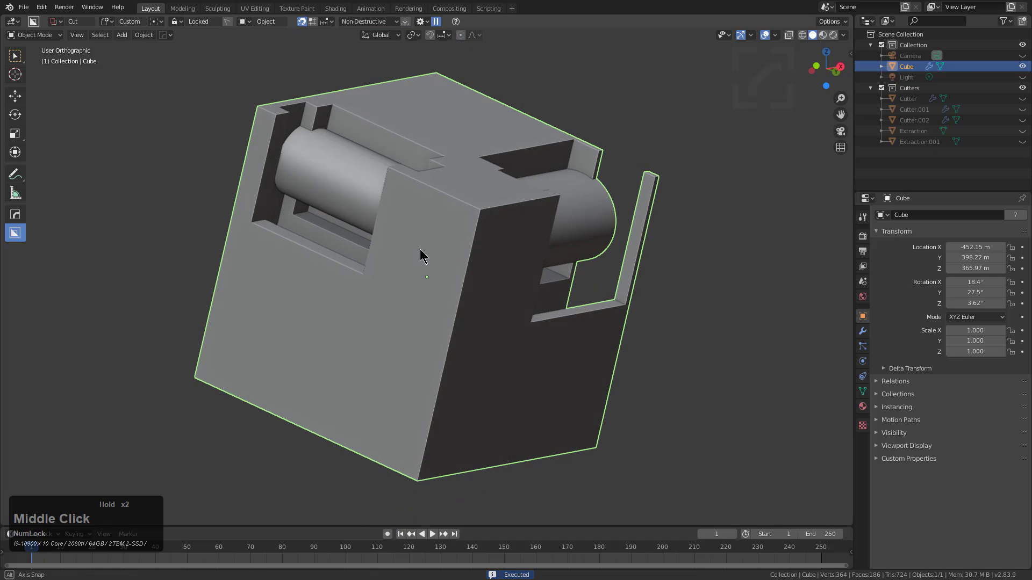
Extract further surfaces (Extraction.002, .003) and cut their channels into two more faces
middle_click(455, 238)
left_click(555, 164)
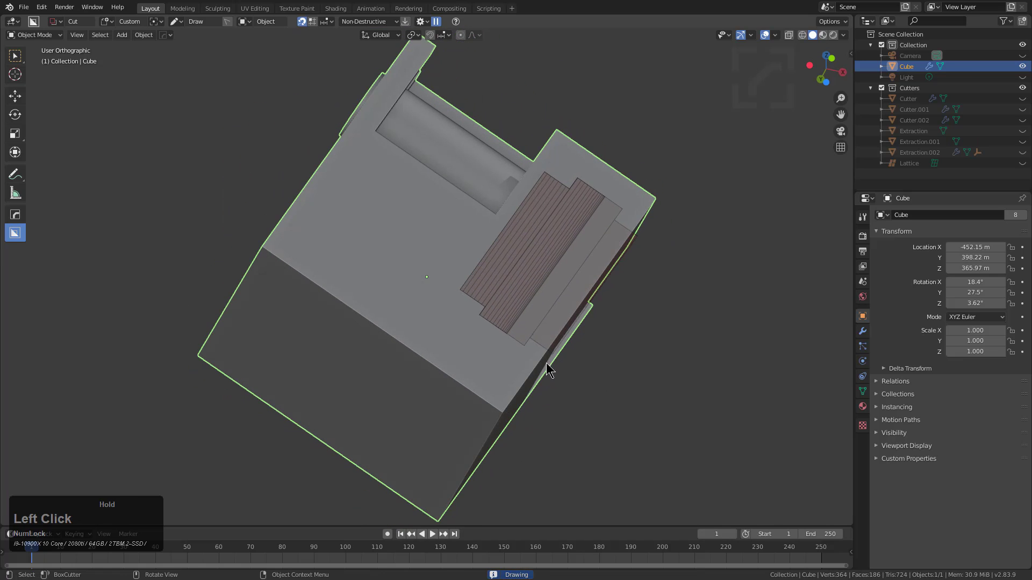
middle_click(537, 383)
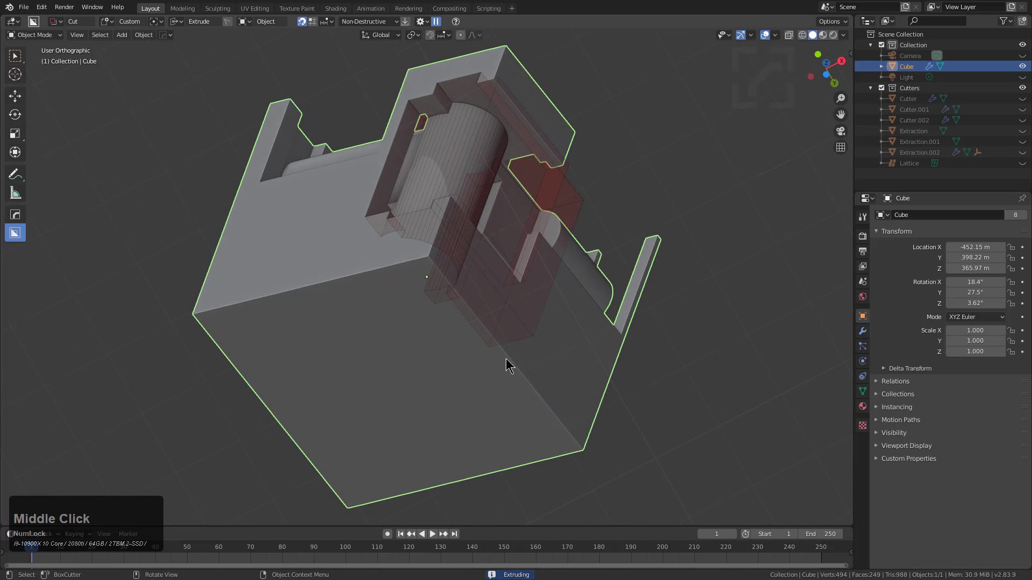
left_click(535, 377)
middle_click(410, 314)
scroll("up", 3)
scroll("down", 3)
middle_click(389, 295)
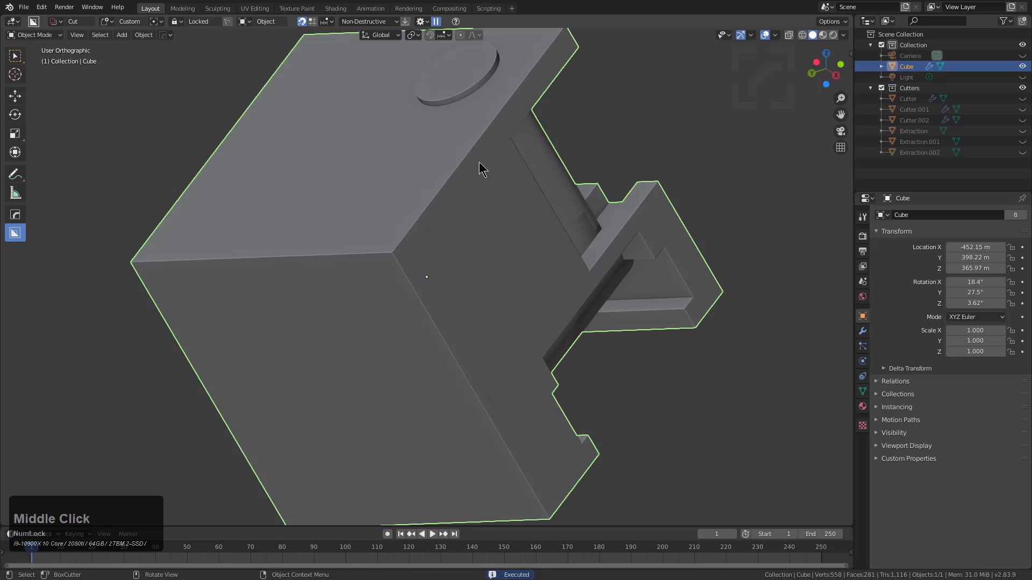
Make one more Custom cut, then open a new scene and enter Edit Mode on the default cube
left_click(493, 146)
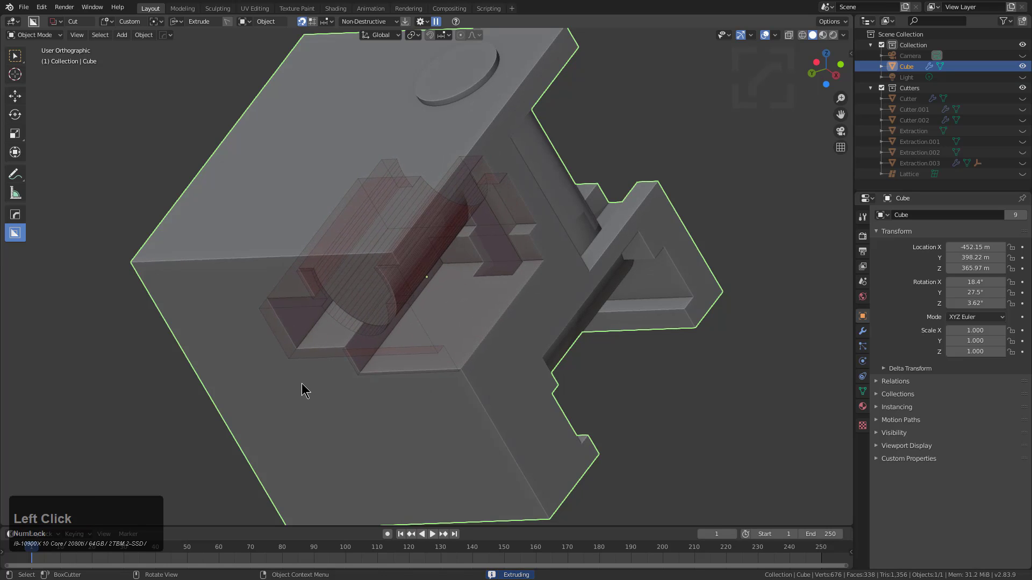
left_click(296, 384)
scroll("down", 3)
left_click_drag(451, 331, 491, 206)
middle_click(558, 286)
middle_click(466, 203)
scroll("up", 3)
left_click(418, 254)
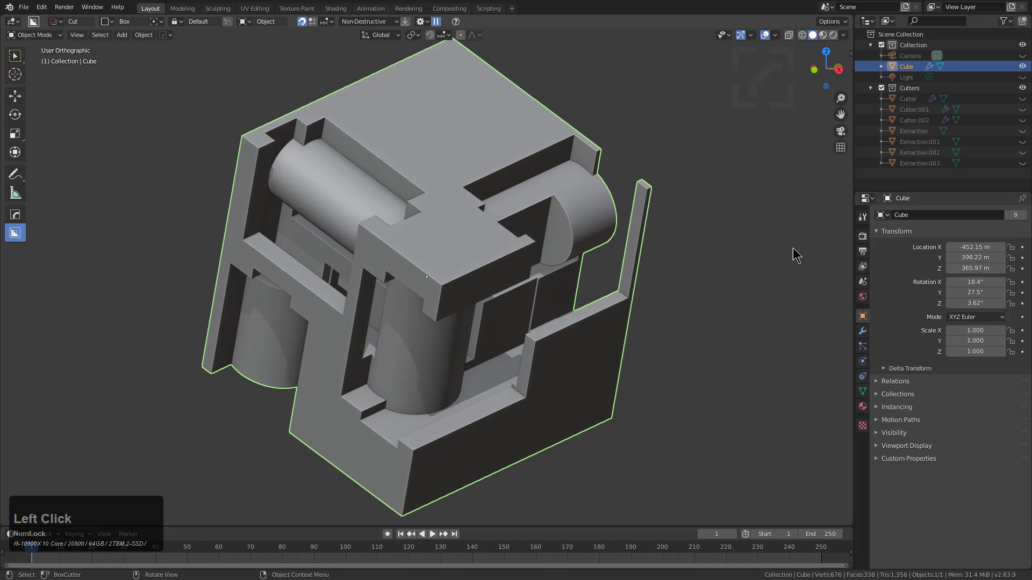
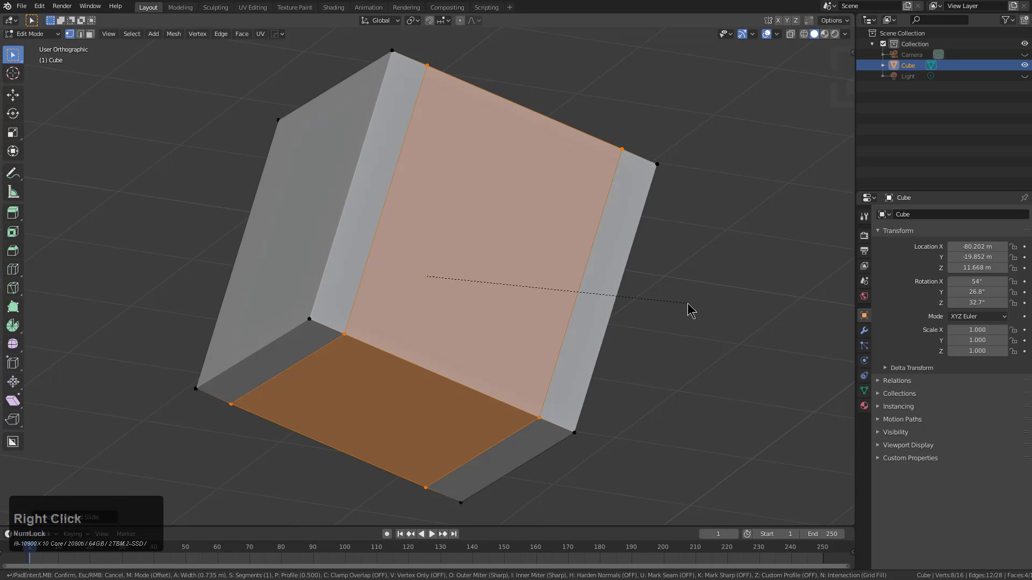
Add loop cuts and slide edges to divide the new cube's faces
left_click(688, 304)
left_click(610, 298)
left_click(637, 195)
left_click(596, 263)
left_click(571, 346)
left_click(516, 243)
middle_click(539, 271)
left_click(546, 282)
middle_click(538, 302)
Draw and start extruding a BoxCutter box recess on one face of the cube
left_click(513, 176)
left_click(525, 165)
left_click(521, 386)
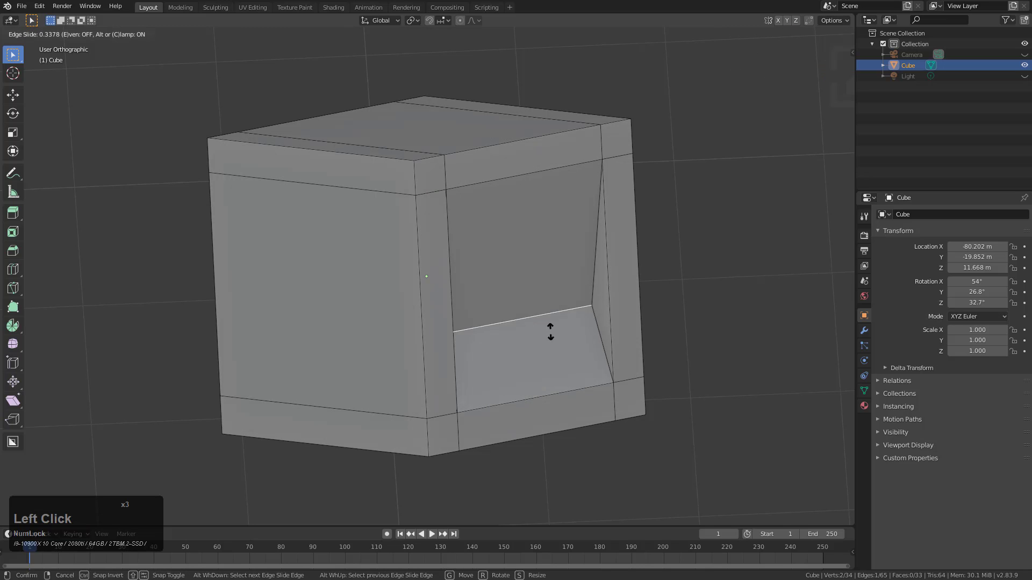
left_click(550, 316)
middle_click(535, 304)
middle_click(424, 229)
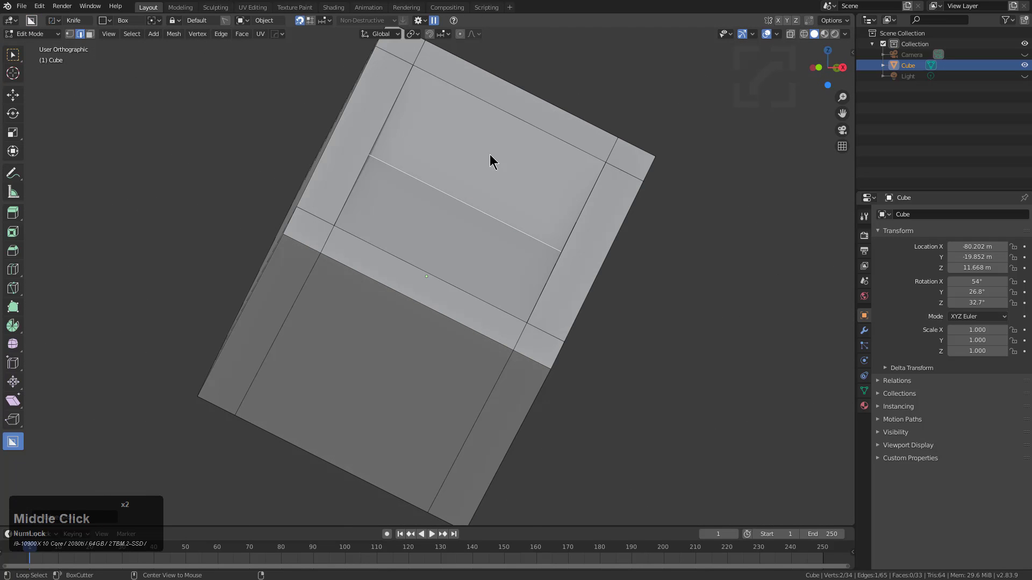
left_click_drag(537, 174, 498, 317)
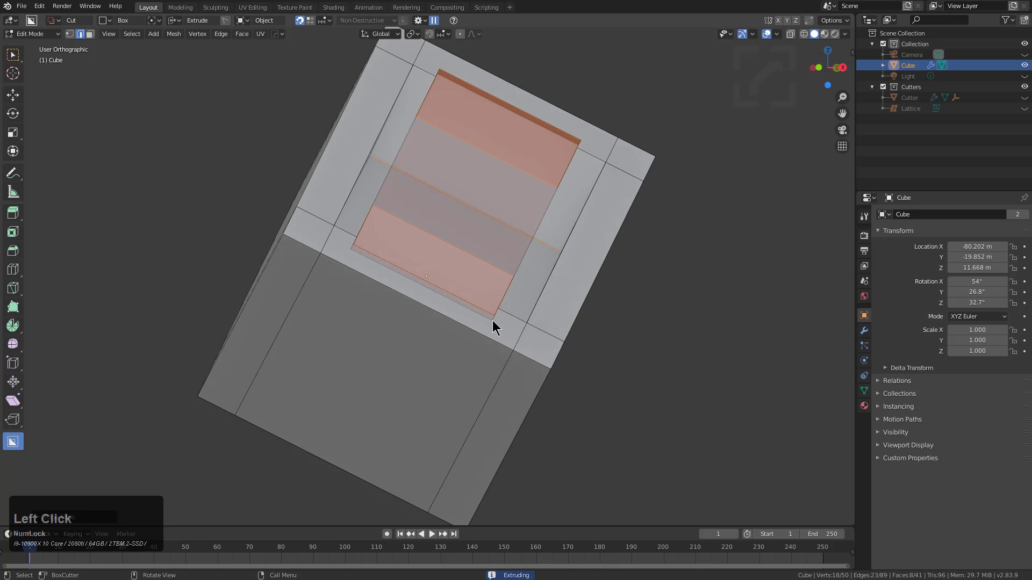
Finish the box recess, extract its surface and cut the stepped shape into another face
left_click(496, 319)
middle_click(502, 283)
scroll("up", 3)
left_click_drag(276, 104, 430, 306)
left_click(432, 306)
middle_click(398, 272)
Extract a further surface (Extraction.002) as Custom cutter and cut a framed recess into a second face
left_click(458, 184)
left_click(446, 153)
left_click(434, 136)
left_click(489, 238)
middle_click(504, 226)
middle_click(538, 217)
left_click(456, 121)
scroll("down", 3)
left_click_drag(419, 81, 549, 411)
left_click(513, 407)
Draw additional extracted recess cuts on the cube's front, a third one being extruded
middle_click(577, 388)
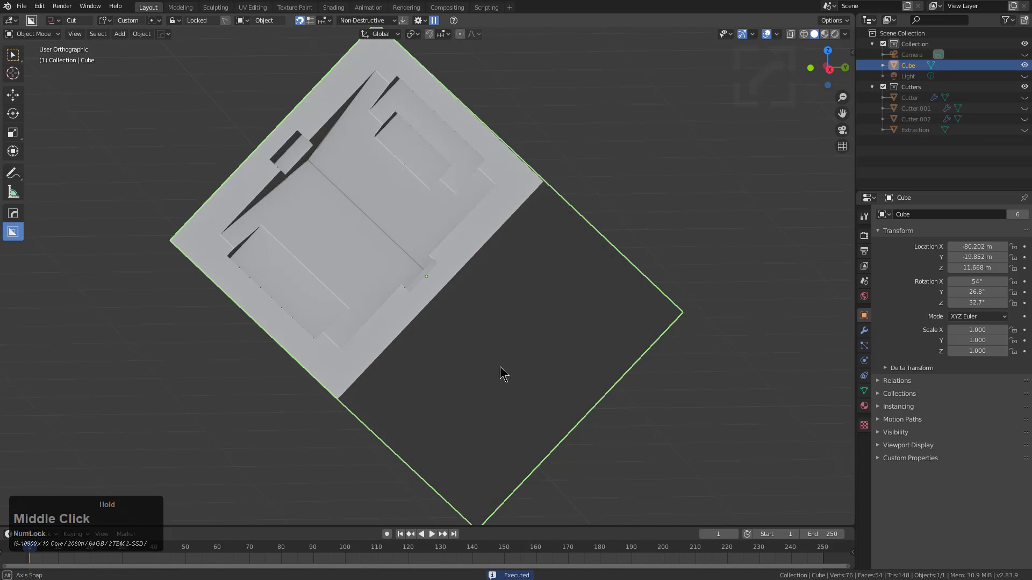
middle_click(473, 285)
left_click_drag(490, 336, 589, 386)
left_click(582, 377)
middle_click(362, 312)
left_click_drag(380, 329, 504, 407)
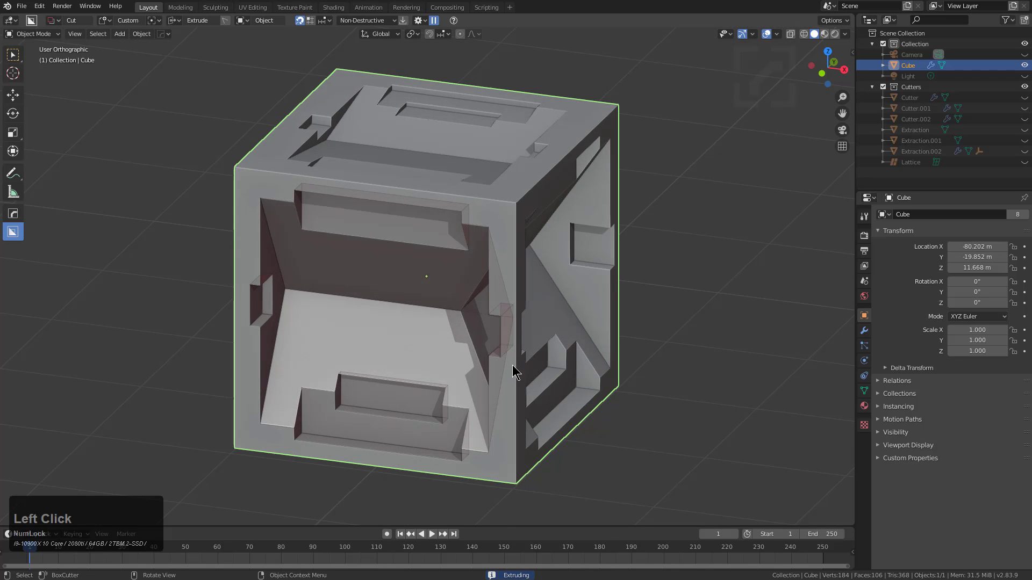
Confirm the BoxCutter cut for the third stepped recess and bring up the Hard Ops operations list
left_click(516, 365)
middle_click(394, 265)
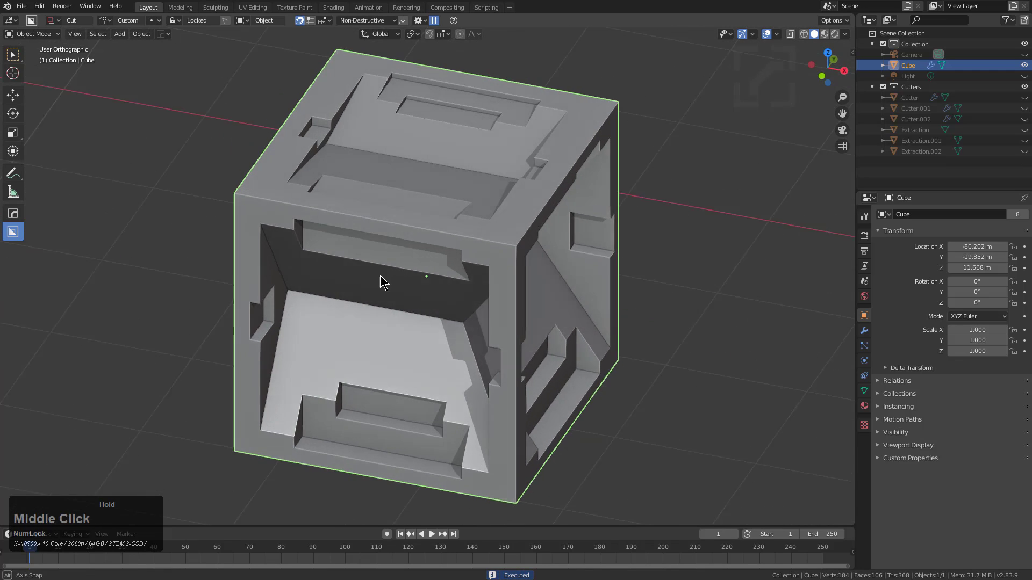
scroll("down", 3)
scroll("up", 3)
right_click(494, 256)
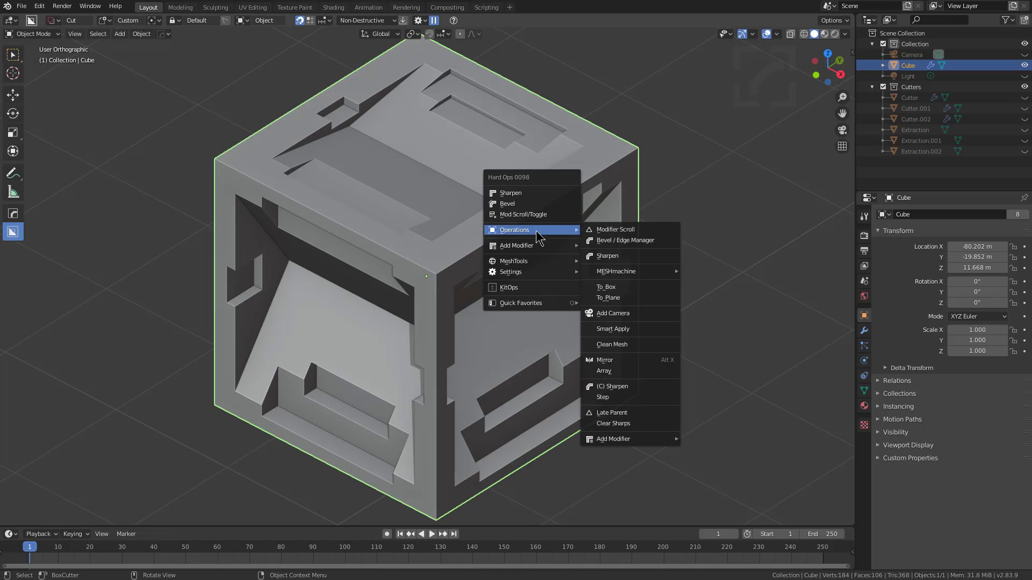
Late Parent the cutters to the cube and clear its location to the world origin (Alt+G)
right_click(612, 411)
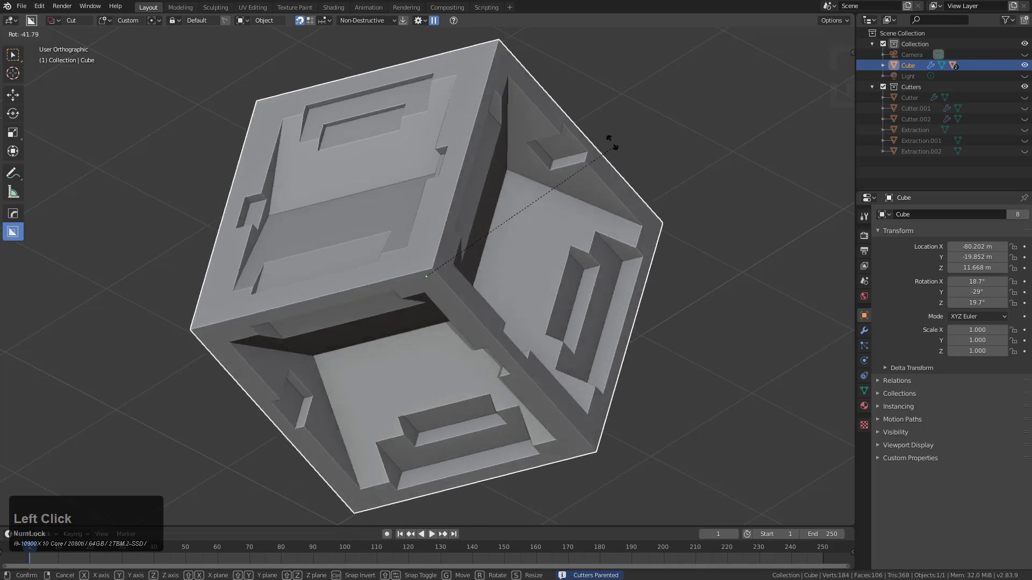
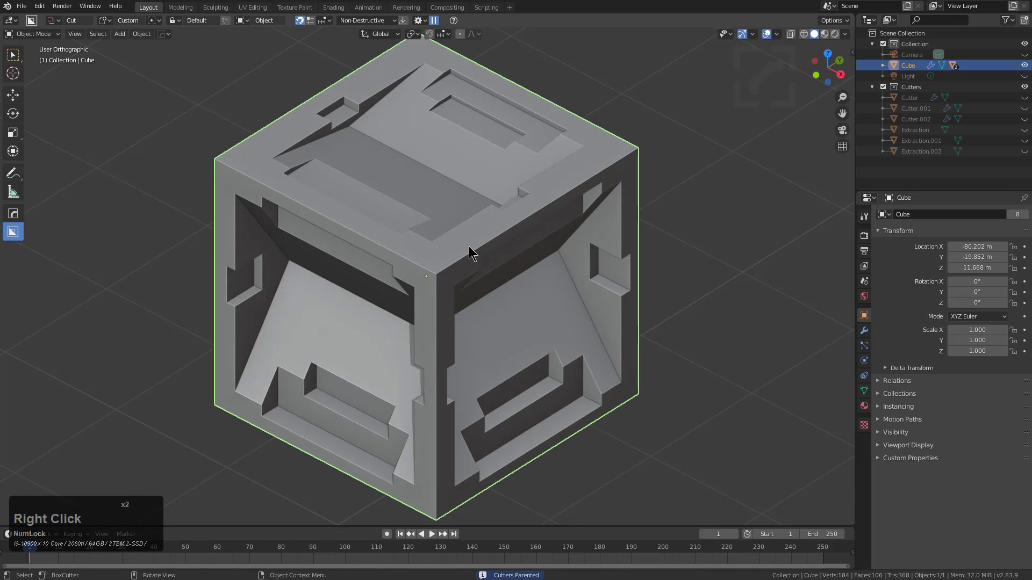
scroll("down", 3)
scroll("down", 3)
scroll("up", 3)
middle_click(487, 277)
scroll("down", 3)
scroll("up", 3)
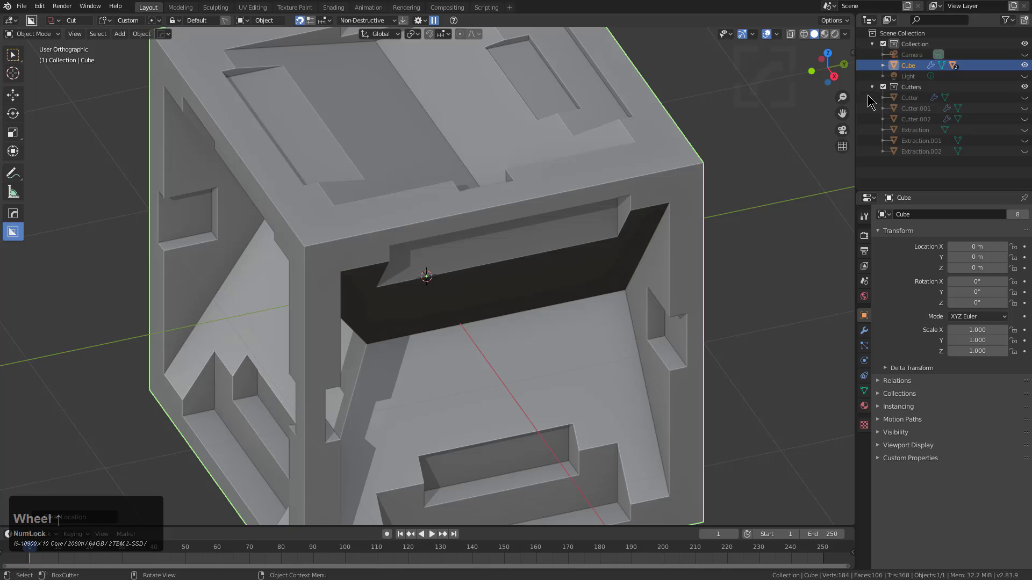